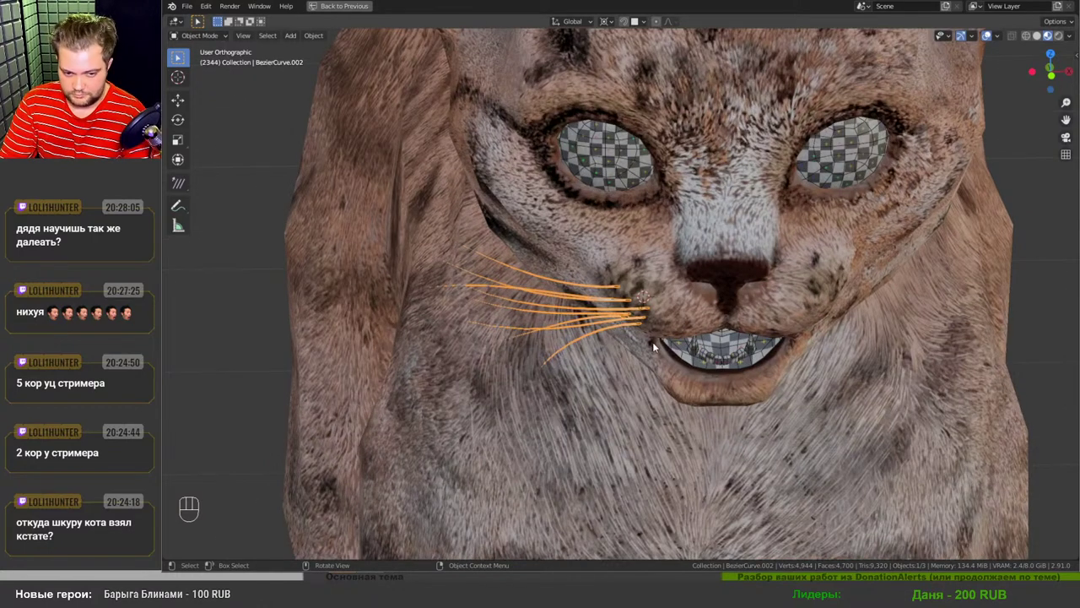
- Restore the layout, add an X-axis Mirror modifier to the whisker curve and apply its rotation and scale
drag(732, 301, 700, 356)
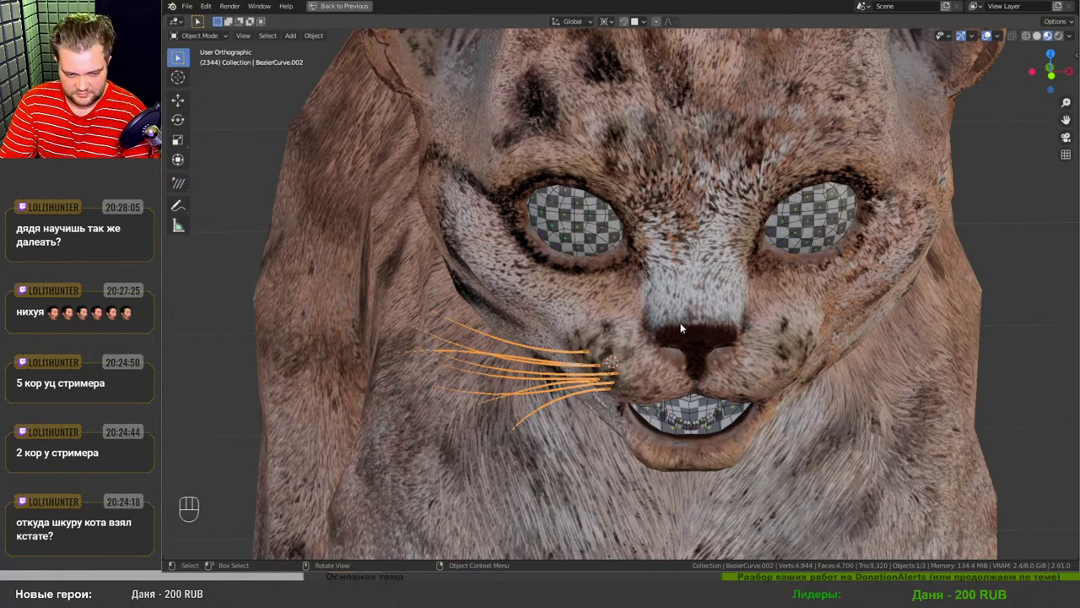
middle_click(644, 357)
key(ctrl+space)
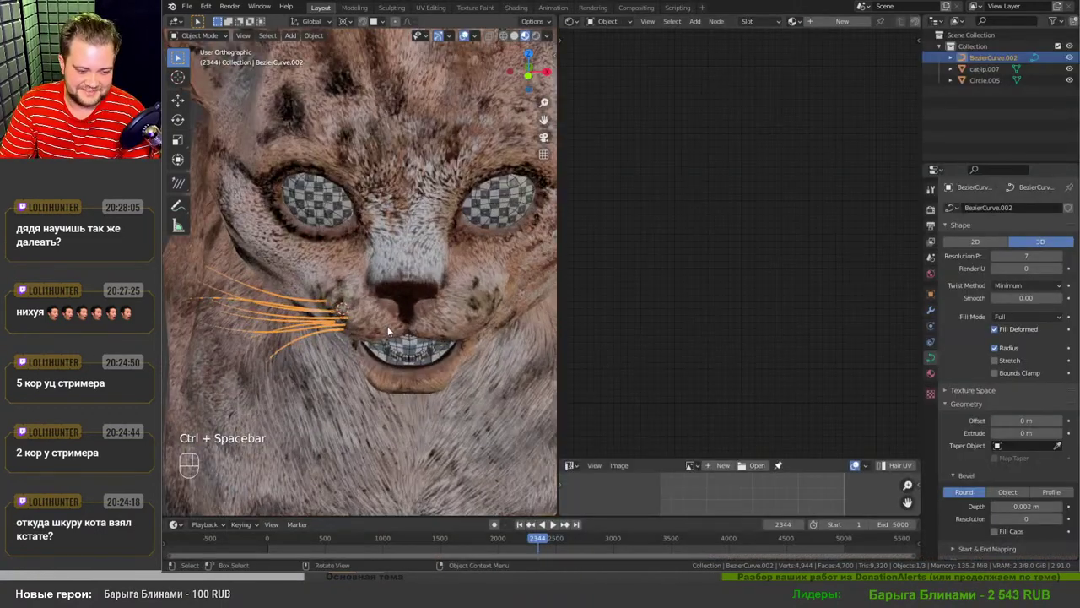
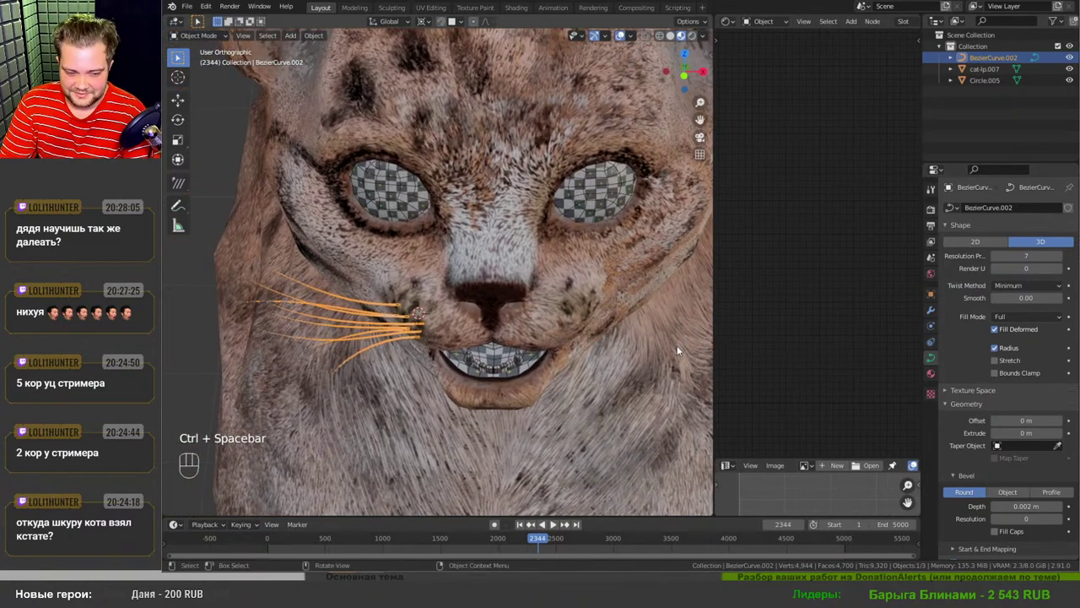
drag(456, 338, 818, 325)
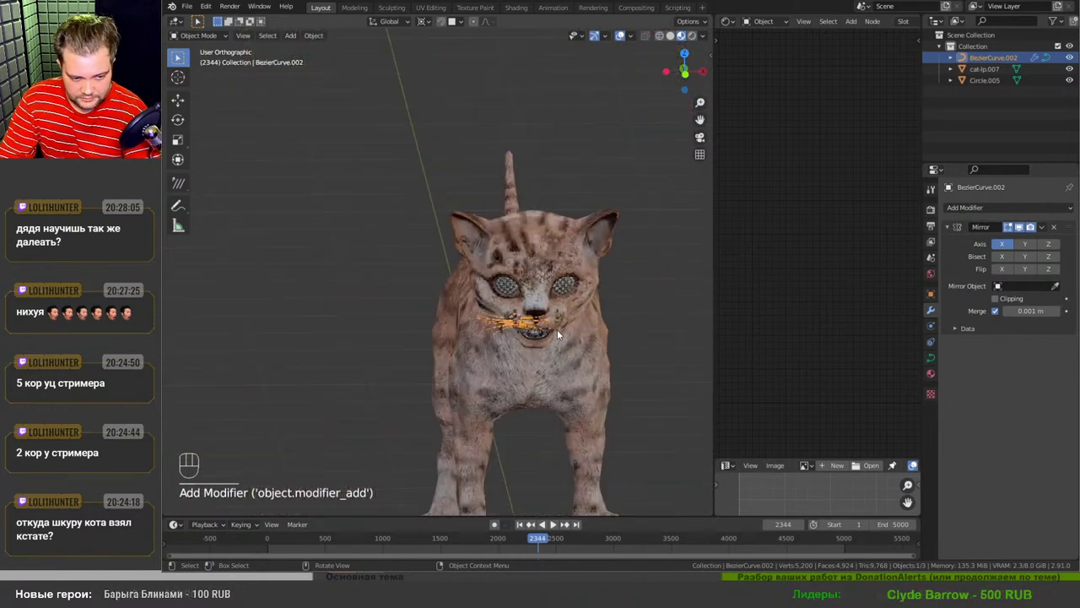
drag(541, 374, 539, 324)
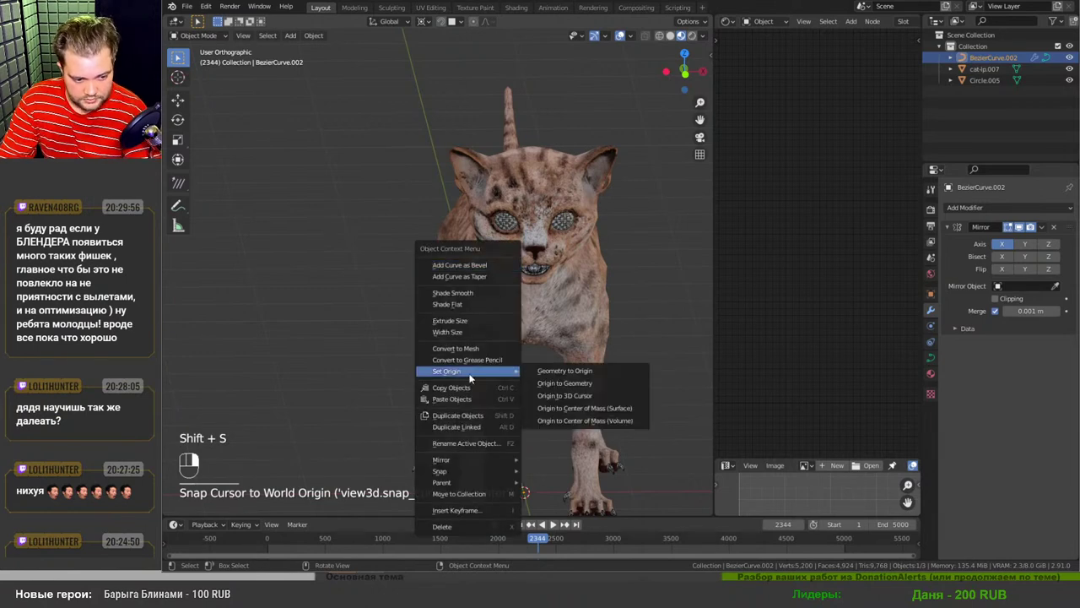
drag(556, 399, 494, 264)
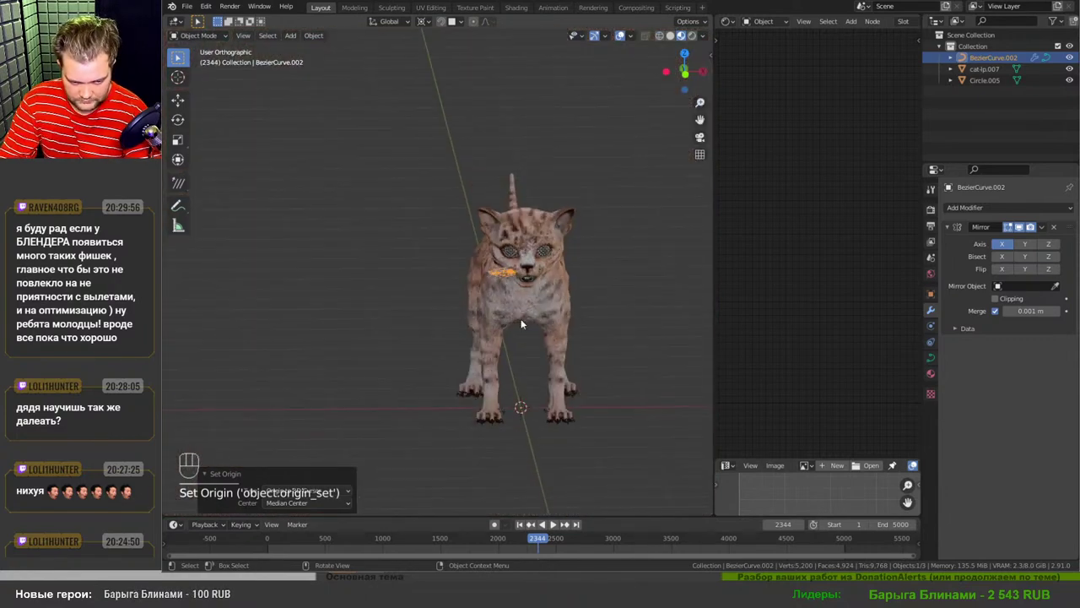
- Orbit and zoom around the muzzle to inspect the mirrored whiskers from the side
middle_click(507, 297)
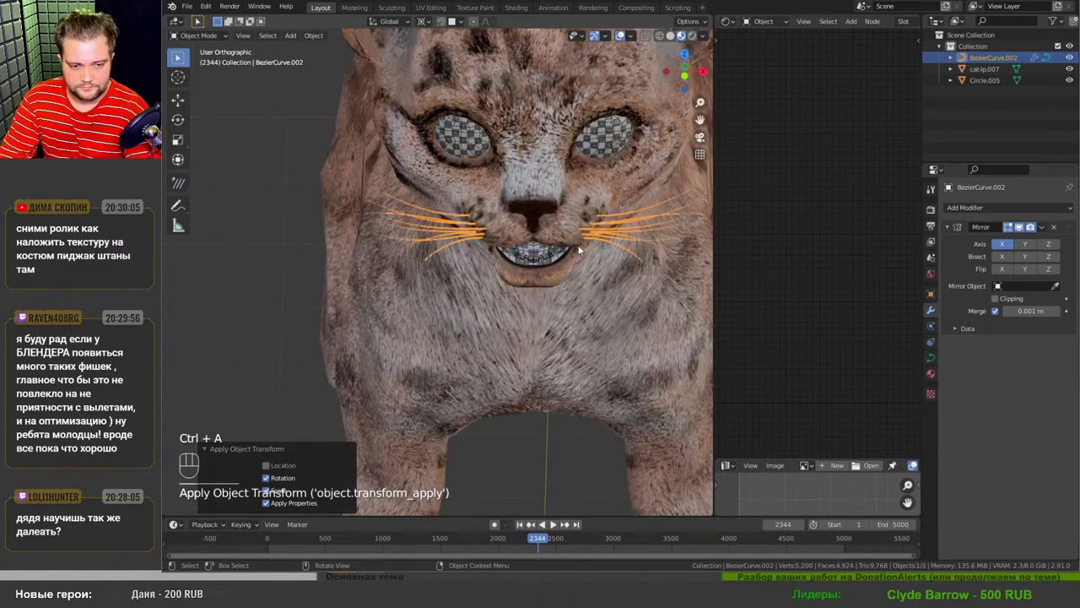
drag(567, 225, 518, 236)
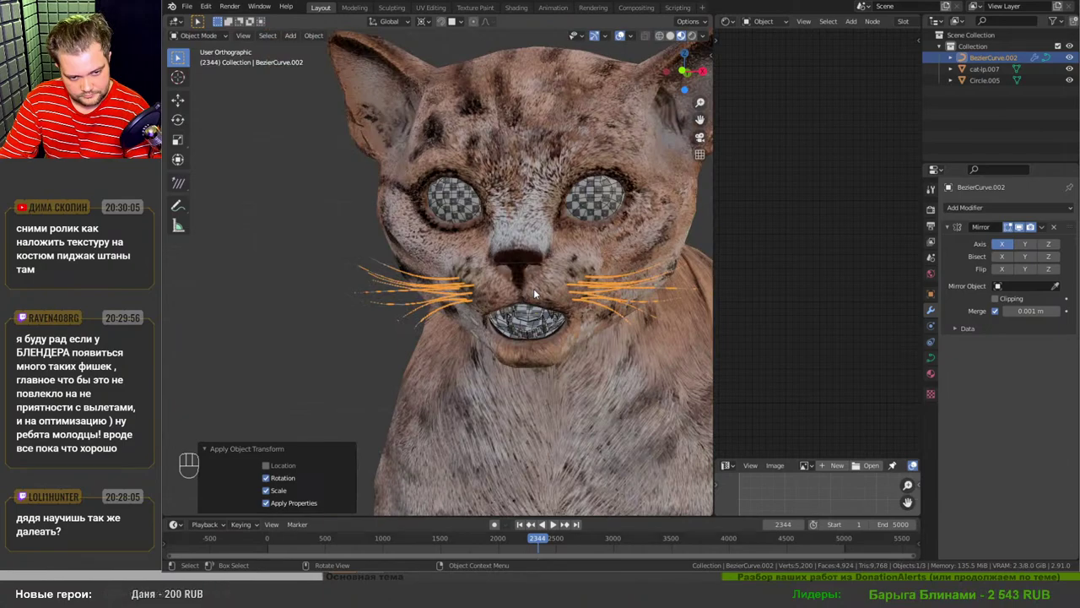
drag(483, 287, 493, 291)
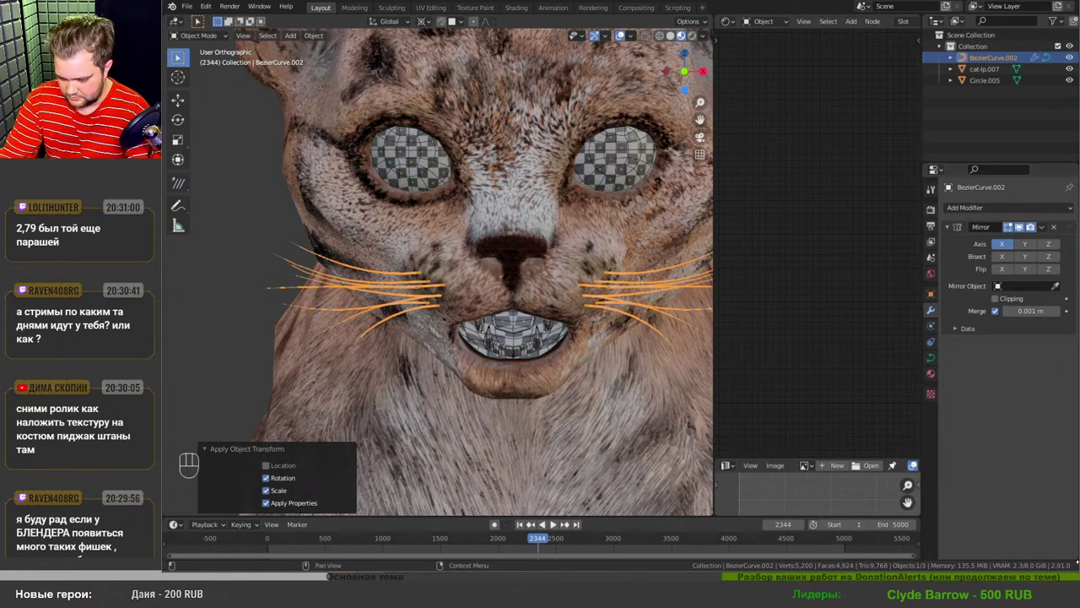
middle_click(916, 462)
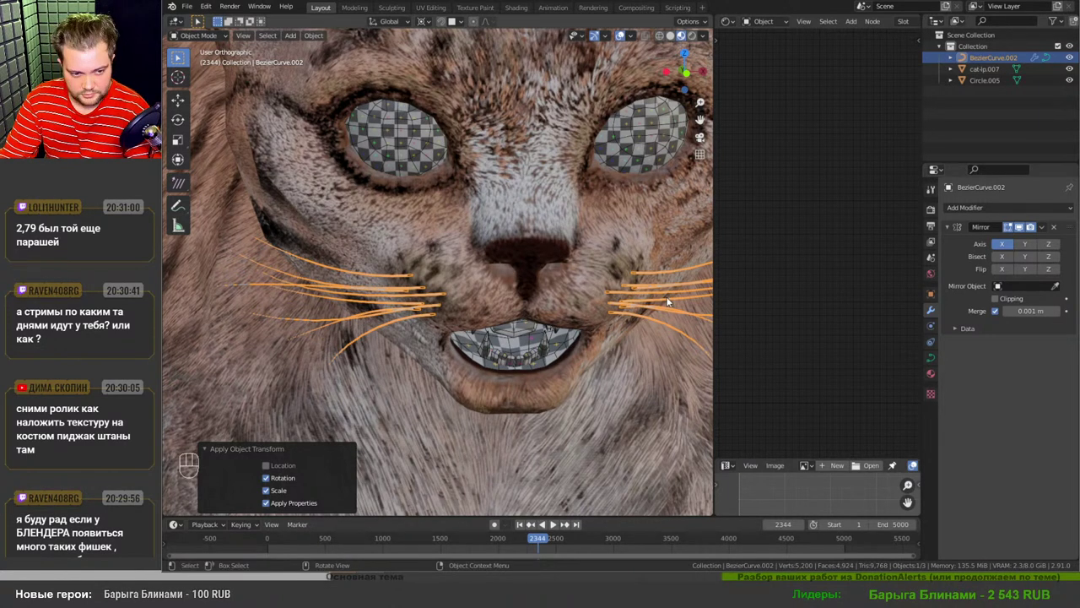
middle_click(916, 463)
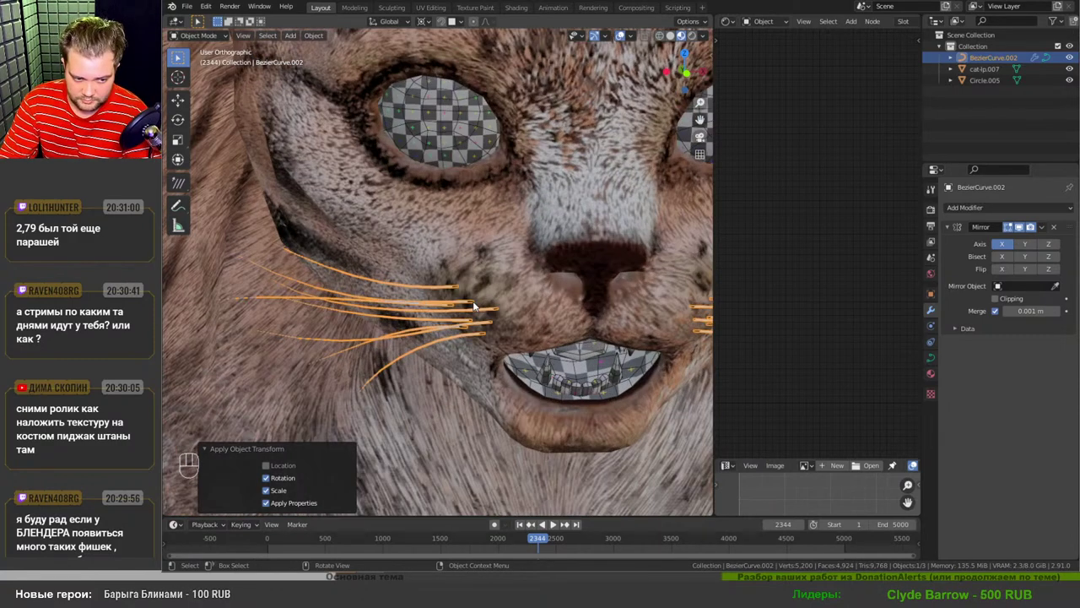
drag(915, 462, 916, 463)
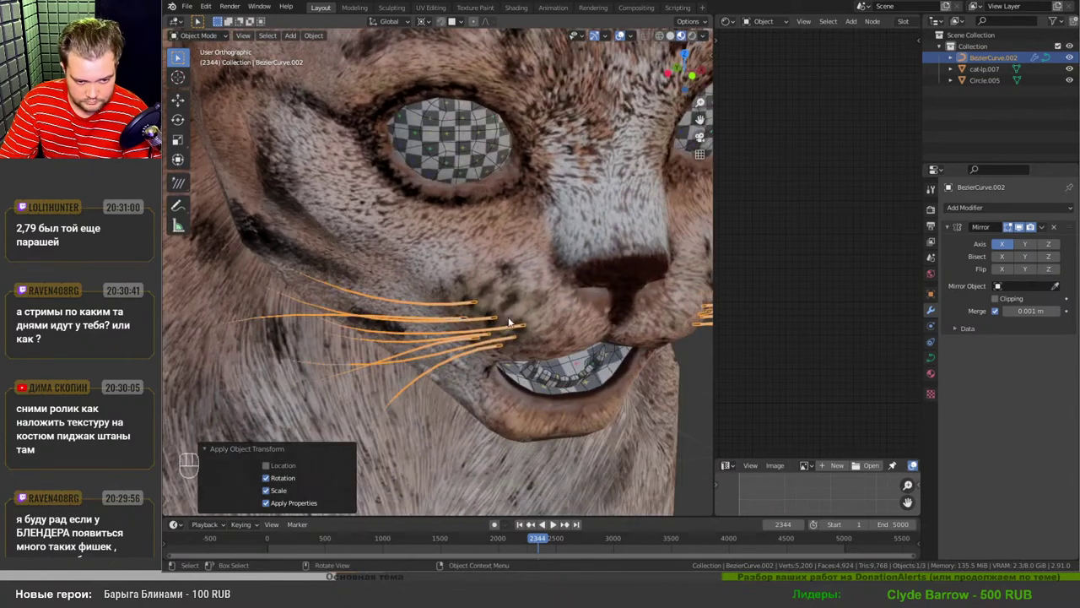
middle_click(916, 462)
middle_click(916, 462)
drag(915, 463, 916, 462)
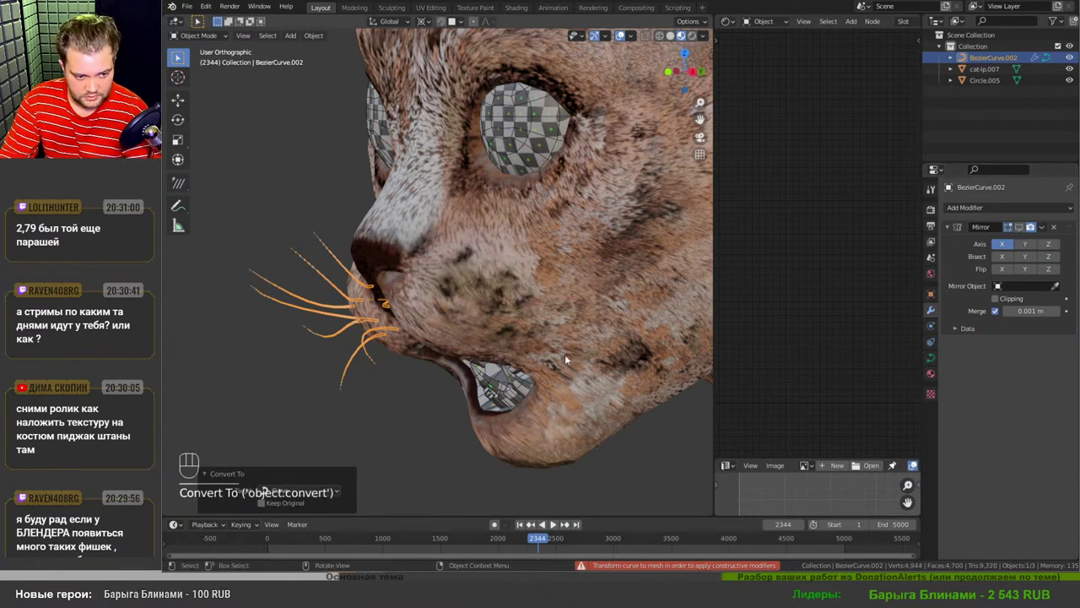
middle_click(915, 462)
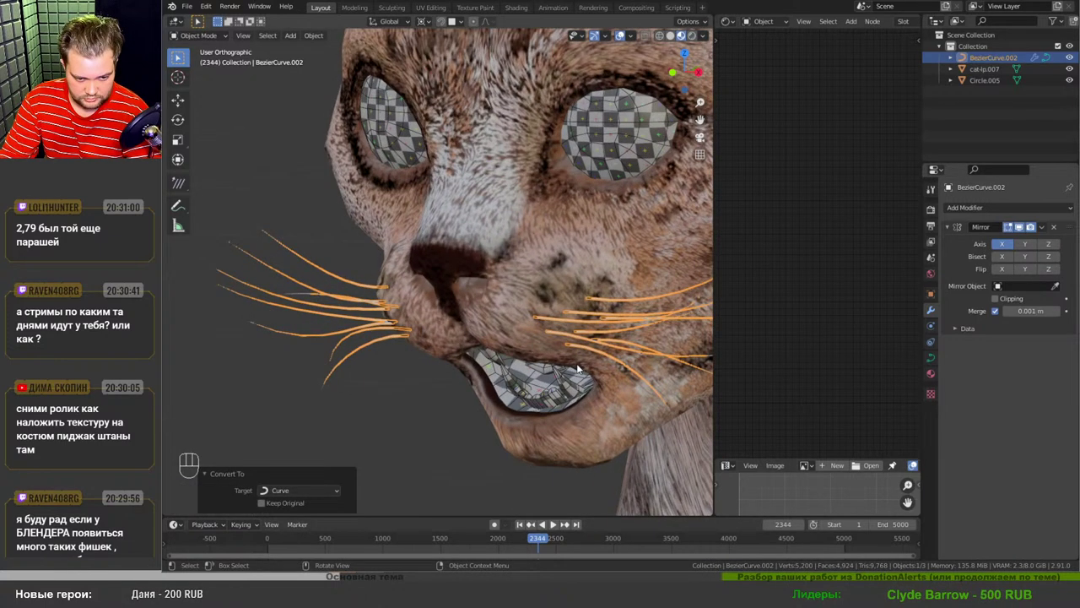
- Delete the Mirror modifier so whiskers stay on one cheek and maximize the 3D viewport
click(1056, 229)
key(ctrl+space)
drag(706, 344, 632, 349)
middle_click(652, 367)
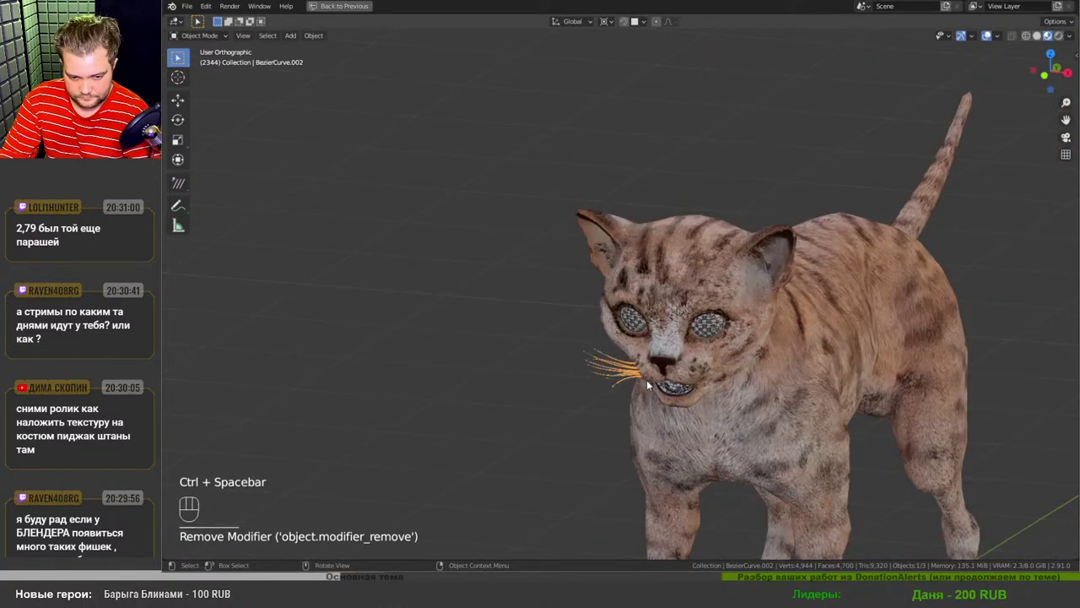
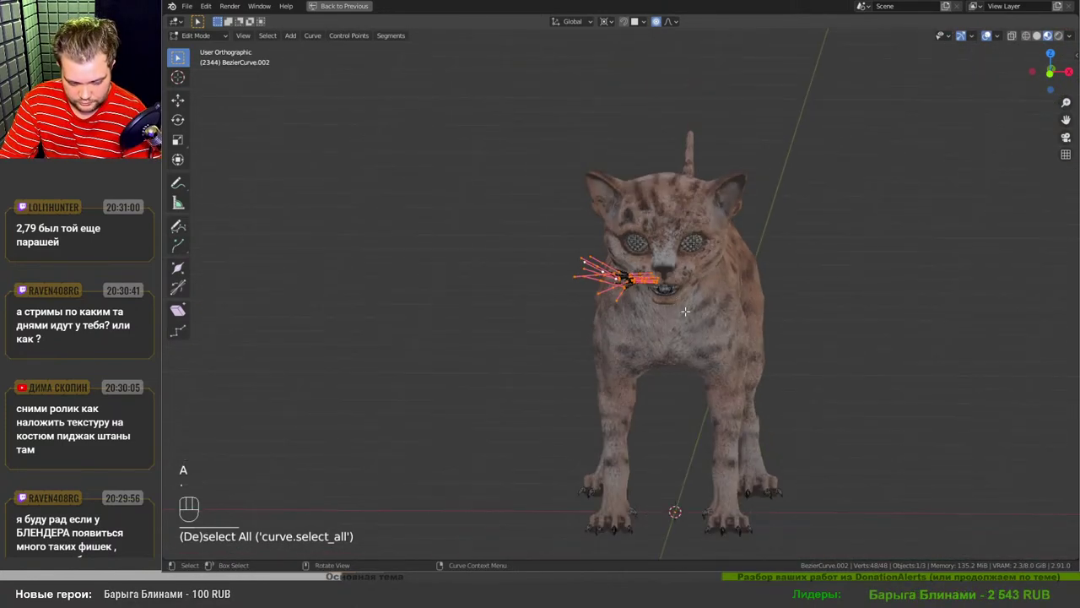
- Duplicate all whisker points and scale the copy by -1 on X onto the other cheek
key(shift+d)
key(ctrl+m)
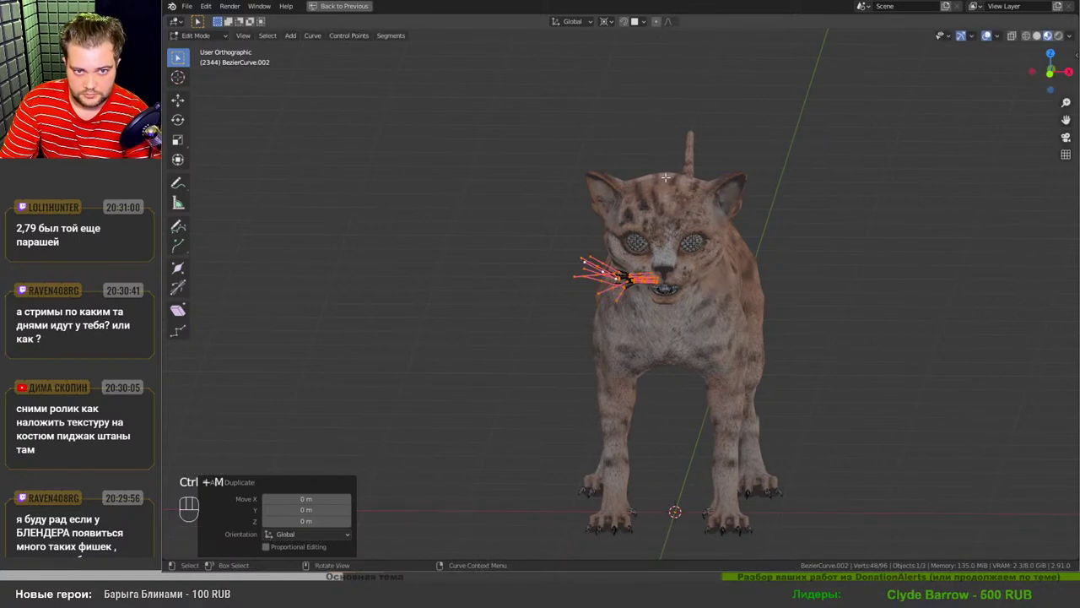
key(ctrl+m)
key(Tab)
drag(674, 285, 647, 280)
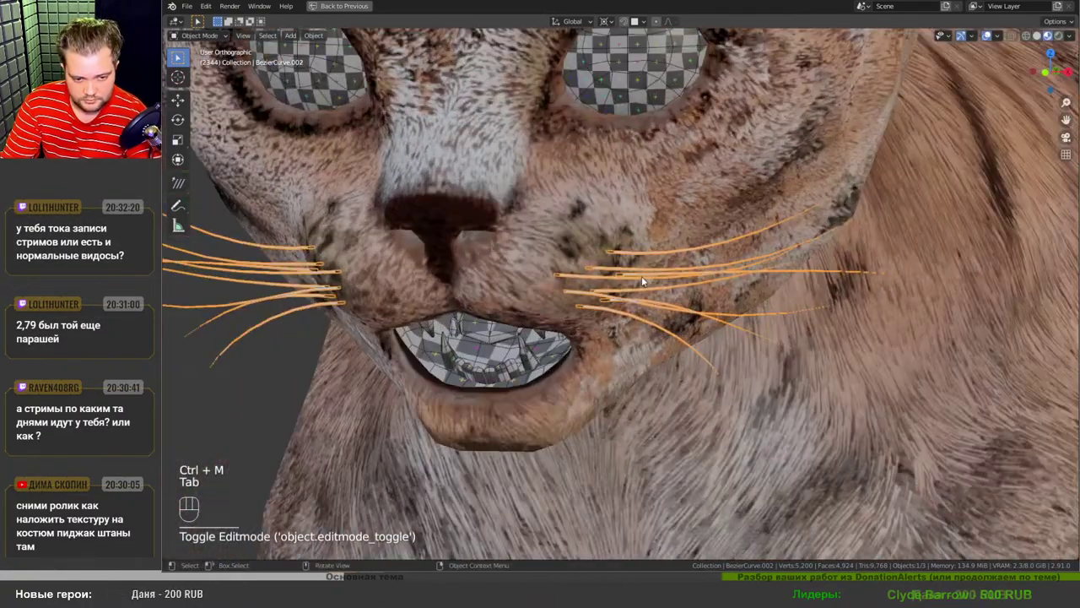
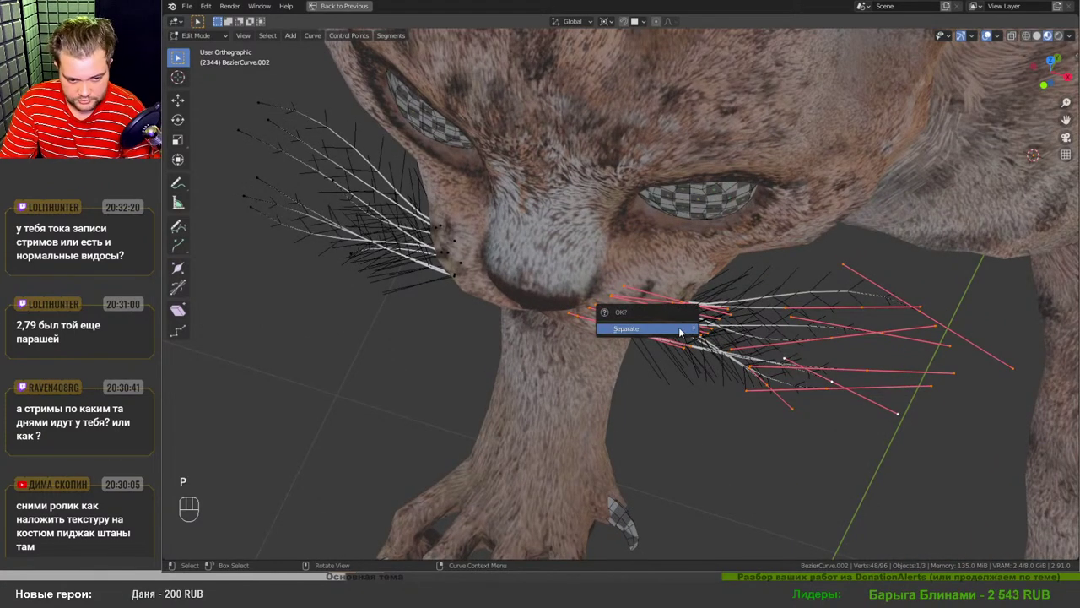
- Separate the copied whiskers into their own curve object and reposition a stray whisker's points
key(Tab)
key(Tab)
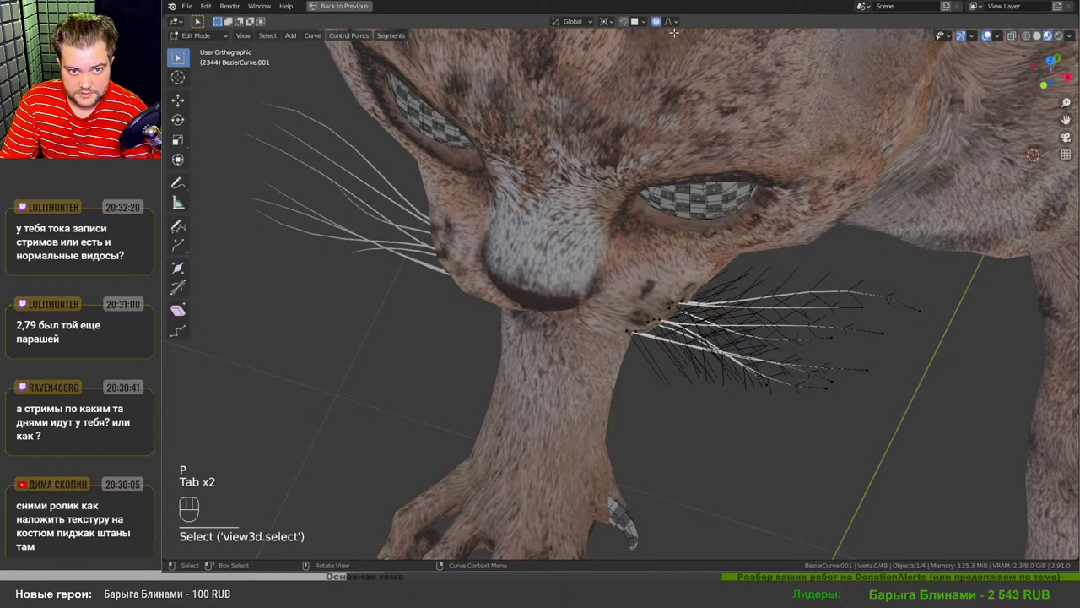
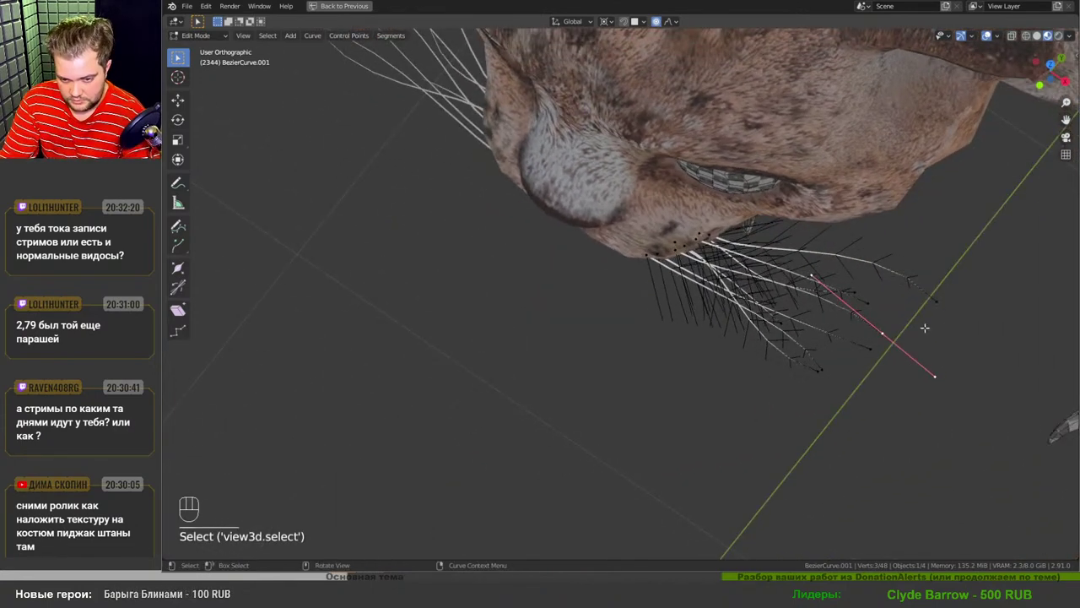
key(g)
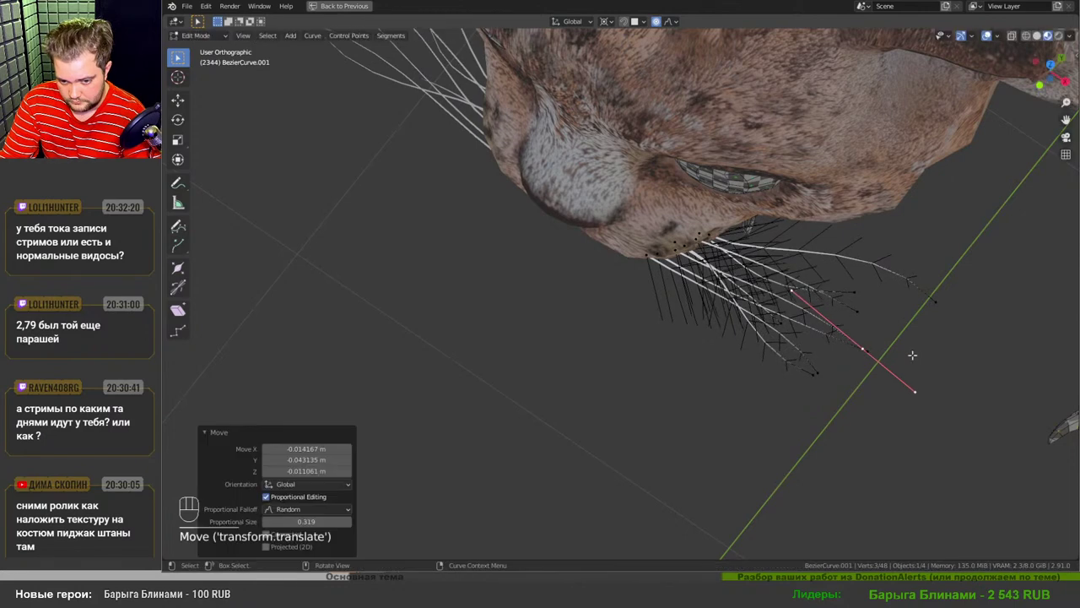
key(g)
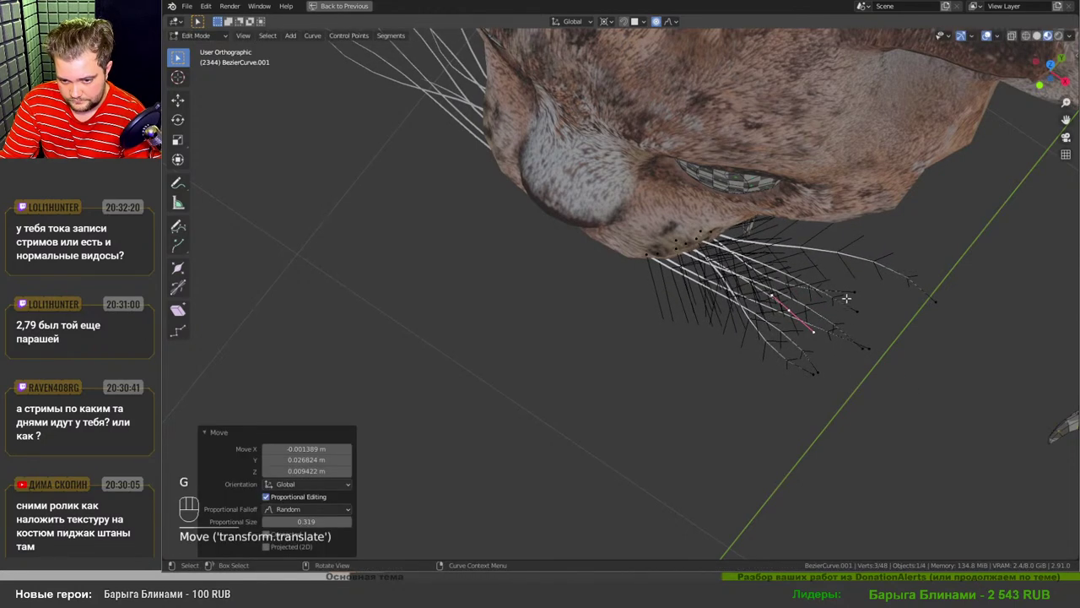
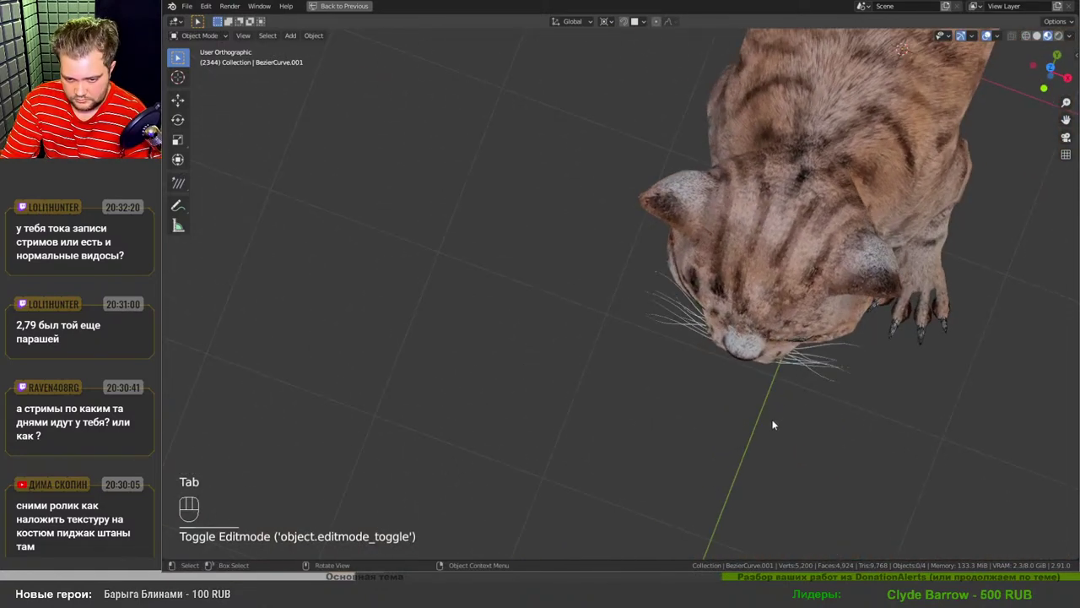
- Frame a close front view of the cat's head and start point editing on BezierCurve.001
drag(786, 350, 801, 282)
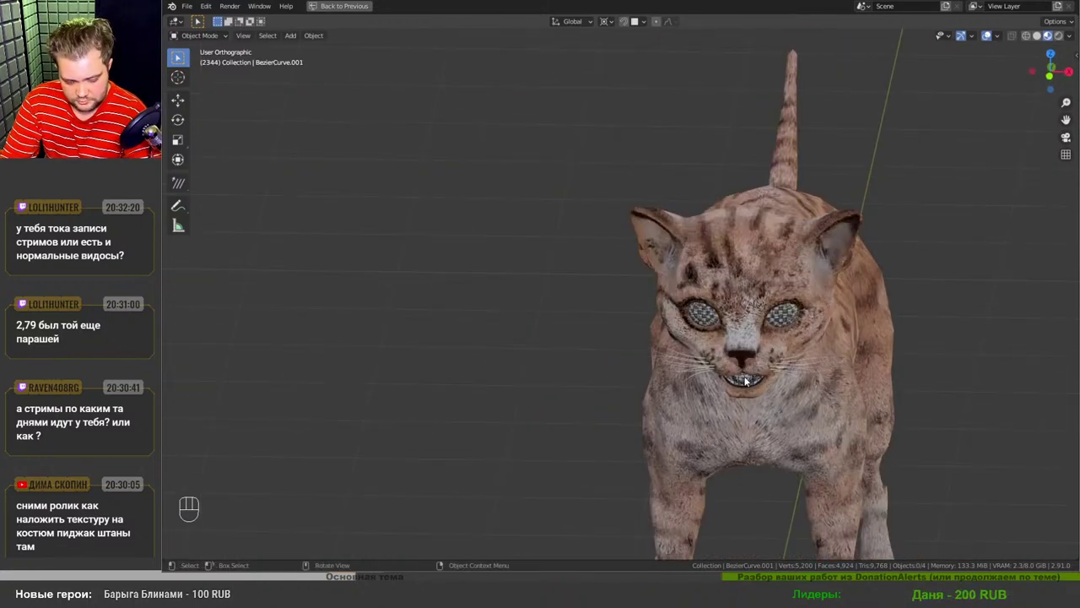
drag(778, 372, 780, 378)
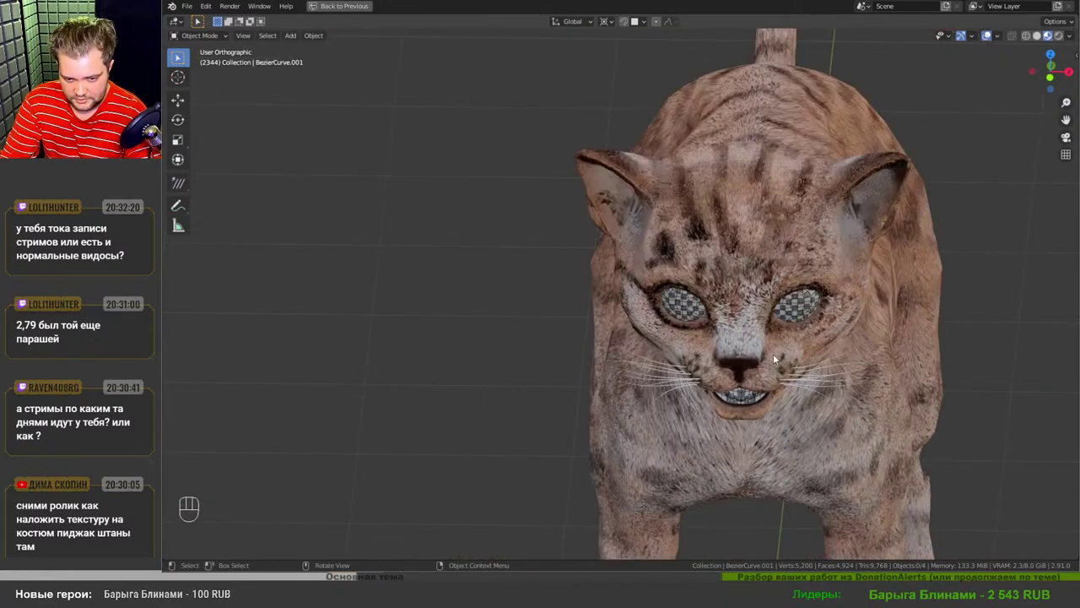
drag(785, 382, 809, 373)
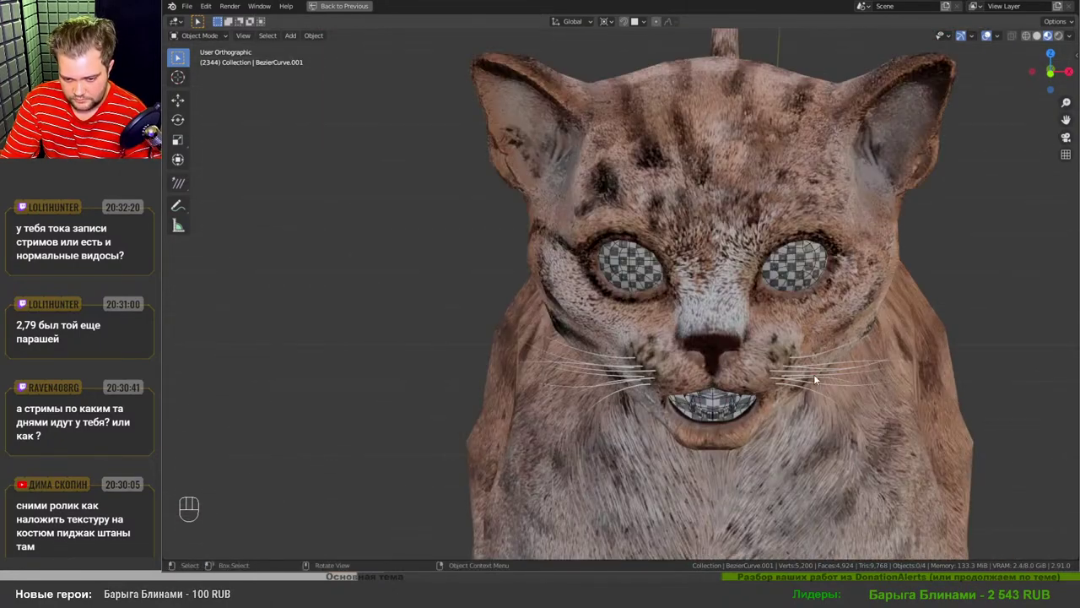
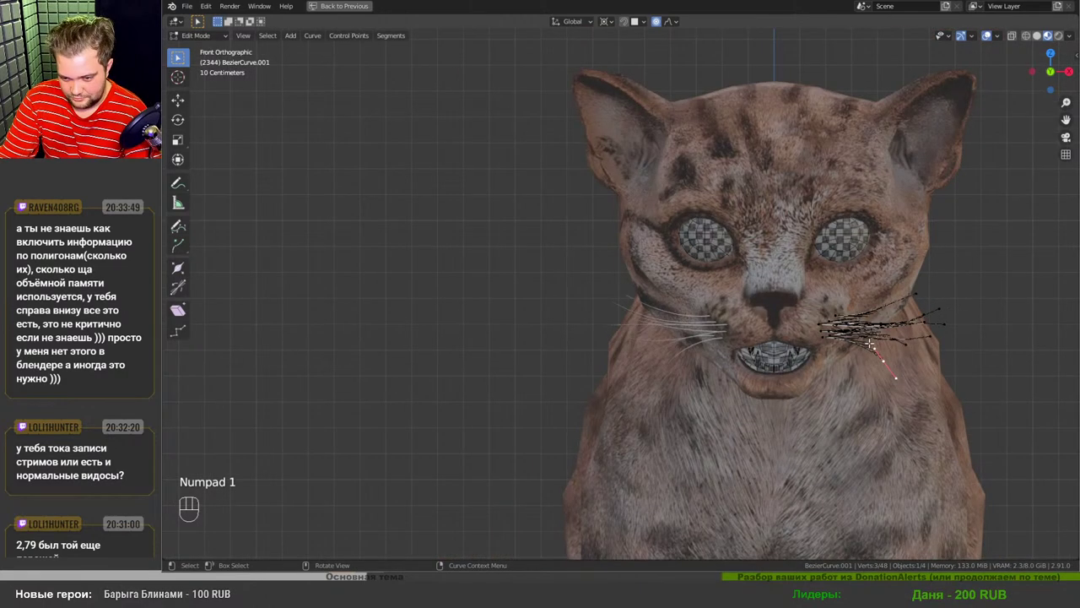
- Grab and rotate the top right whisker's tip upward, then leave Edit Mode and view the cat from above
key(g)
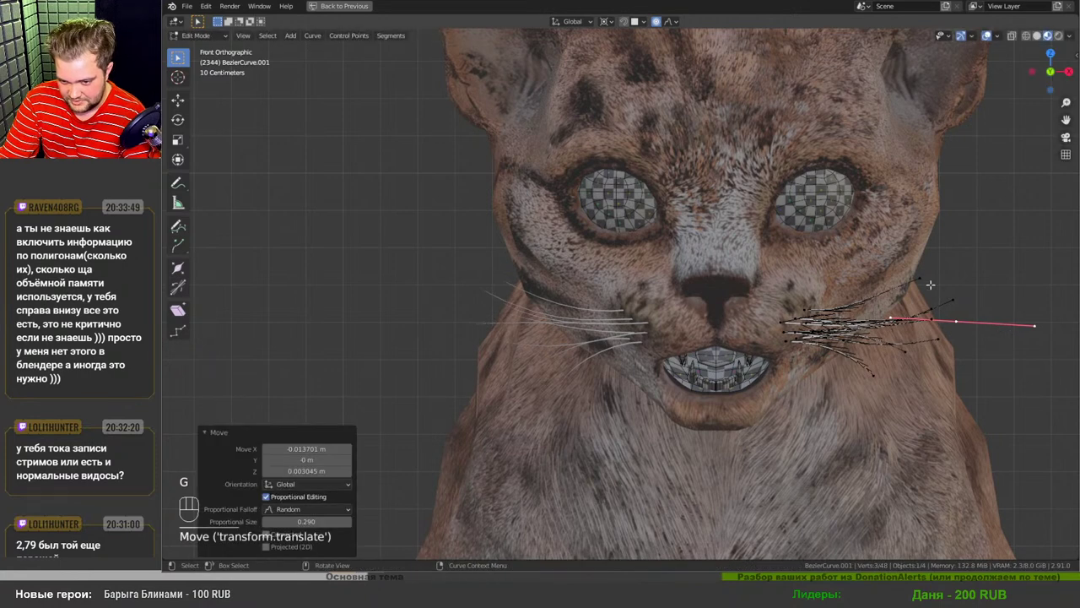
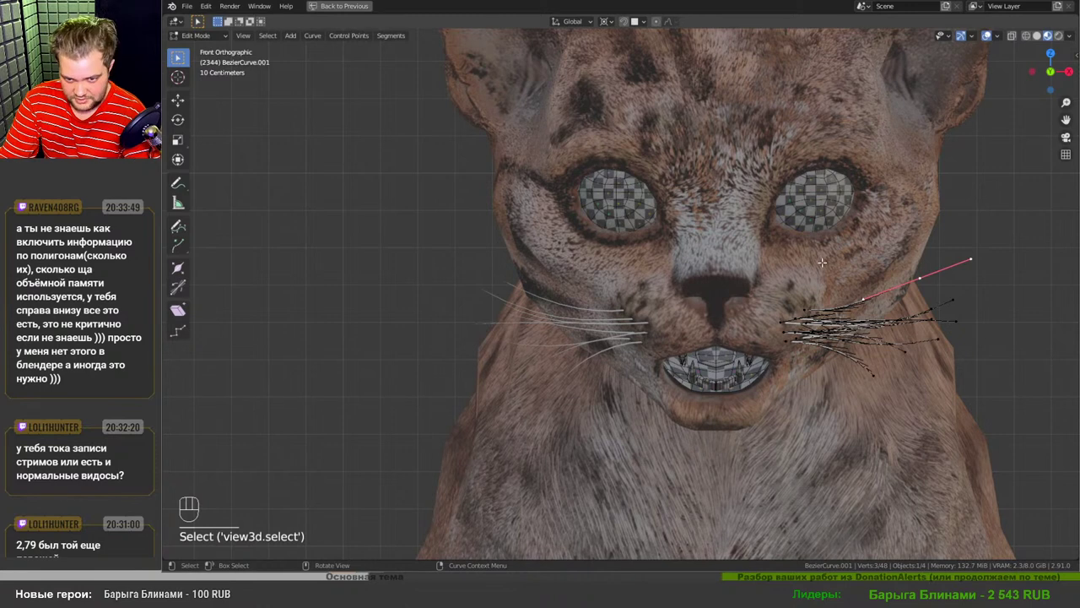
key(r)
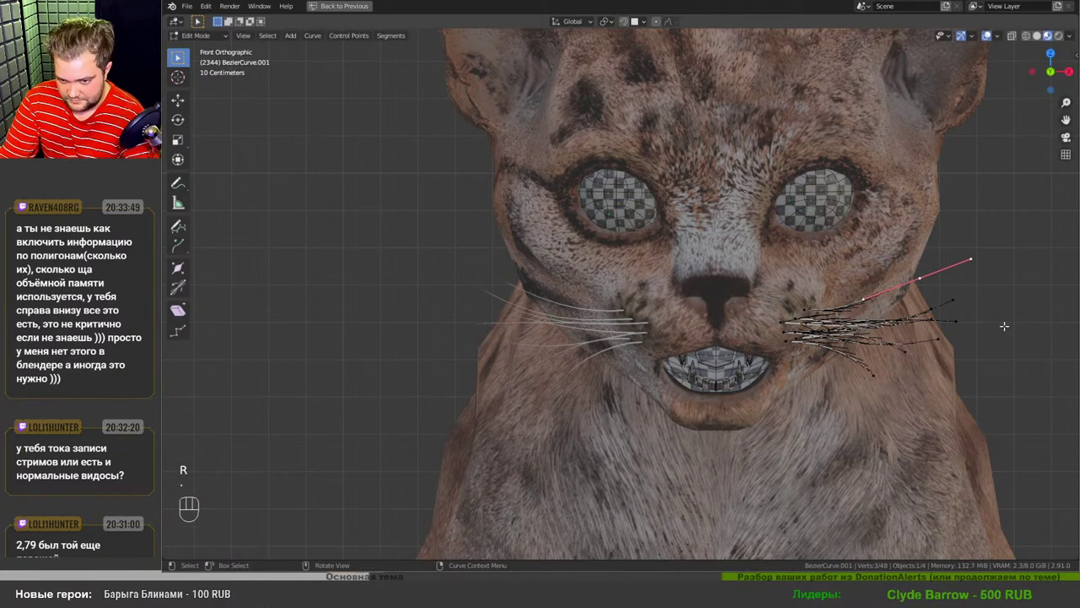
key(r)
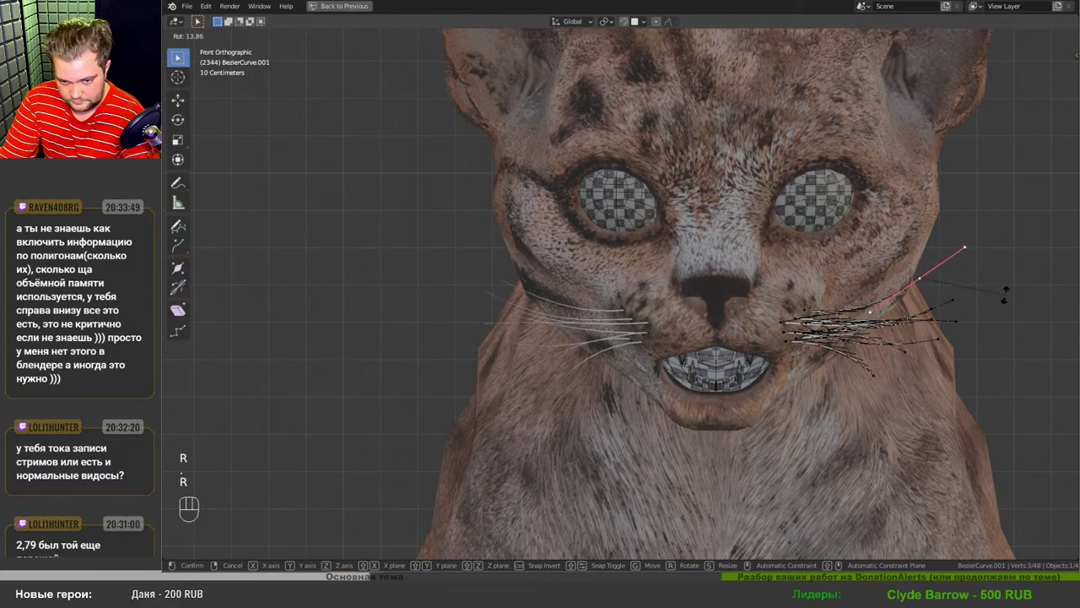
key(Tab)
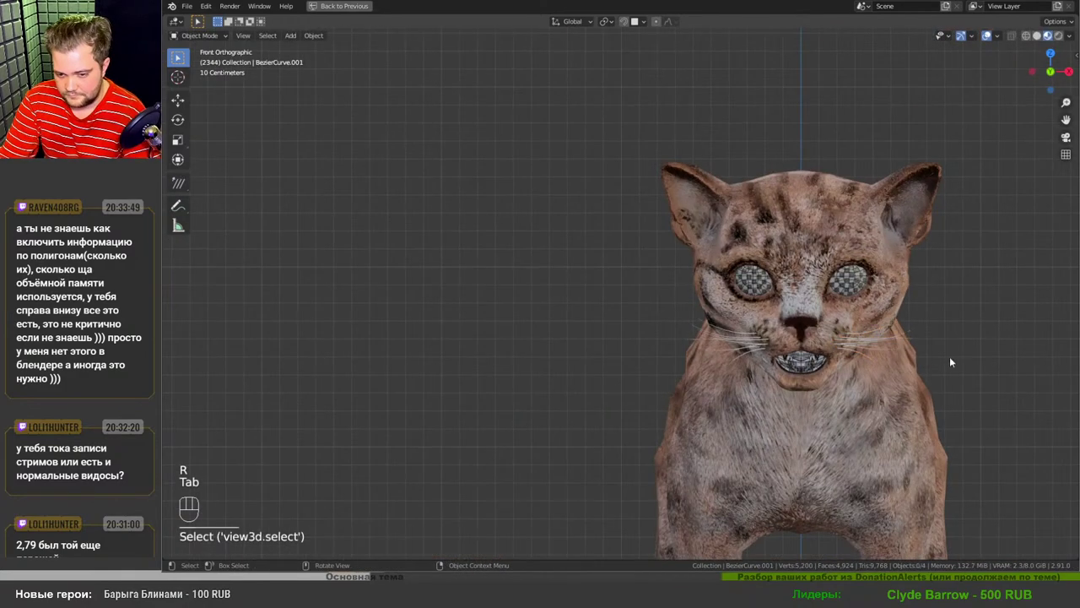
drag(845, 366, 860, 359)
- Select both whisker curves and join them into one object with Ctrl+J
middle_click(838, 370)
drag(830, 406, 836, 436)
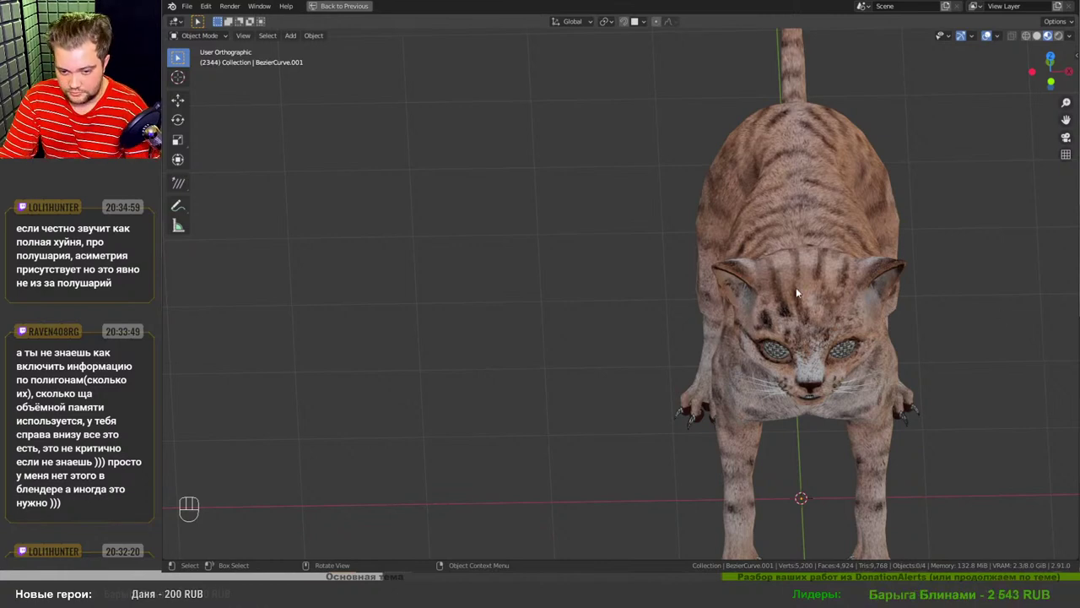
drag(816, 363, 789, 354)
middle_click(832, 370)
drag(817, 402, 783, 372)
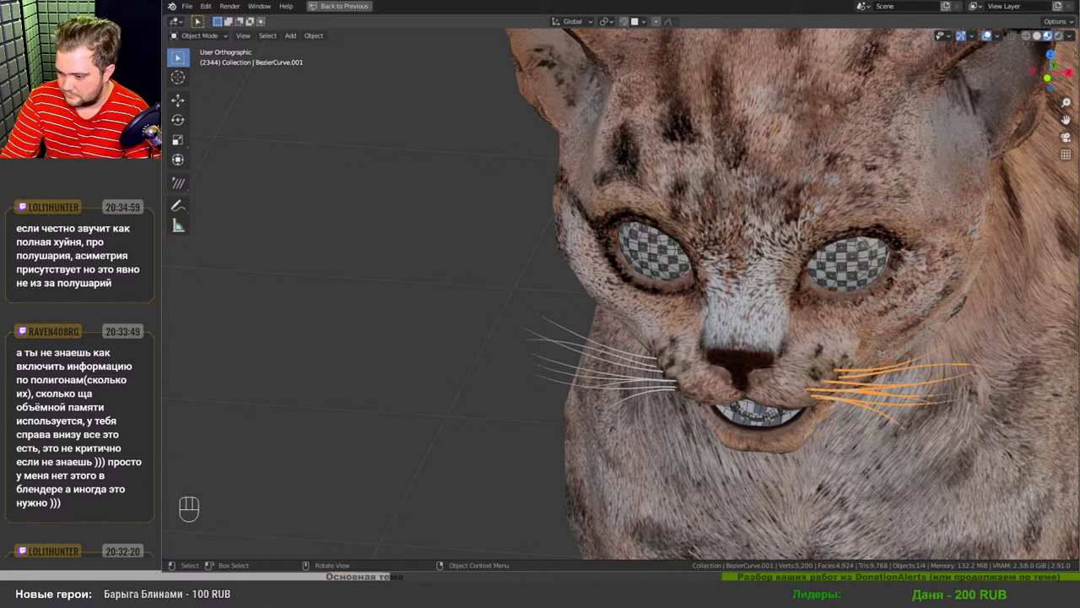
drag(670, 373, 663, 354)
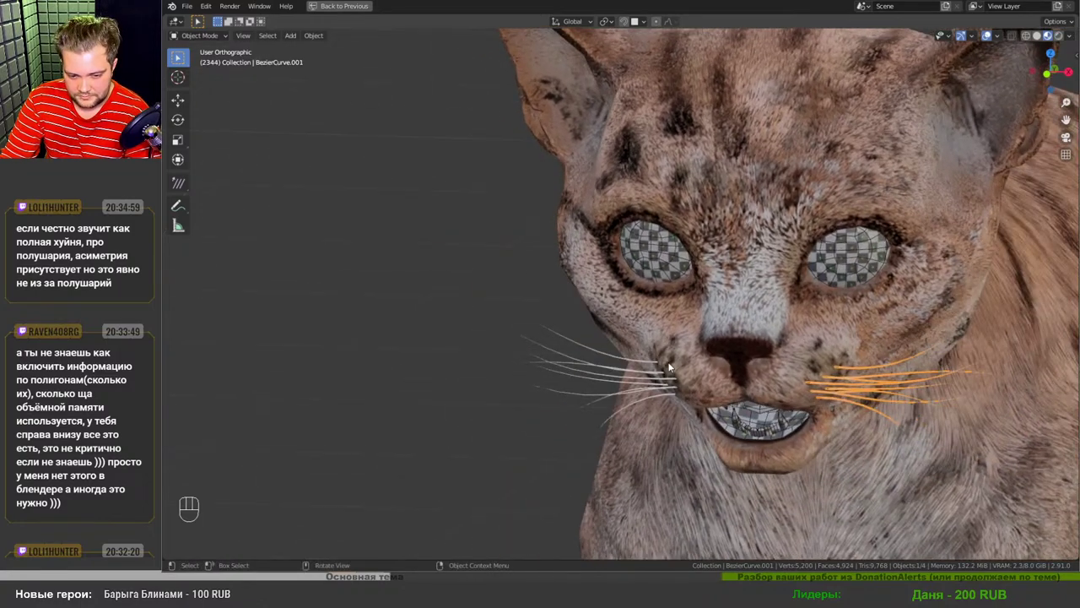
middle_click(691, 372)
drag(713, 370, 650, 373)
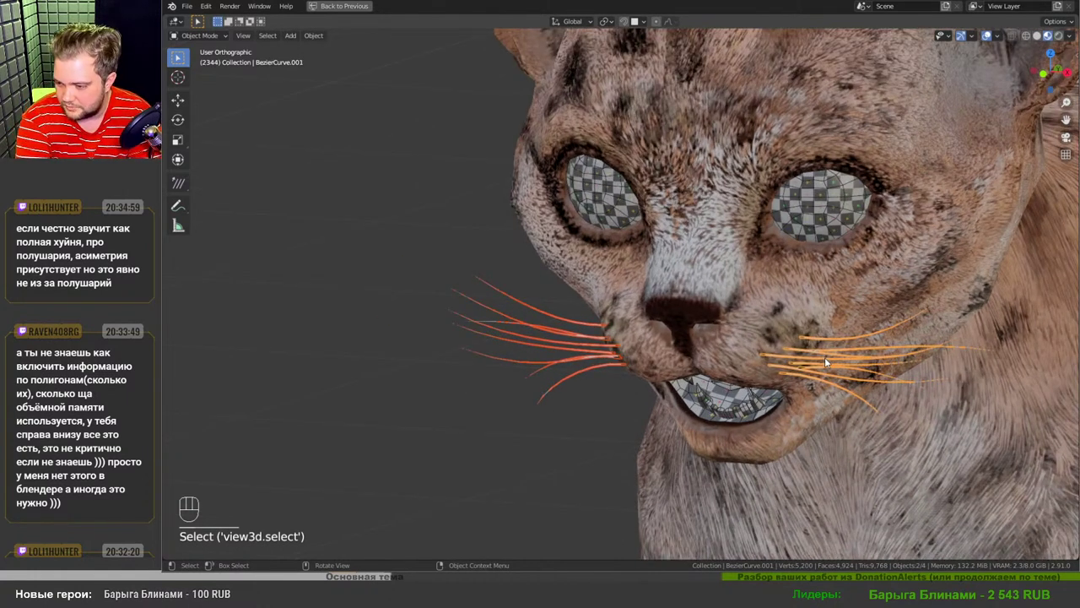
key(ctrl+j)
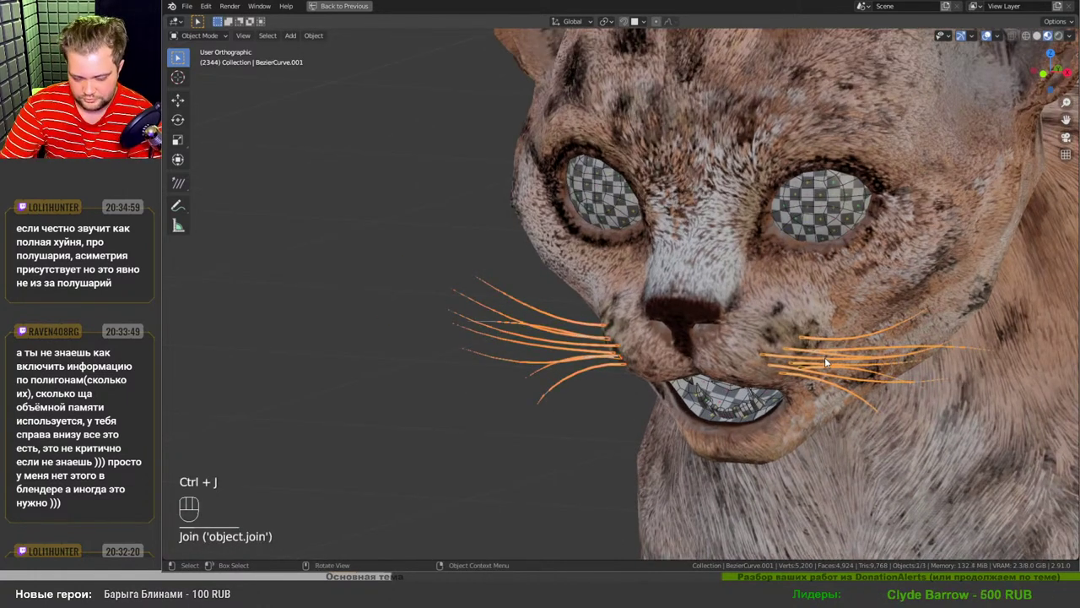
- Orbit around the head from above, in profile and head-on to check the joined whiskers
middle_click(694, 328)
drag(692, 351, 724, 426)
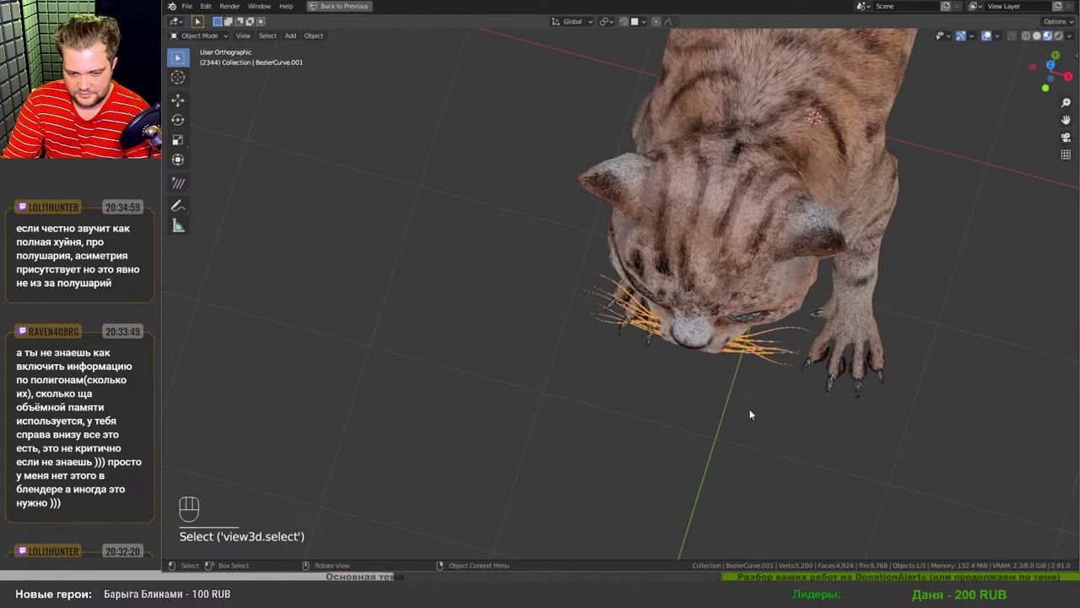
drag(702, 309, 697, 323)
drag(703, 380, 725, 333)
drag(725, 324, 680, 318)
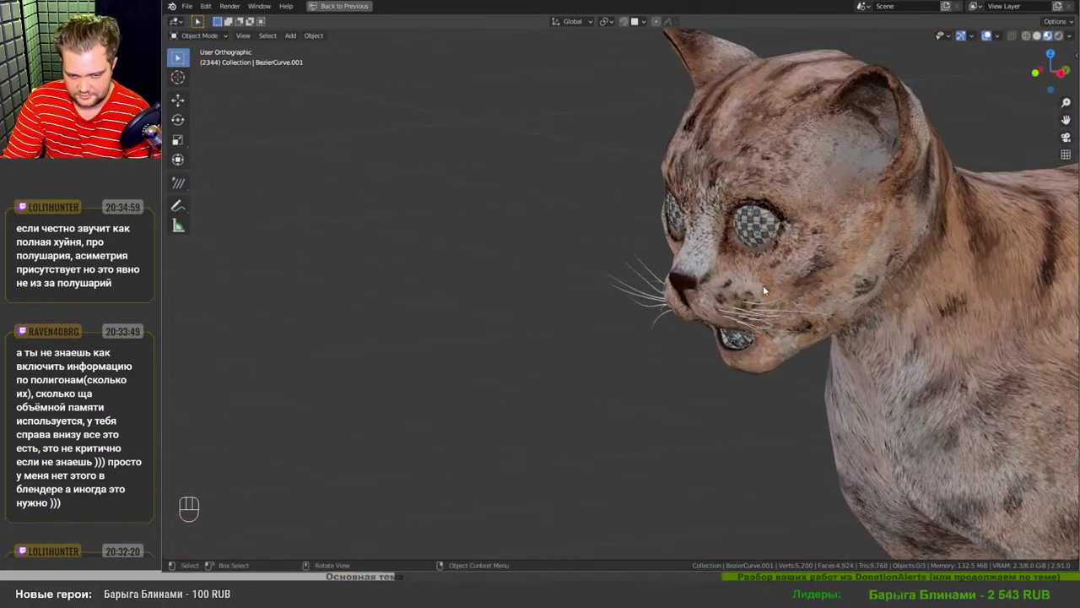
drag(713, 327, 785, 322)
drag(725, 335, 723, 350)
drag(714, 360, 717, 310)
key(ctrl+s)
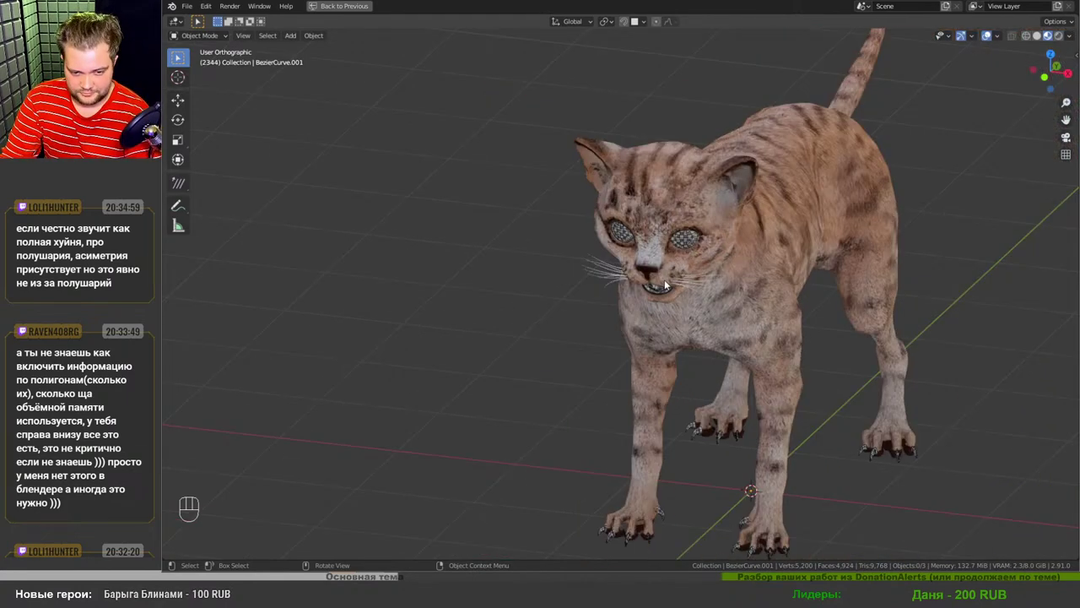
drag(690, 286, 710, 288)
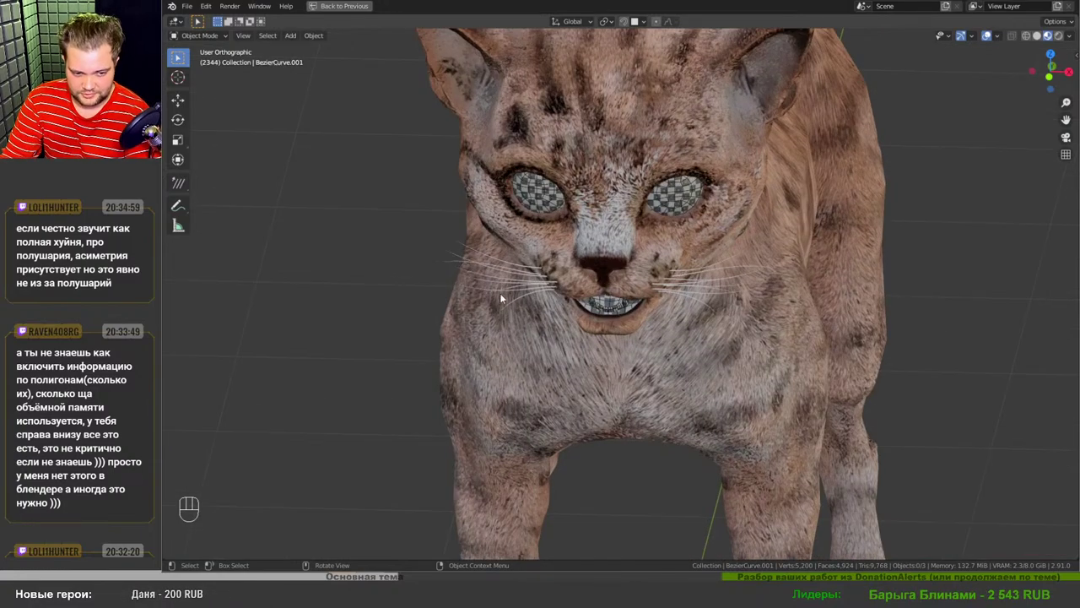
drag(556, 263, 602, 306)
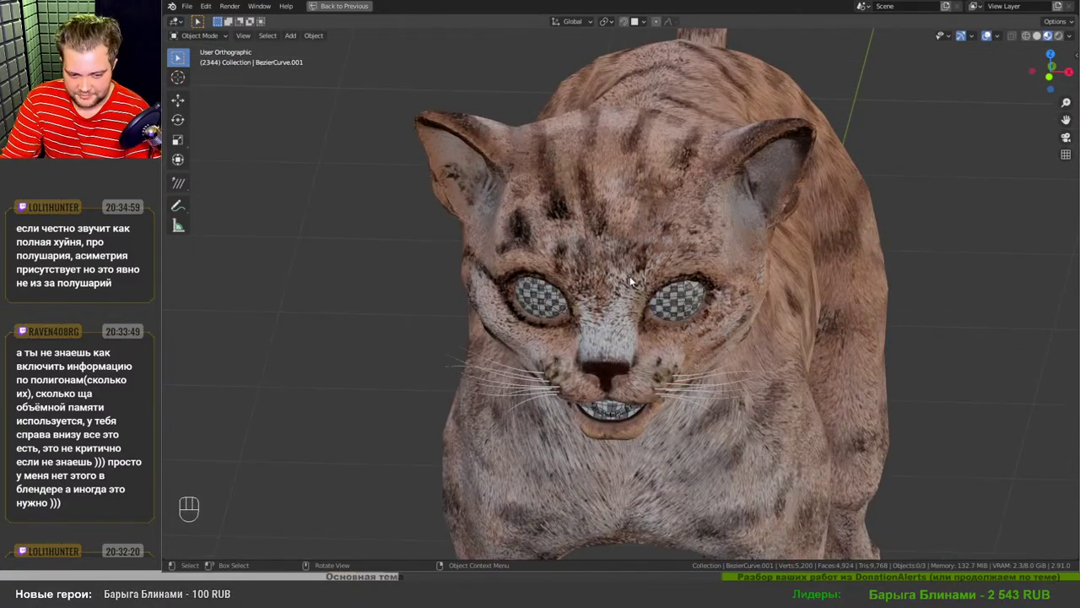
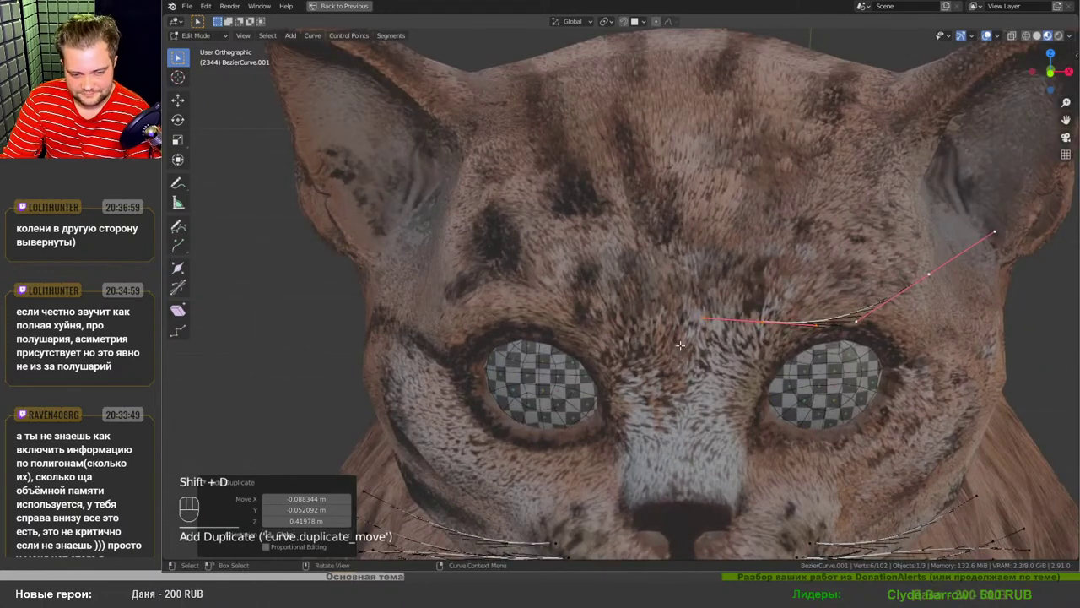
- Move a duplicated whisker above the eye and trackball-rotate it into an arched brow hair
key(g)
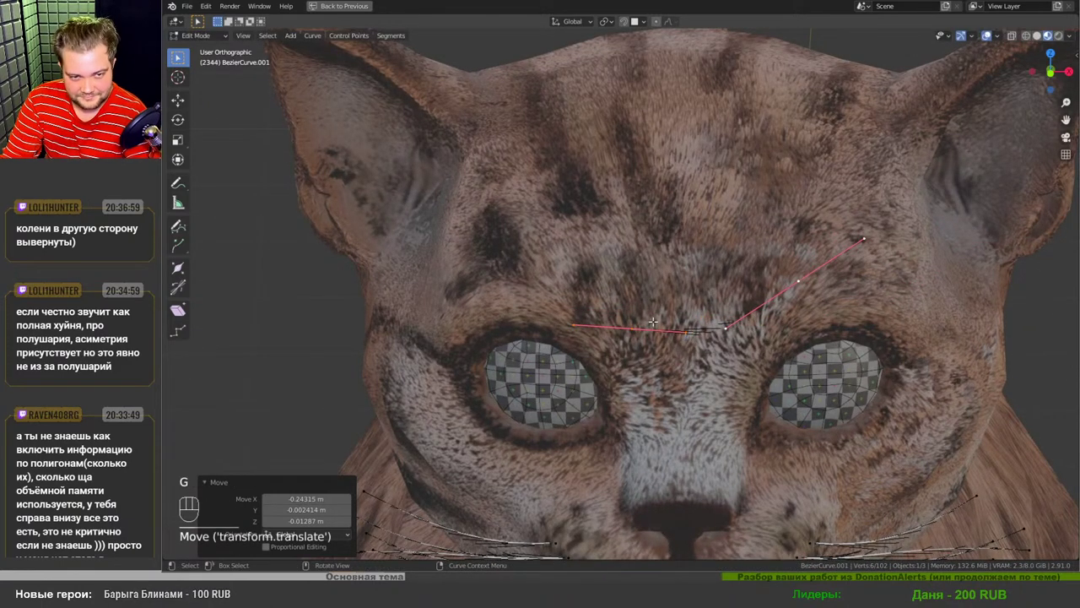
key(r)
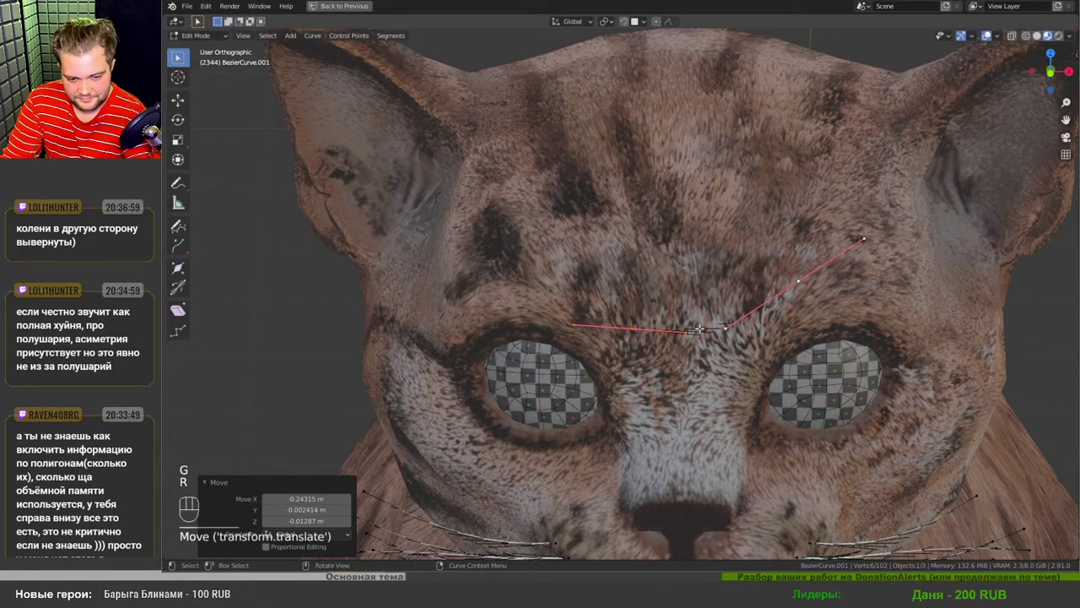
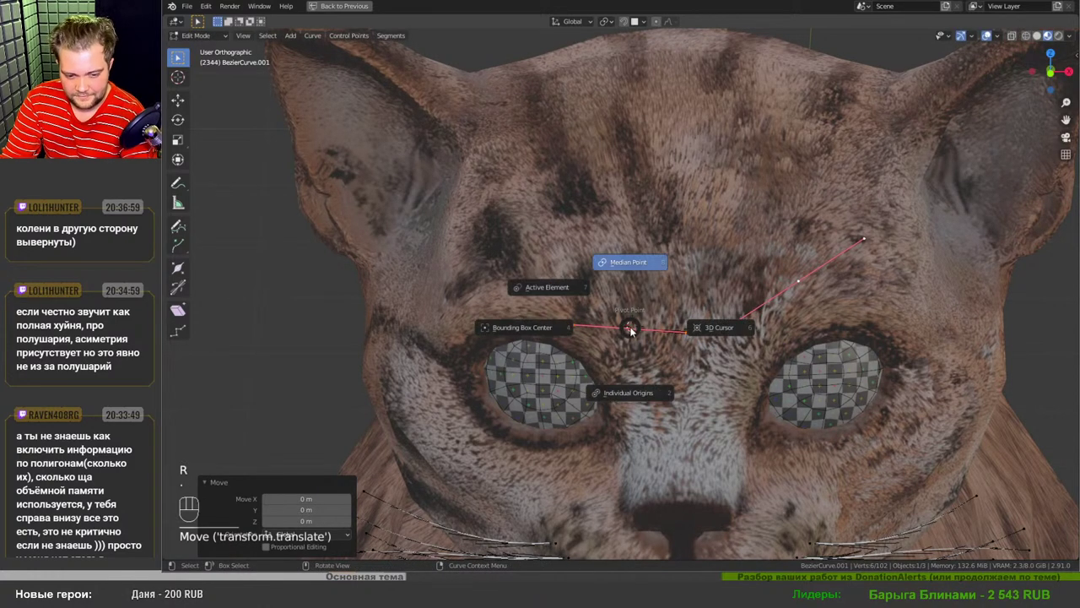
key(r)
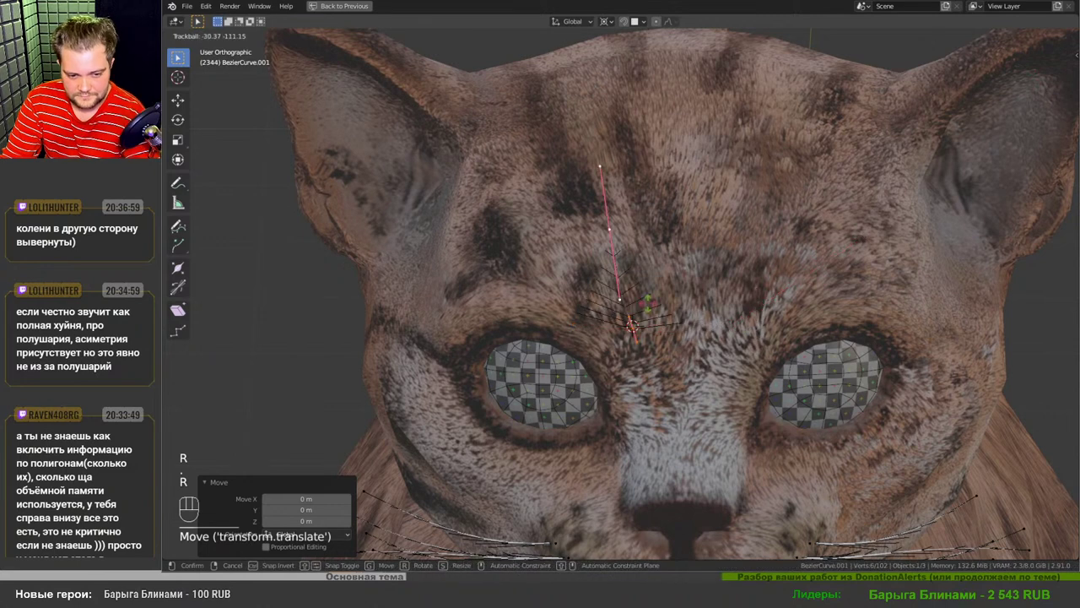
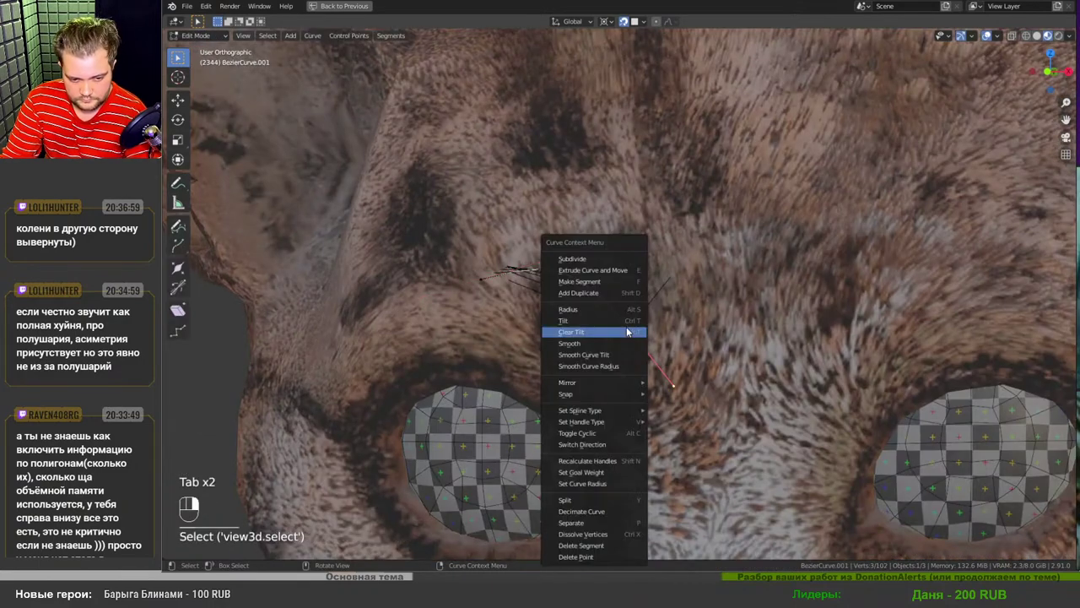
key(shift+s)
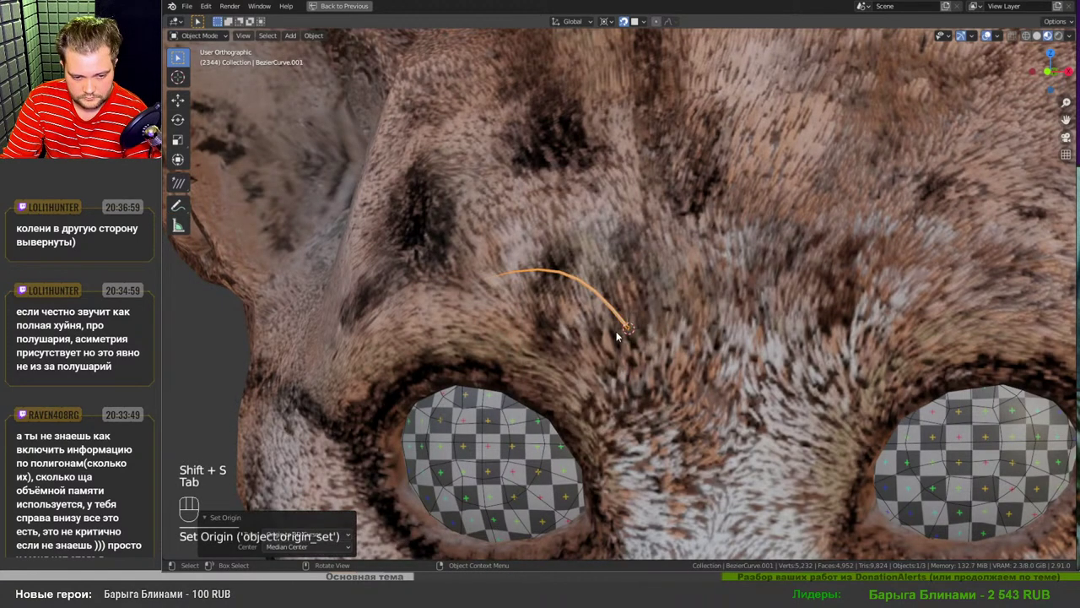
- Inspect the brow area and duplicate the whisker curve object for a new brow hair
middle_click(621, 336)
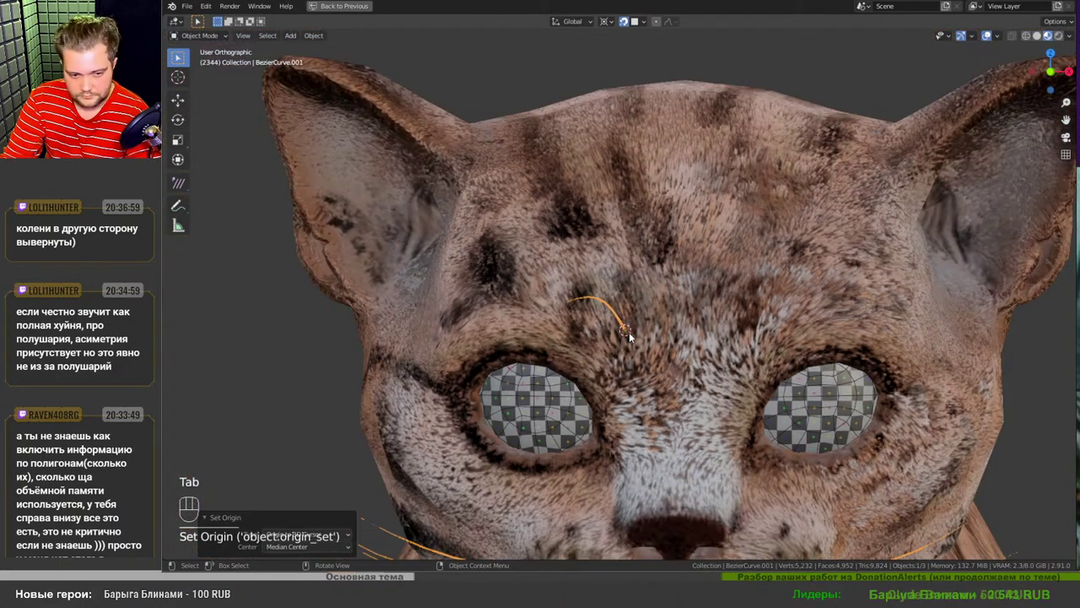
middle_click(633, 345)
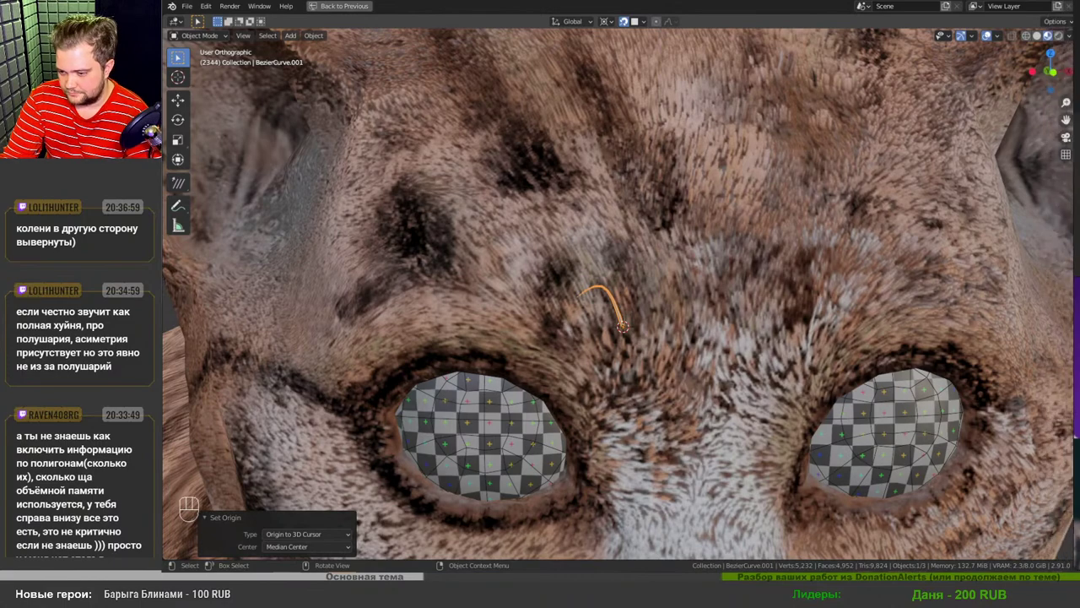
drag(665, 339, 660, 335)
middle_click(667, 334)
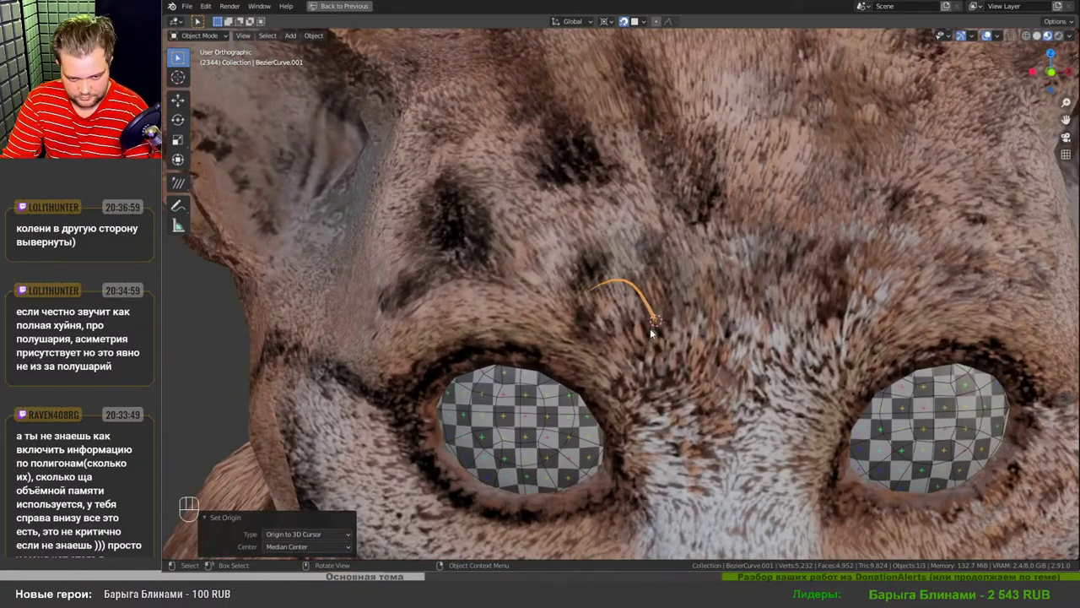
key(shift+d)
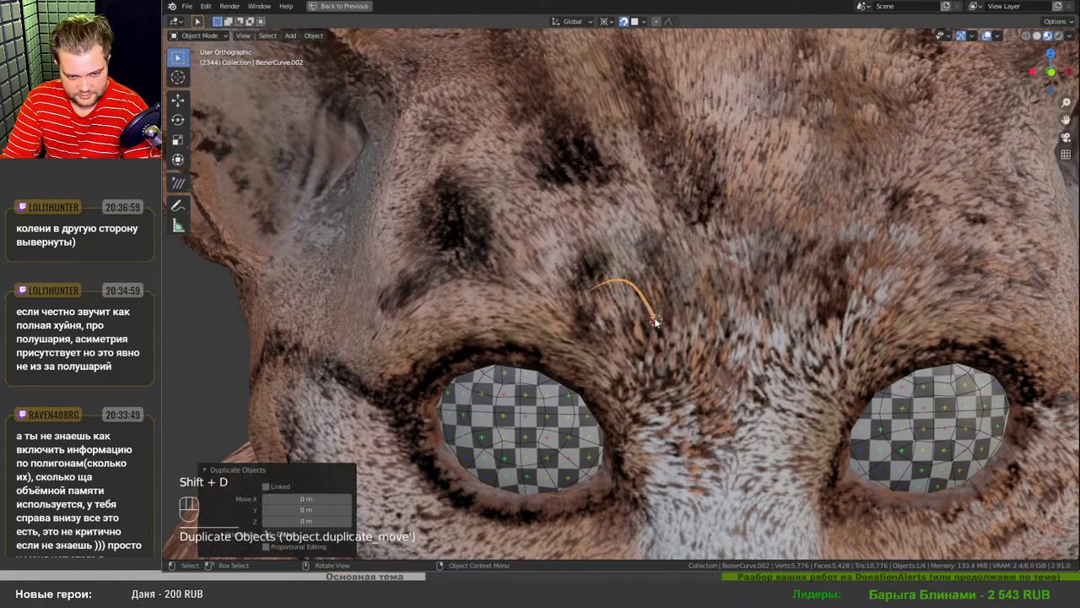
middle_click(654, 330)
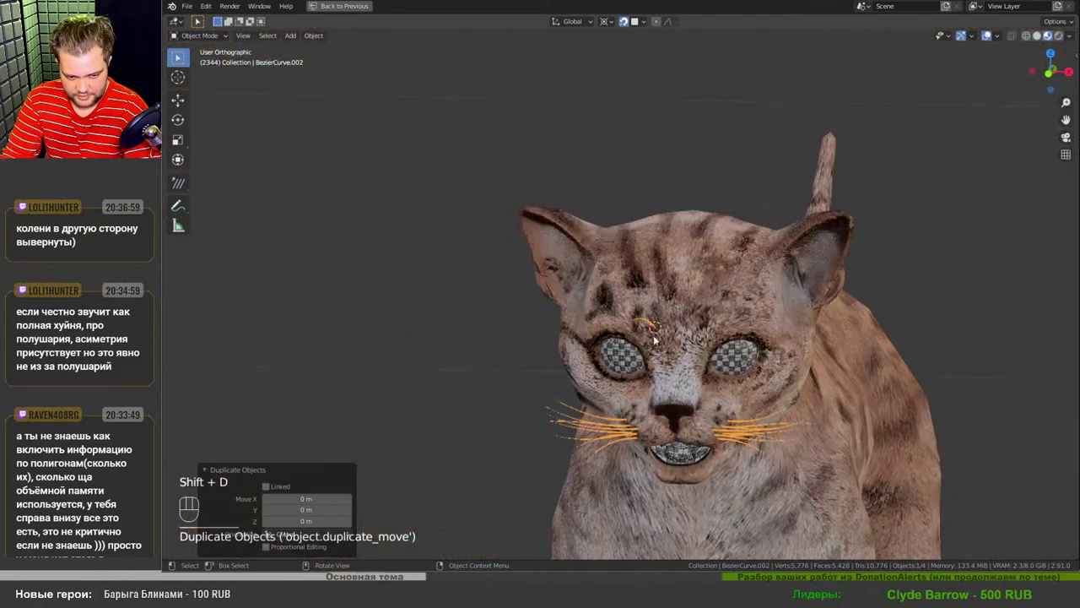
- Move the copy onto the brow above the left eye and separate it as its own curve
key(g)
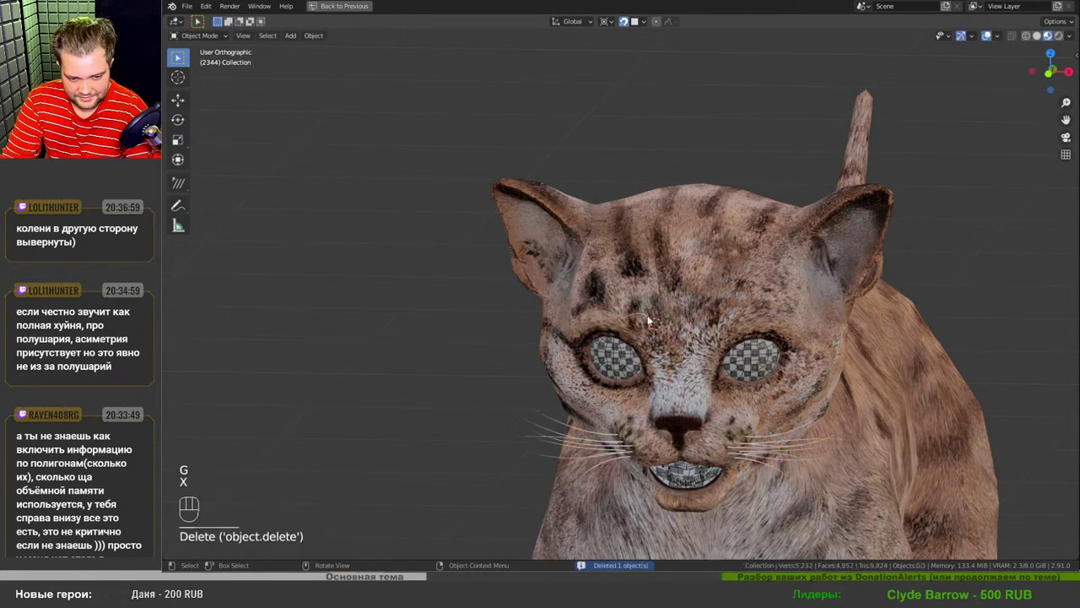
key(g)
key(Tab)
key(ctrl+l)
key(p)
key(Tab)
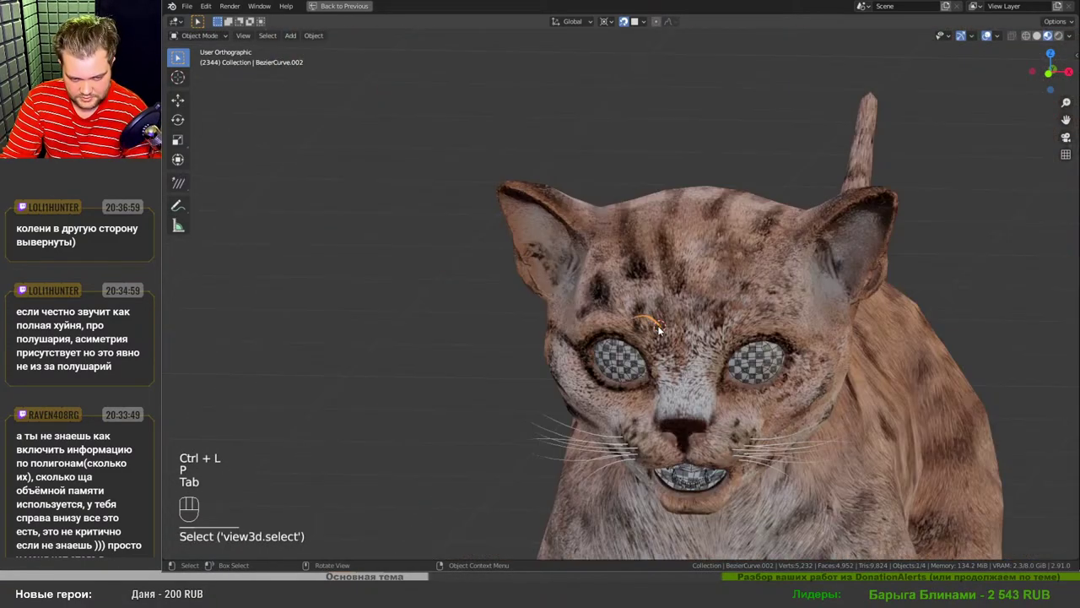
- Duplicate the brow whisker and position the copies around the brow
middle_click(671, 286)
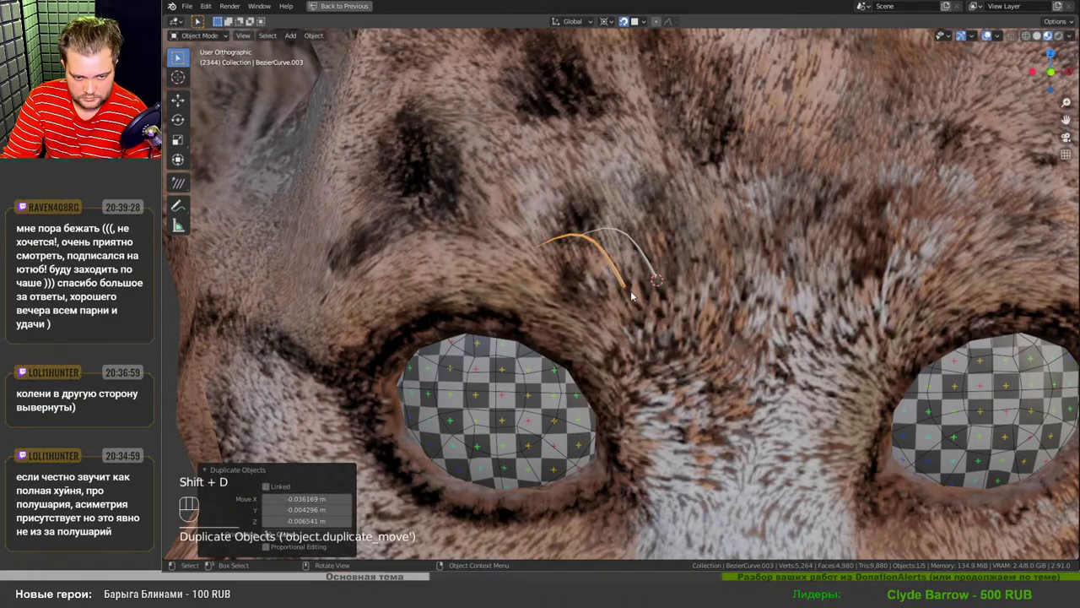
key(shift+d)
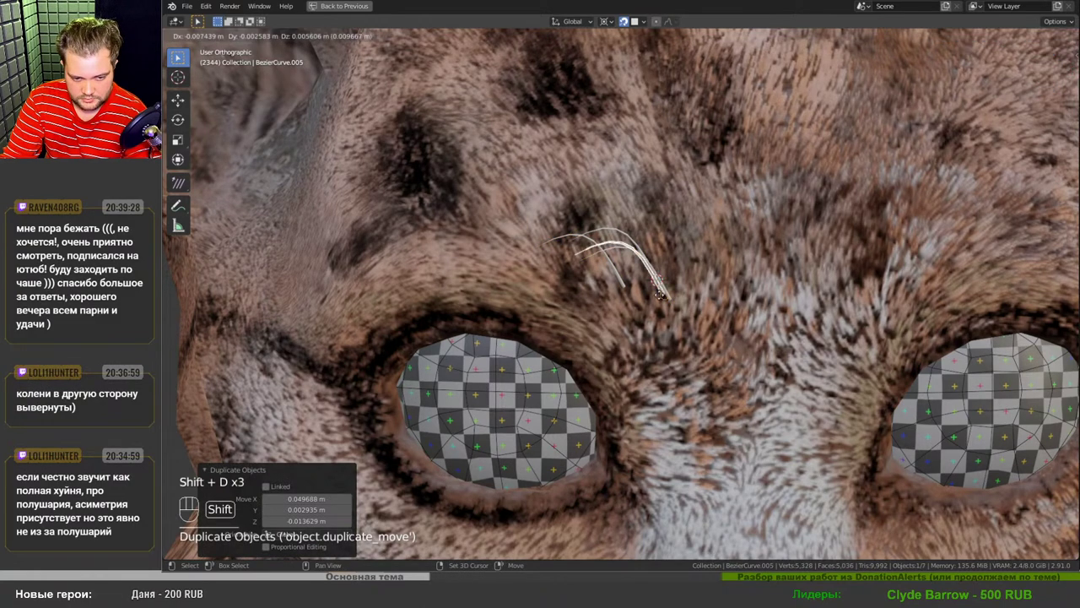
middle_click(675, 311)
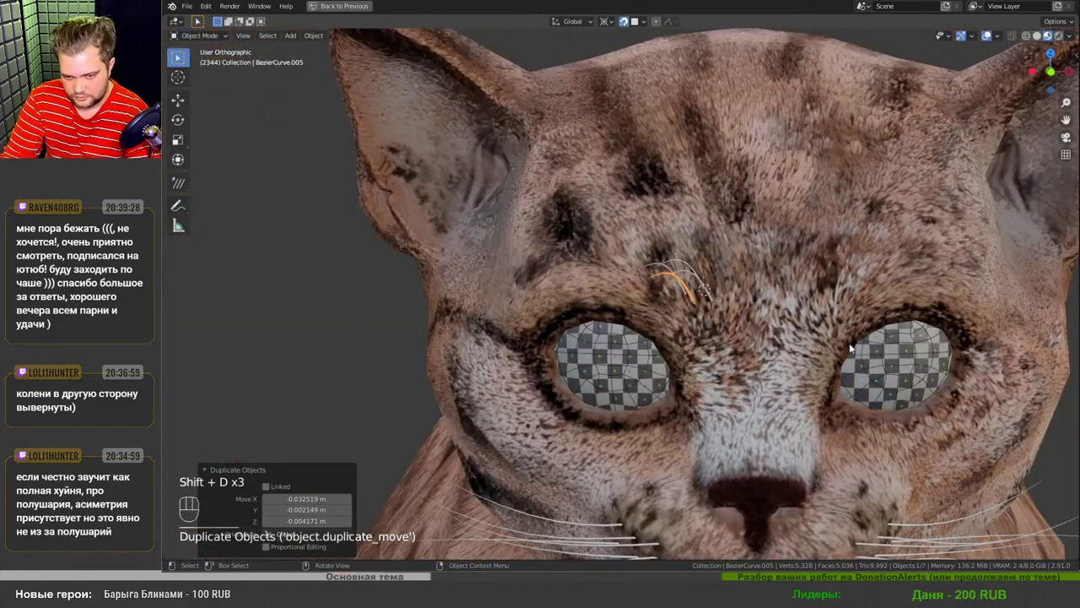
drag(700, 321, 640, 367)
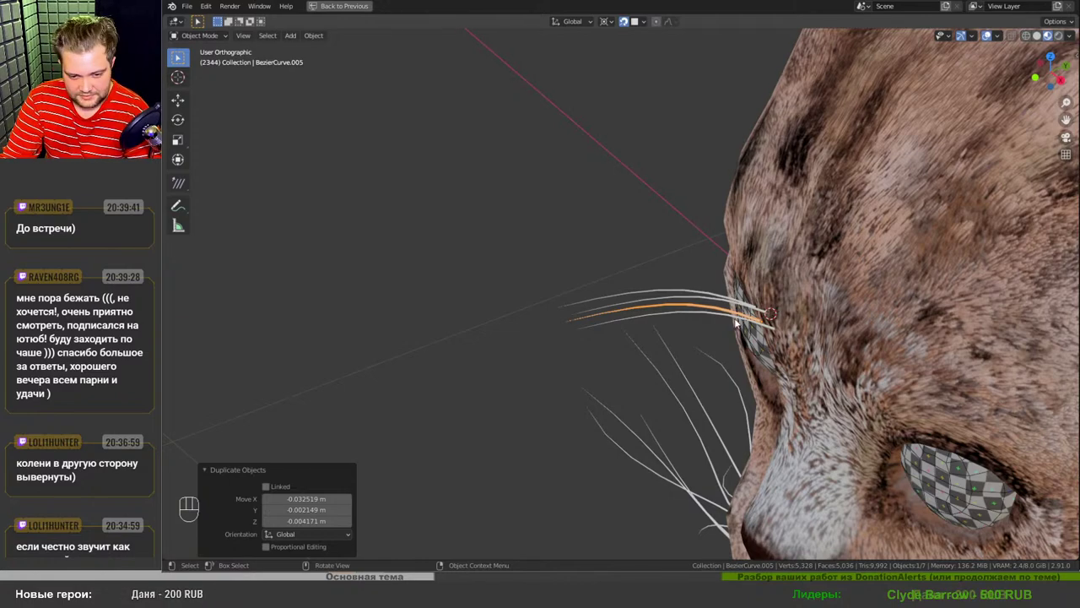
drag(744, 324, 789, 297)
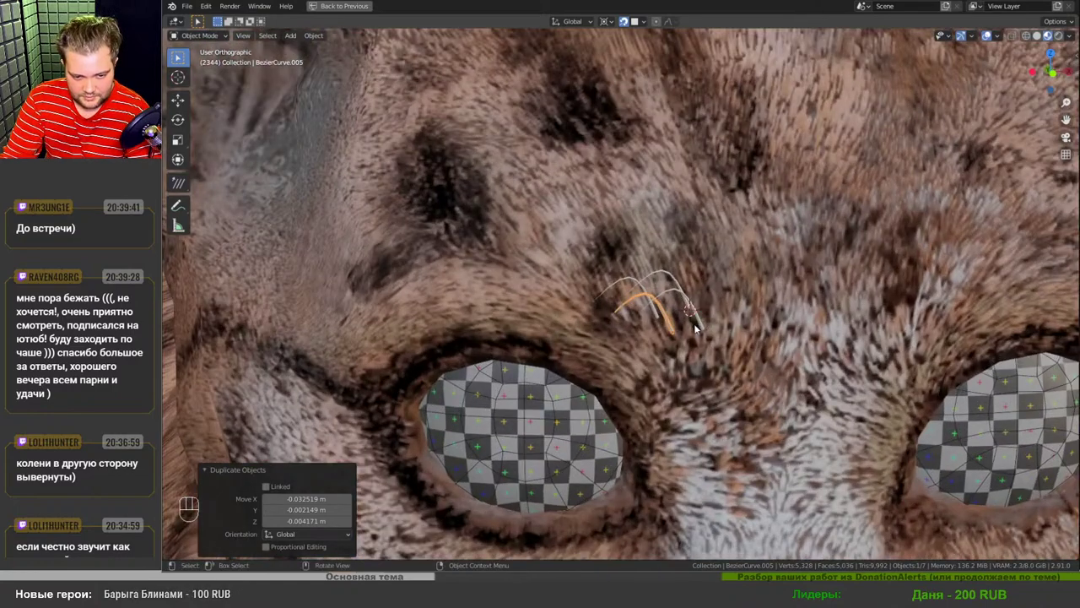
key(g)
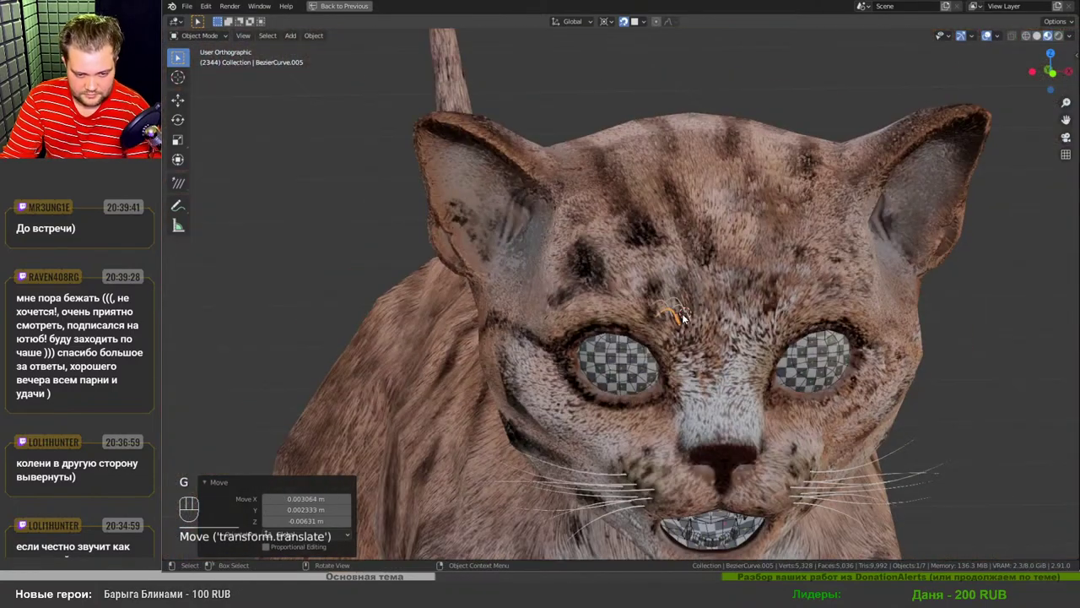
drag(708, 330, 724, 350)
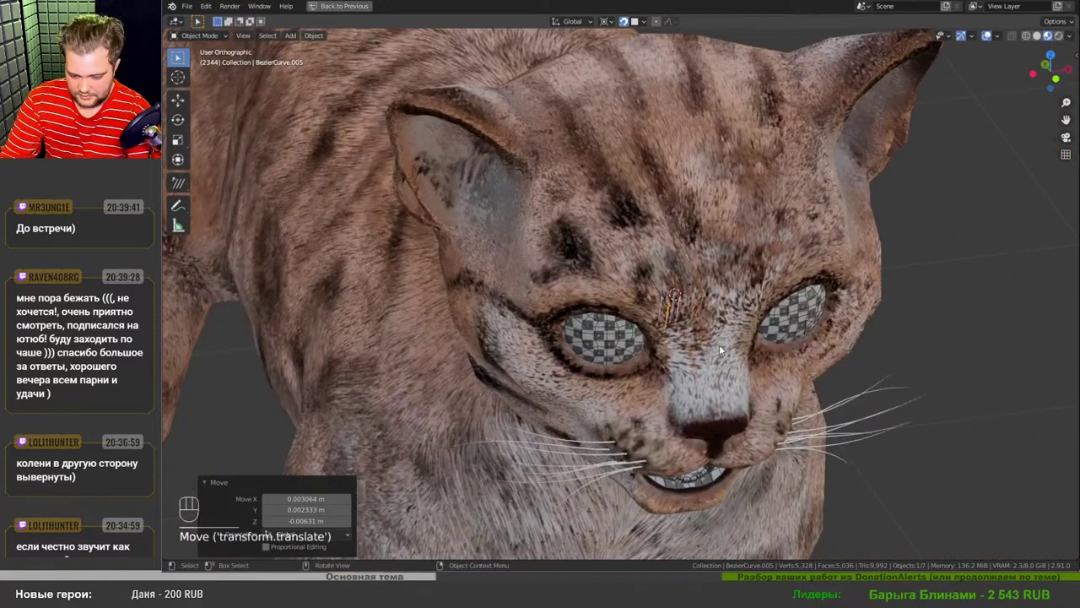
- From top view rotate each brow whisker copy to a different angle, fanning them out
key(KP_7)
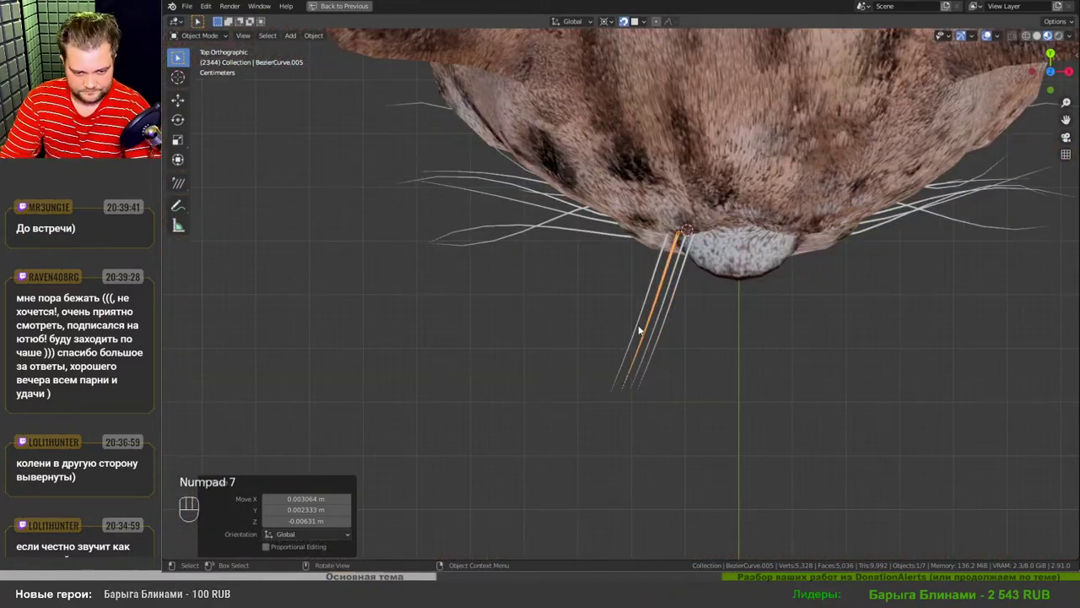
key(.)
key(r)
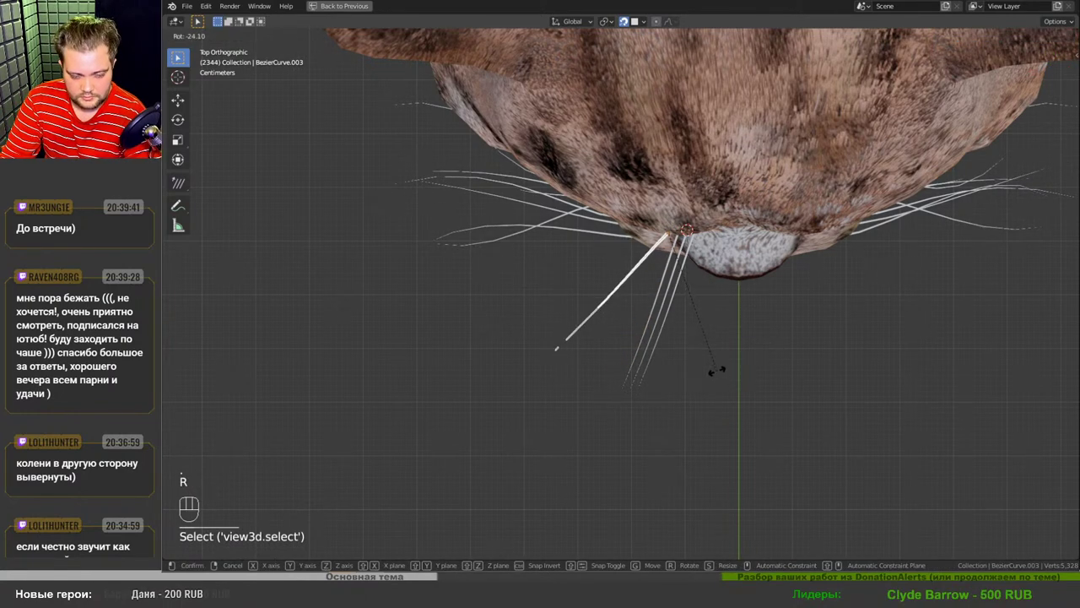
key(r)
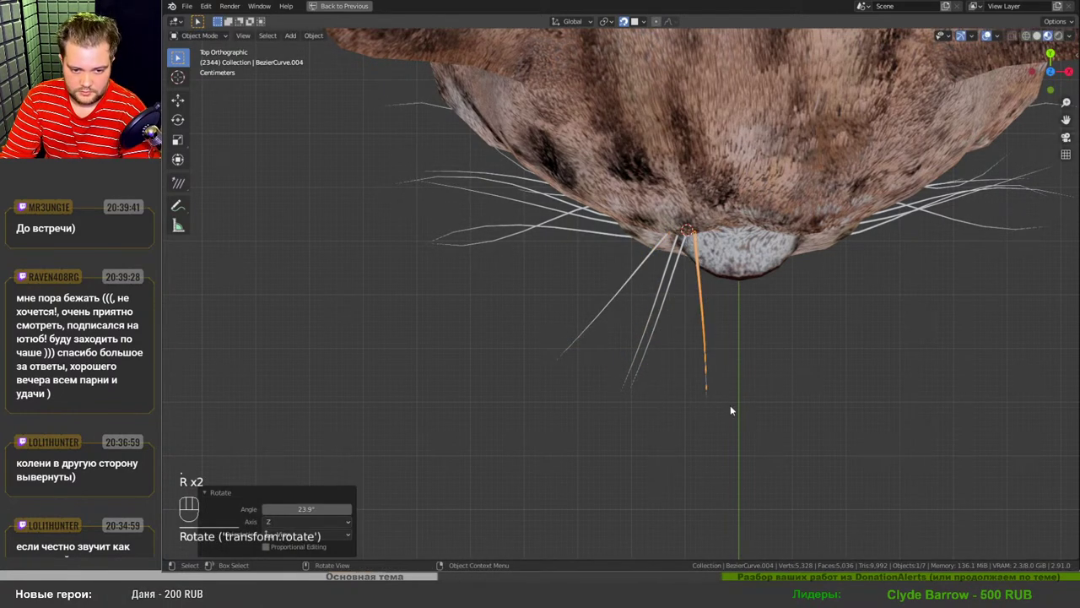
key(r)
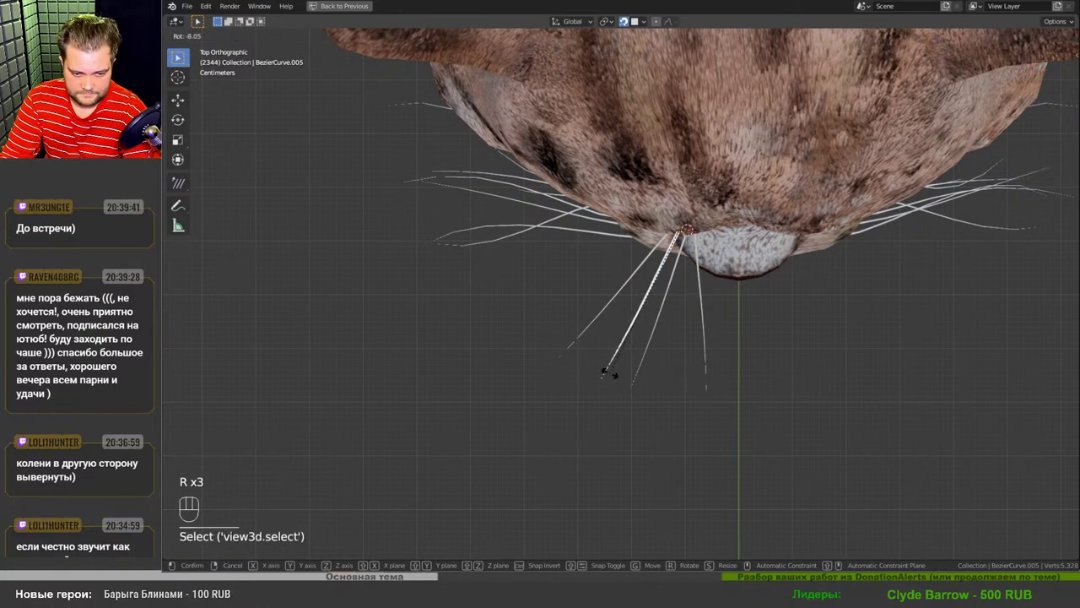
drag(659, 409, 653, 312)
drag(671, 341, 671, 398)
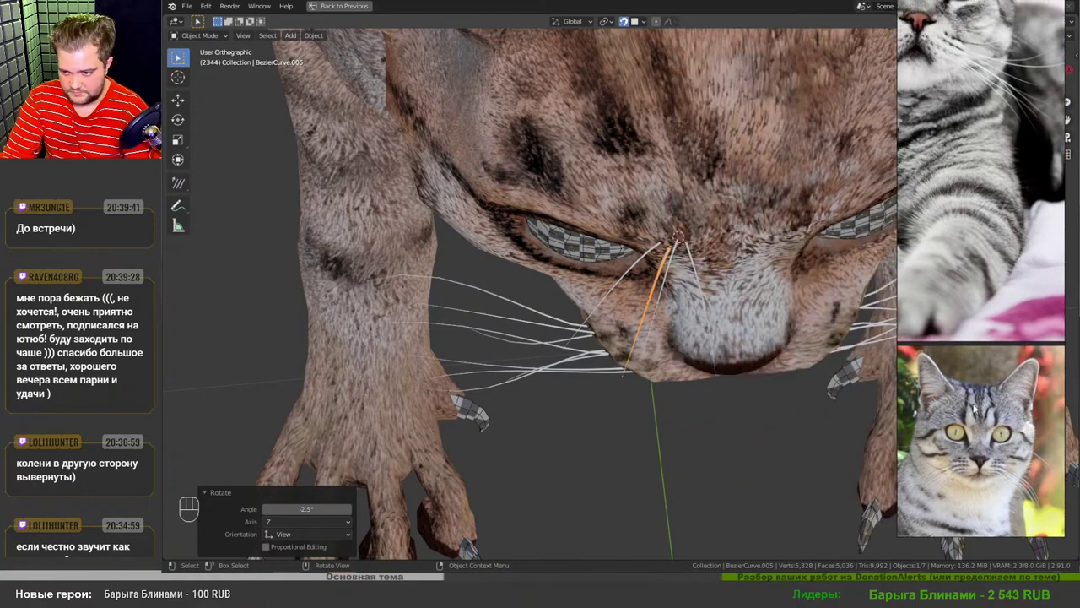
- Shorten one brow whisker slightly and set the pivot to Individual Origins
drag(666, 345, 665, 335)
drag(698, 316, 662, 370)
drag(736, 354, 718, 389)
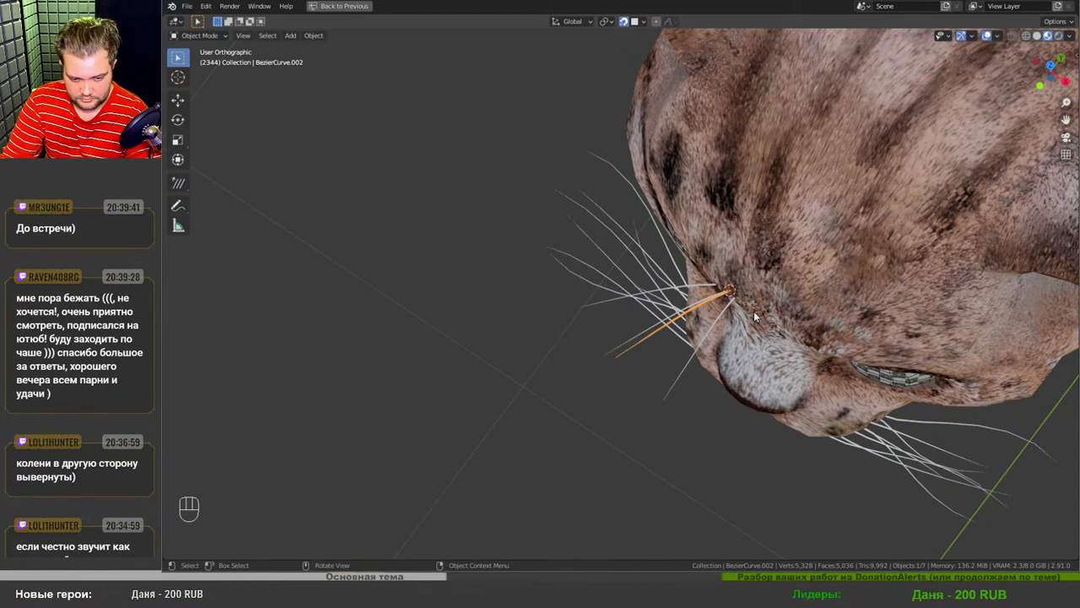
key(s)
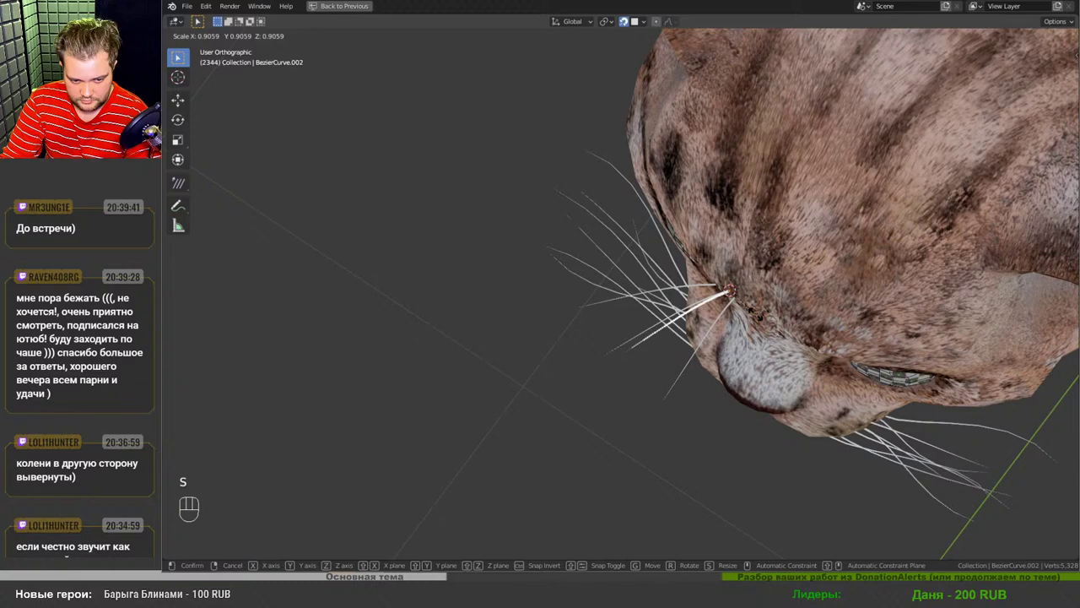
drag(732, 323, 725, 287)
middle_click(700, 367)
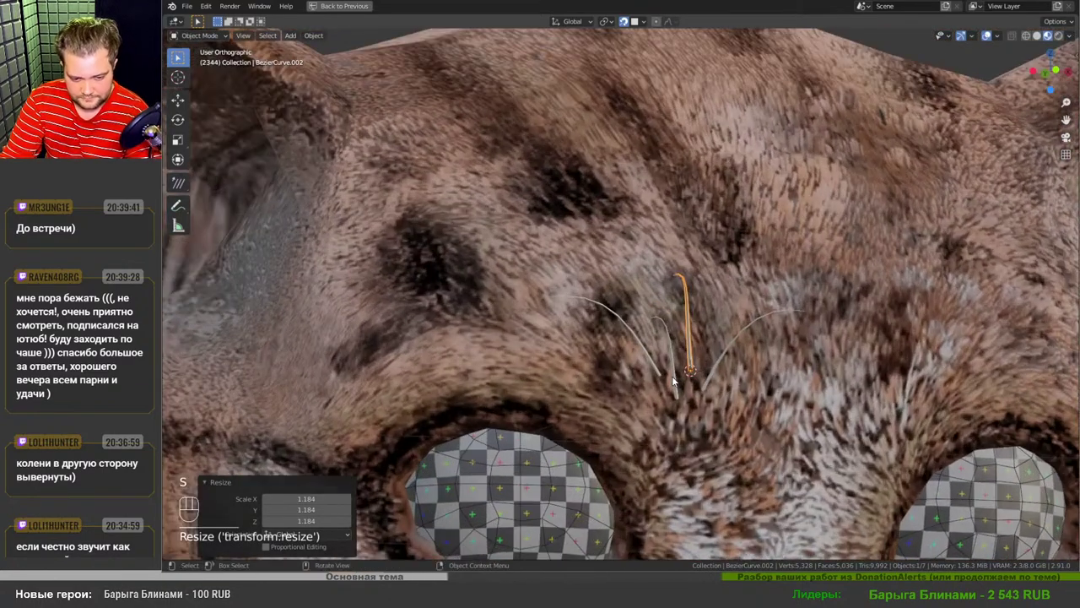
click(678, 382)
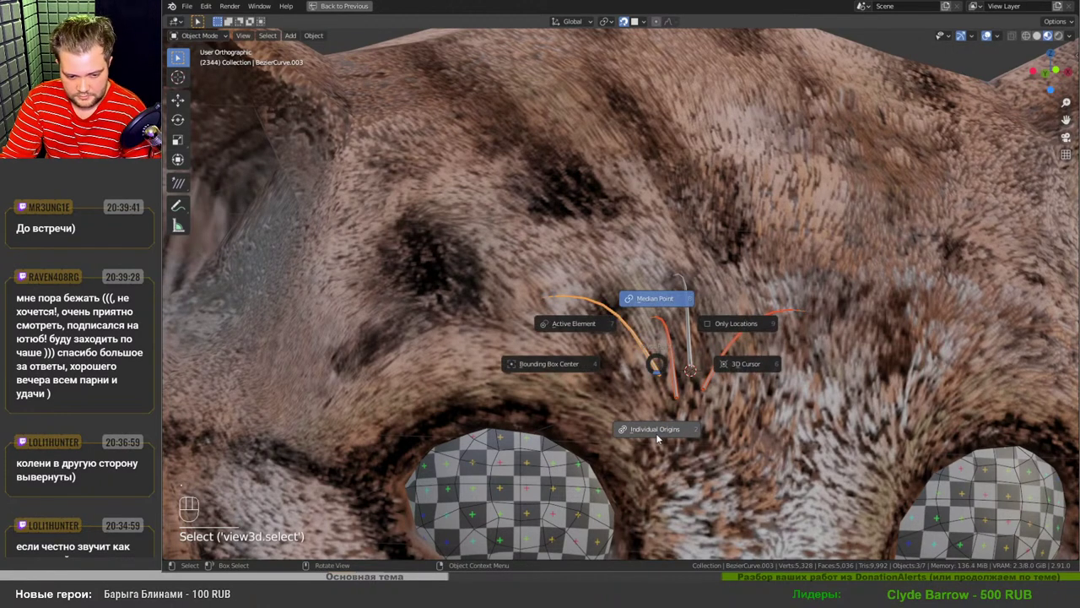
- Scale the other brow whiskers from their roots to varied lengths, then switch to side view
key(s)
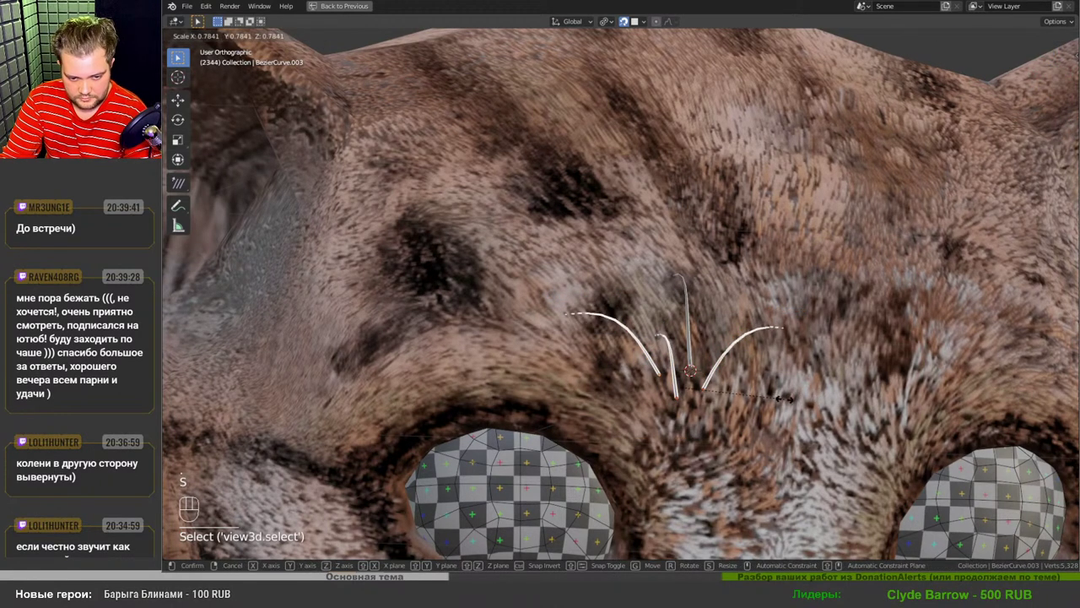
drag(685, 354, 724, 422)
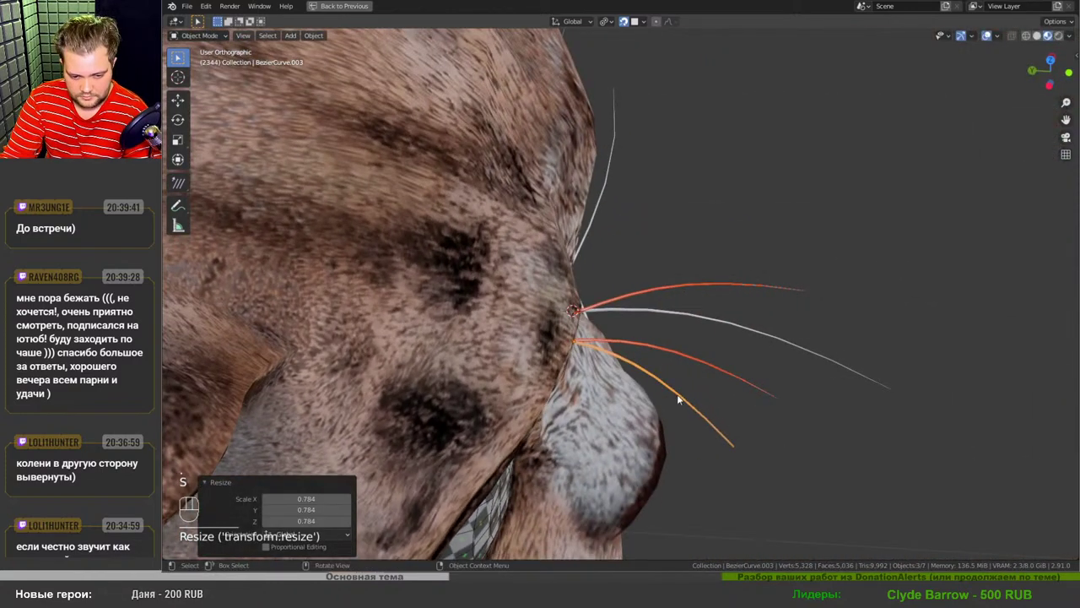
key(s)
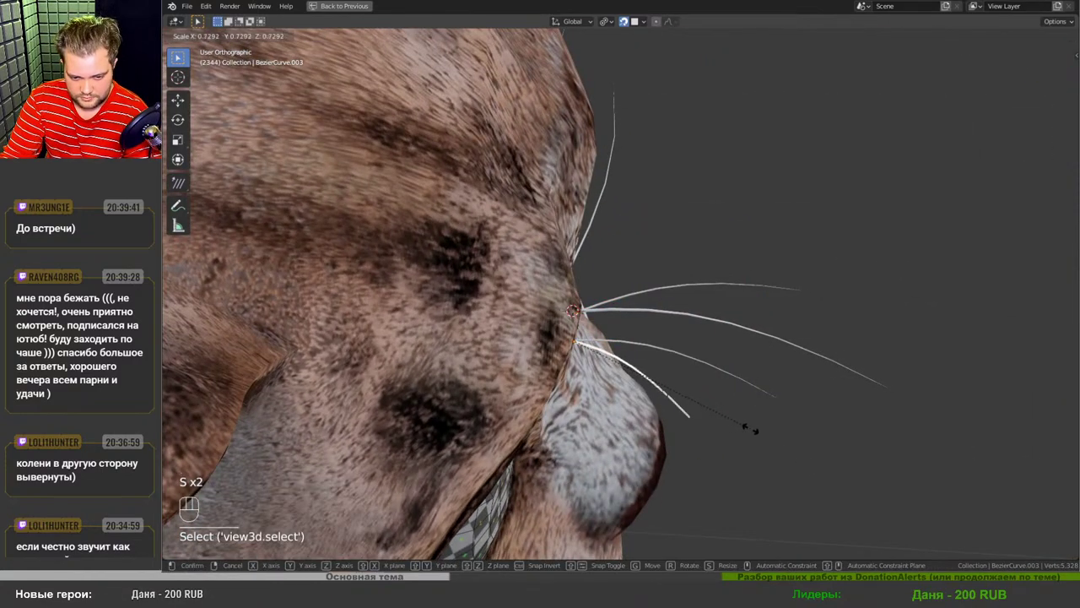
drag(736, 308, 743, 346)
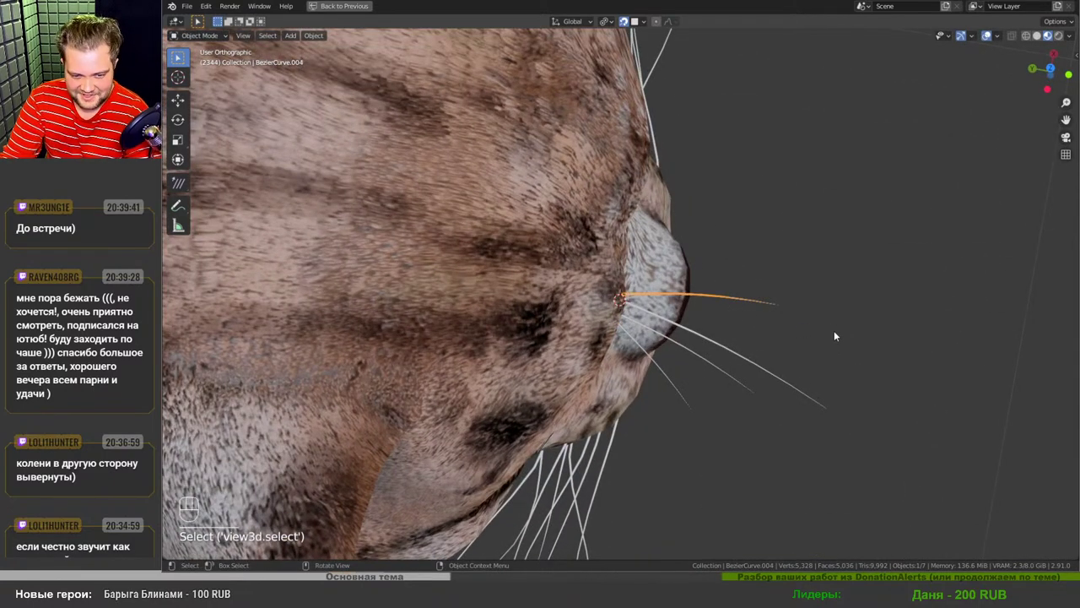
key(s)
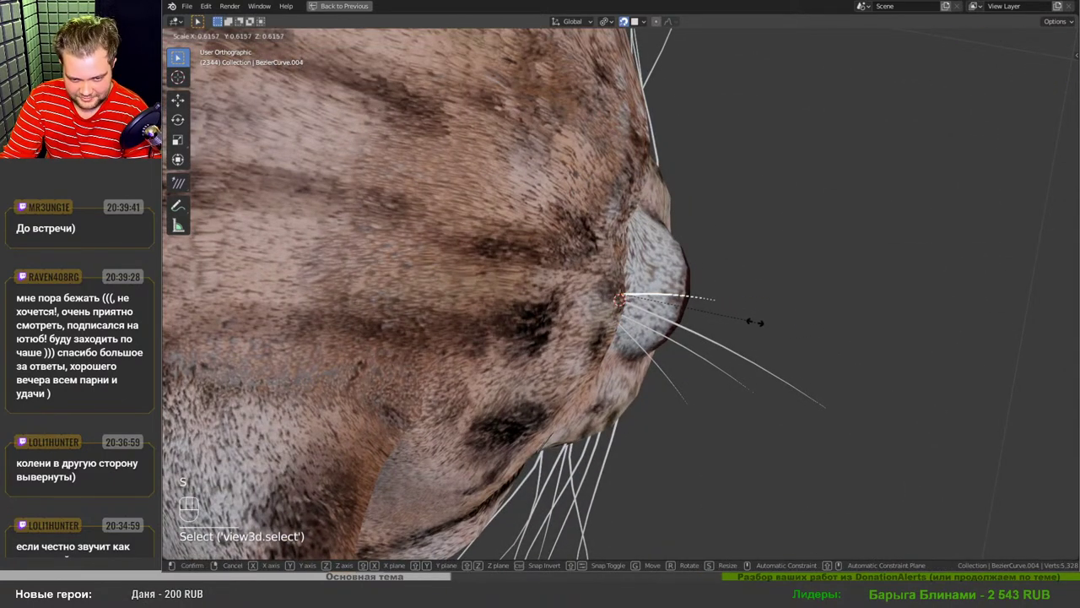
drag(728, 383, 616, 180)
click(617, 217)
key(s)
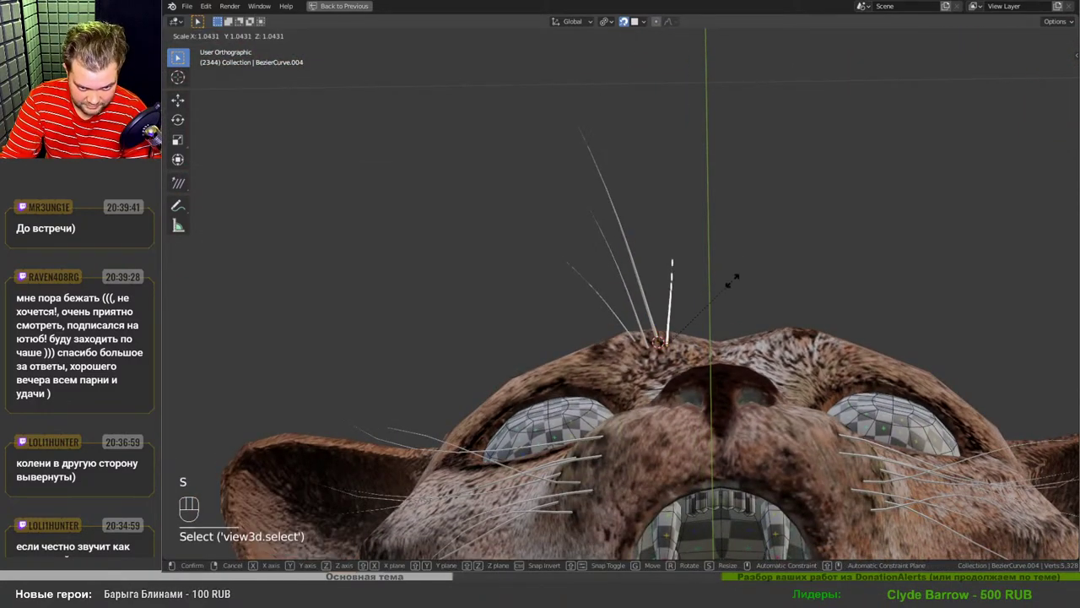
drag(697, 262, 601, 350)
key(KP_3)
- Rotate the long brow whisker upward and drag its tip points into a higher arc above the eye
key(Tab)
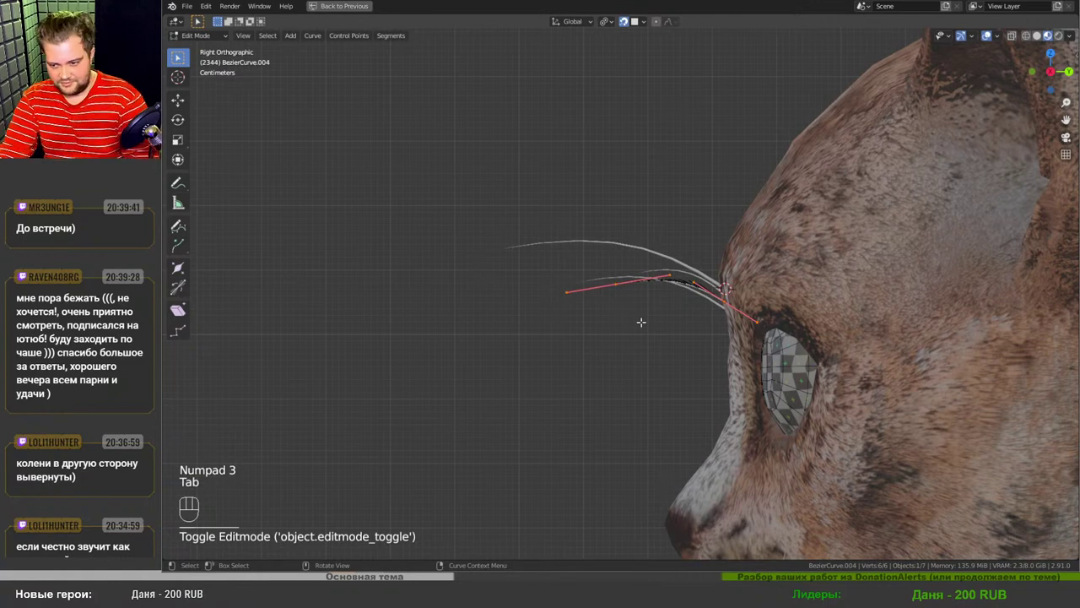
key(Tab)
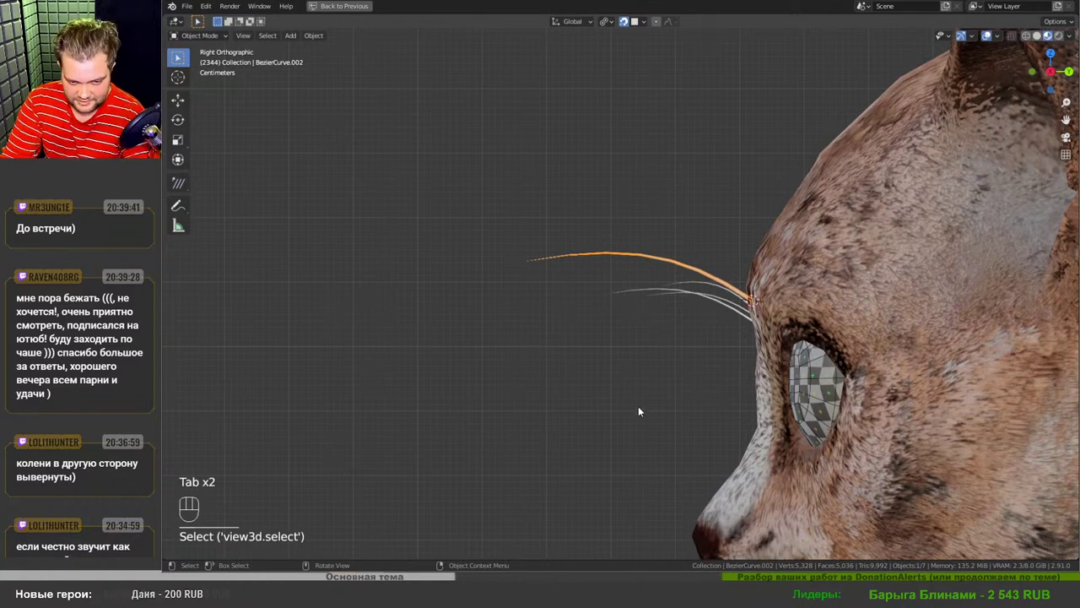
key(r)
key(Tab)
key(r)
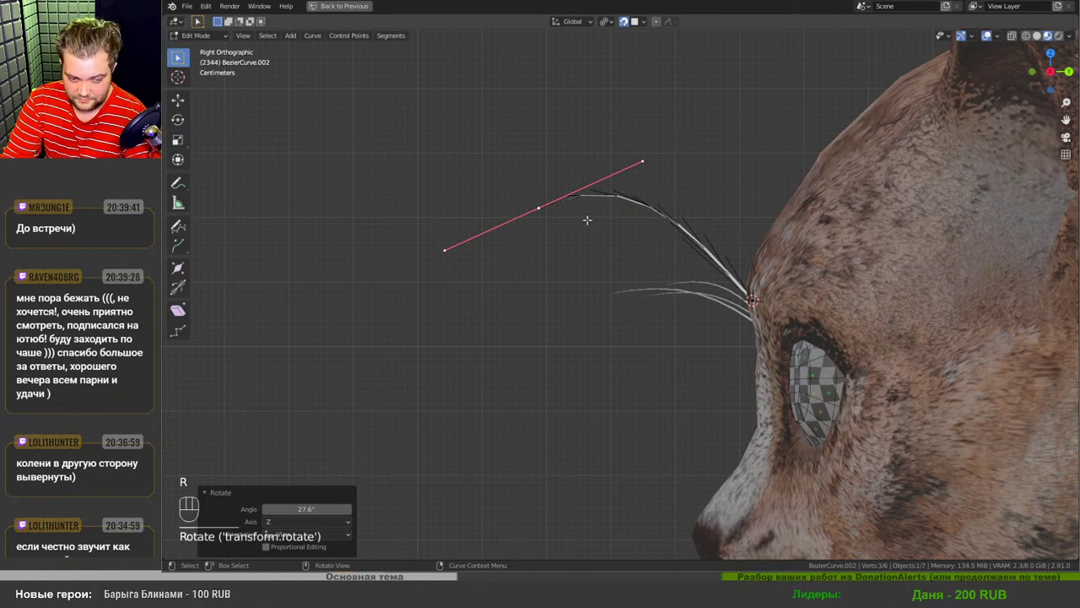
key(g)
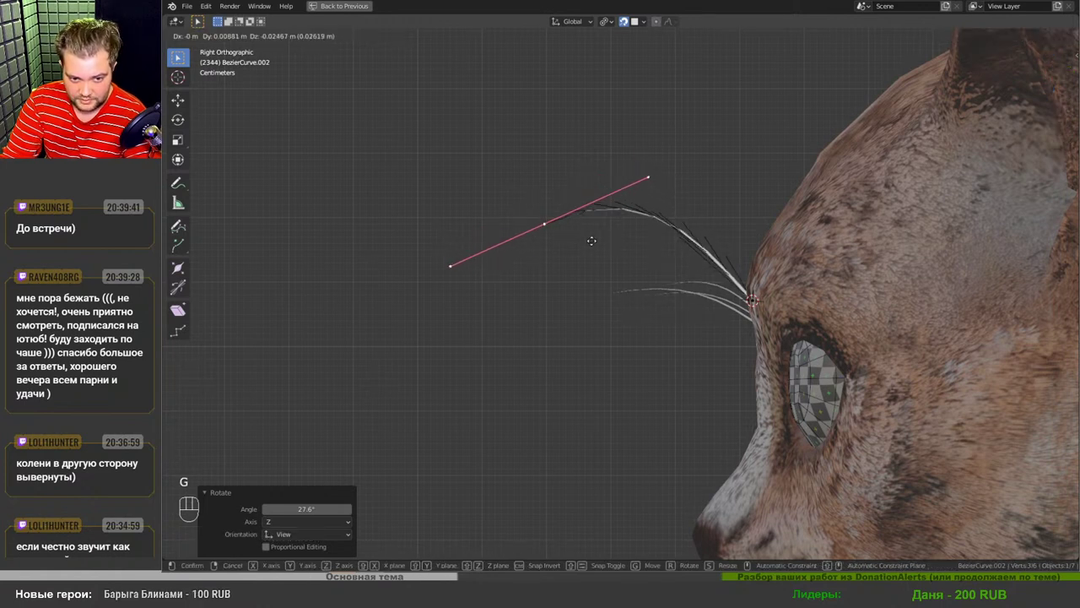
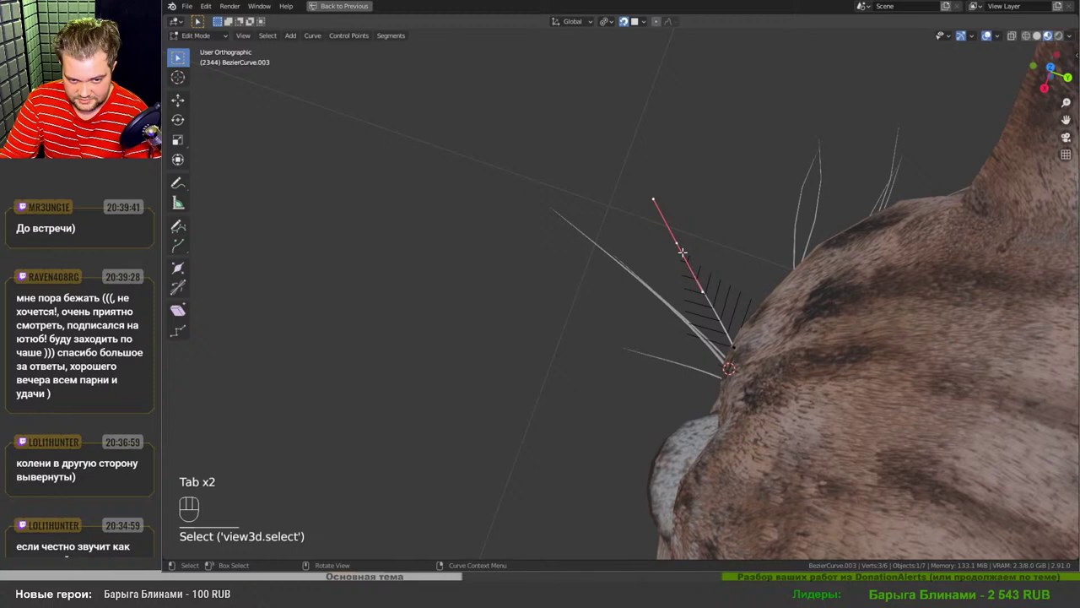
- From top view, rotate and move the tips of the first two whiskers to splay them outward
key(KP_7)
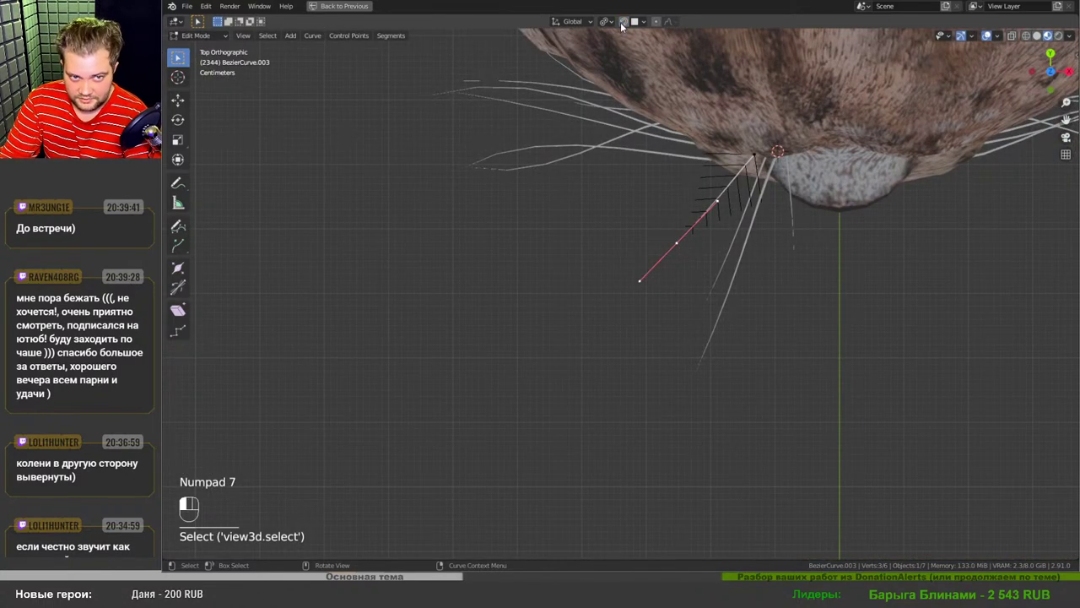
key(r)
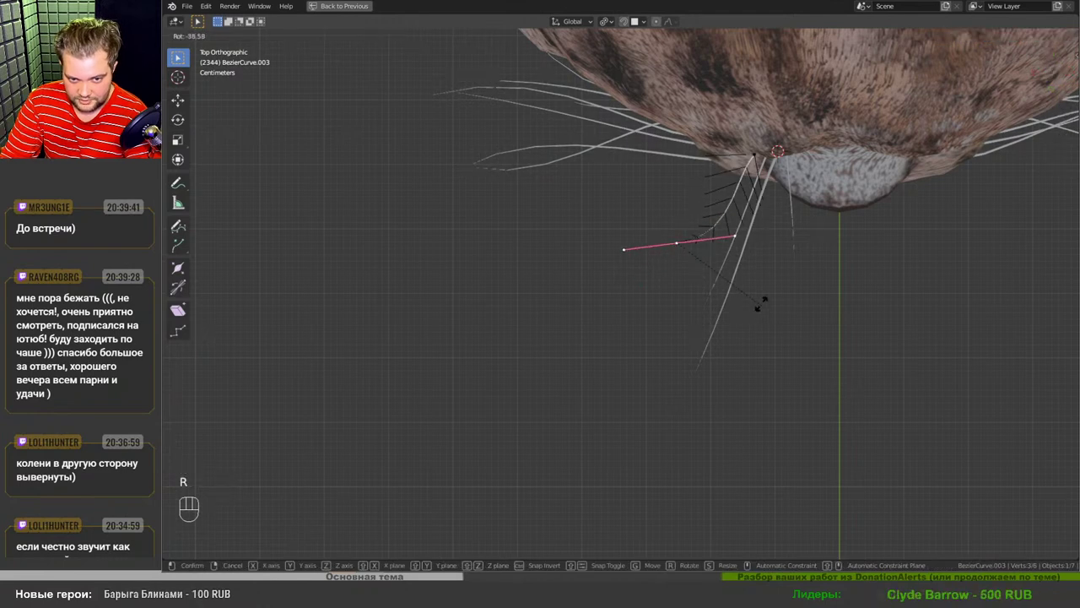
key(g)
key(Tab)
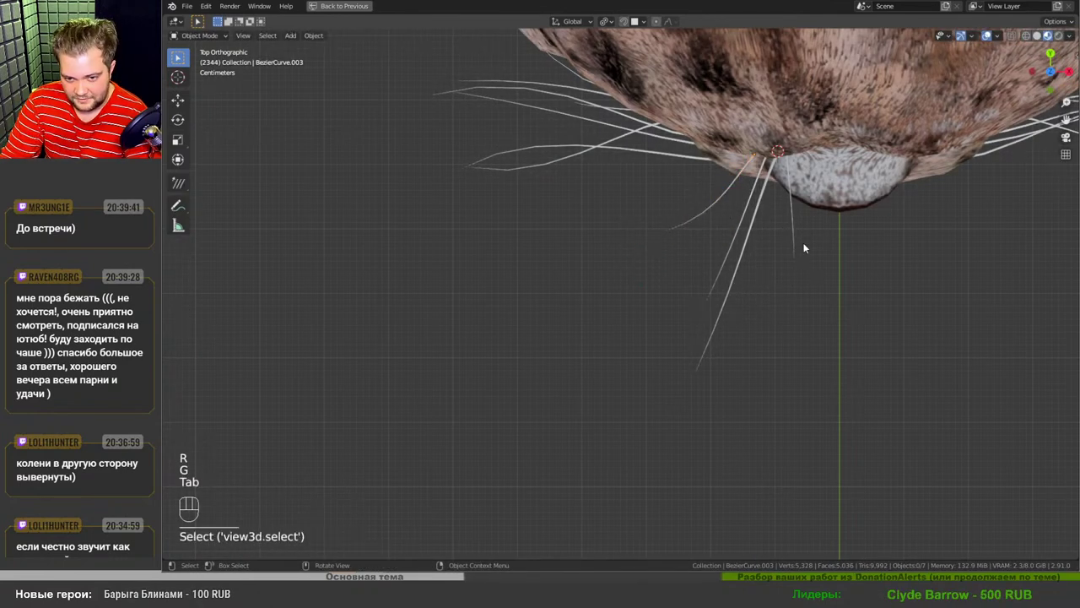
key(Tab)
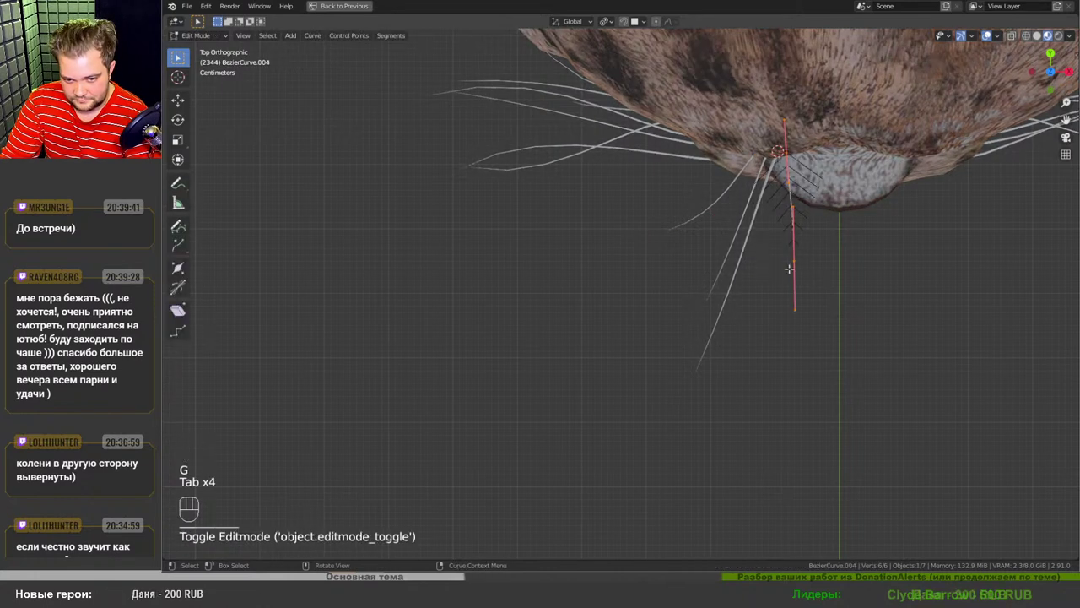
key(r)
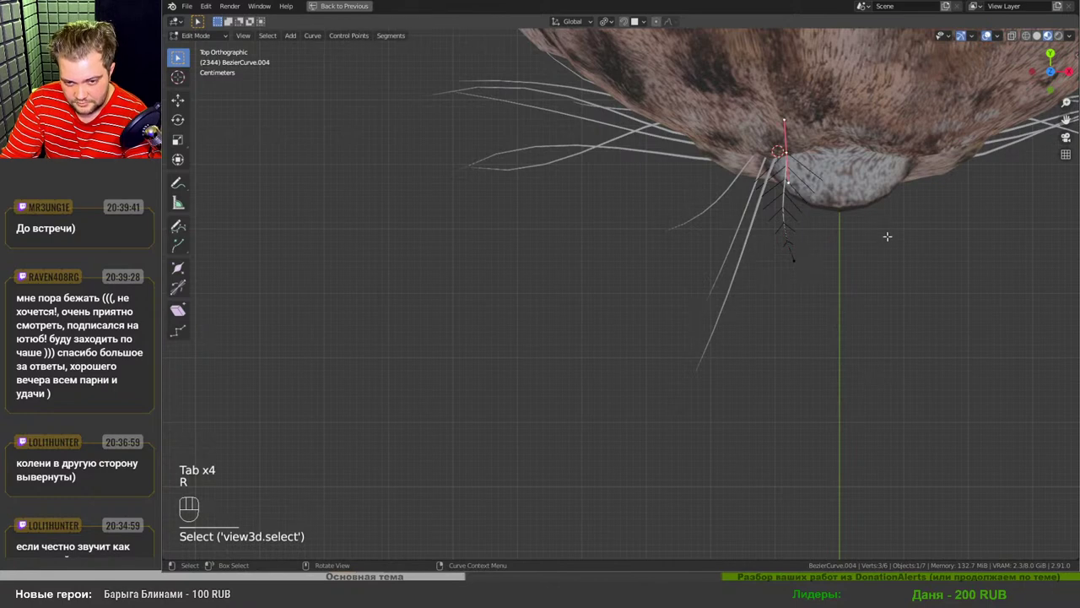
key(r)
key(Tab)
- Splay the tips of two more whiskers outward at different angles around the muzzle
key(Tab)
key(r)
key(g)
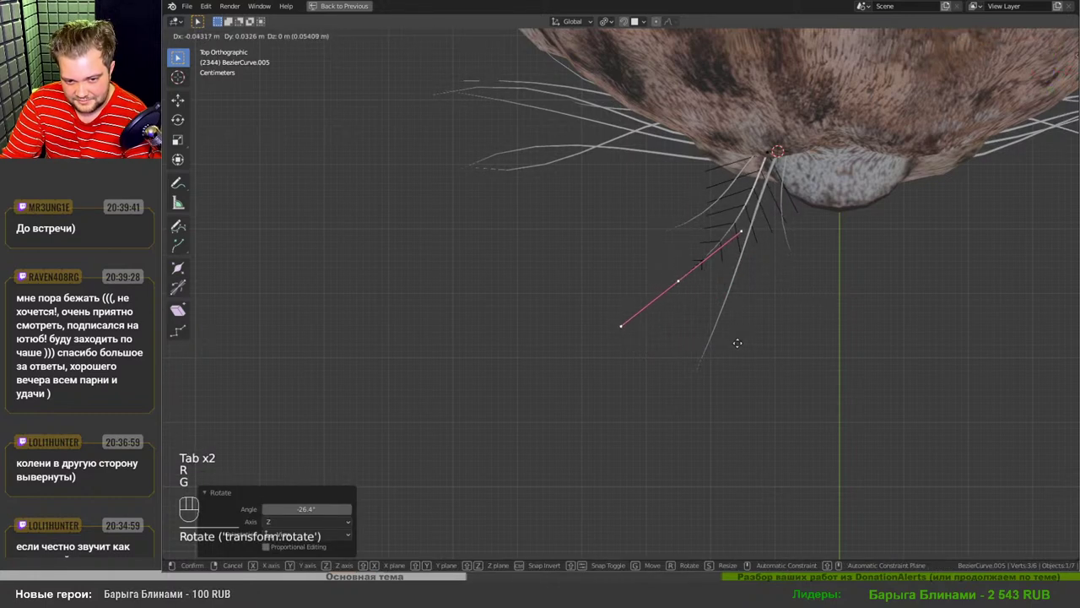
key(Tab)
key(Tab)
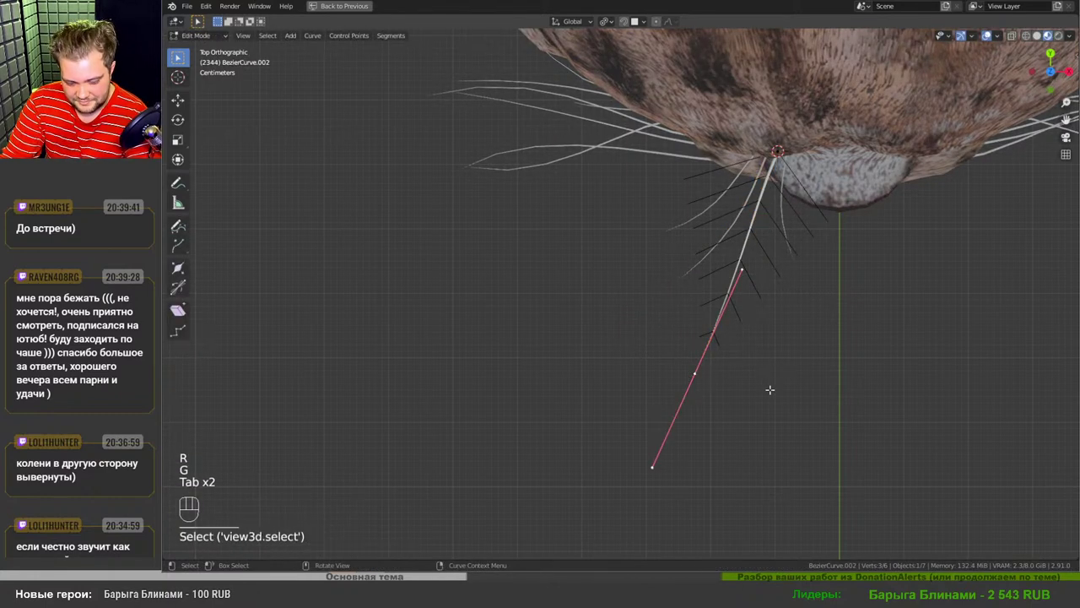
key(r)
key(g)
key(Tab)
- View the muzzle from the front and rotate the brow whisker group to adjust its tilt
drag(776, 376, 767, 299)
drag(810, 371, 757, 289)
drag(720, 314, 761, 231)
drag(731, 297, 806, 313)
middle_click(806, 313)
key(r)
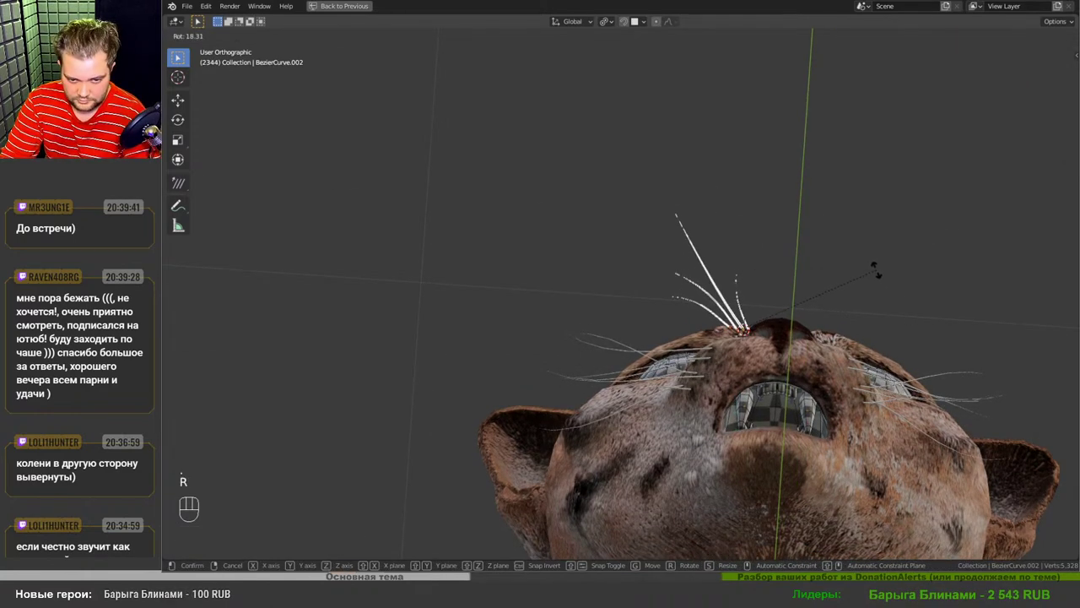
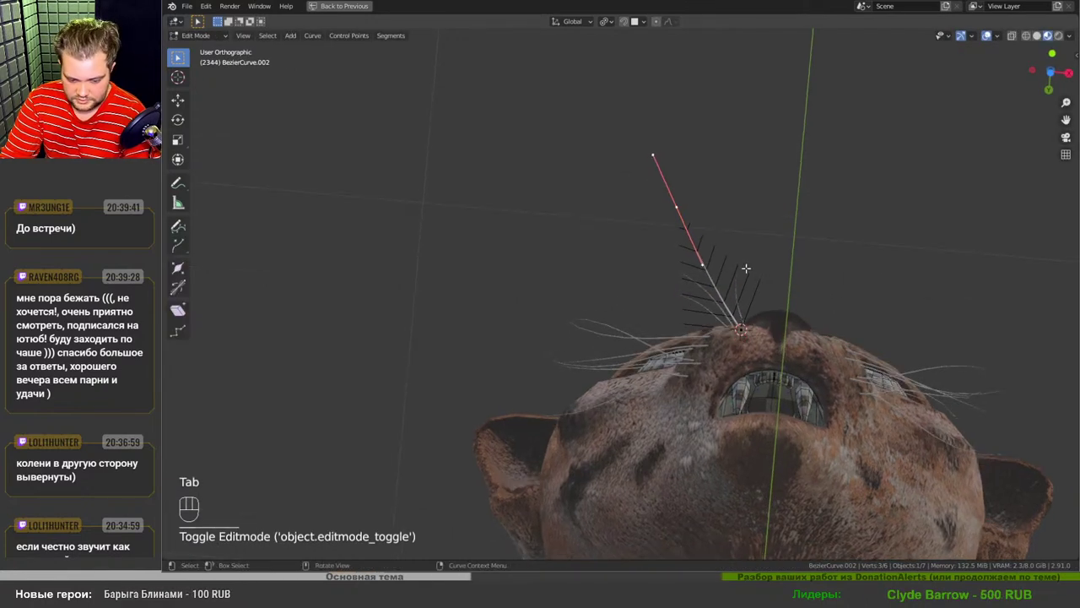
- Swing the tip of BezierCurve.002 further outward from the muzzle and return to object mode
middle_click(750, 270)
key(r)
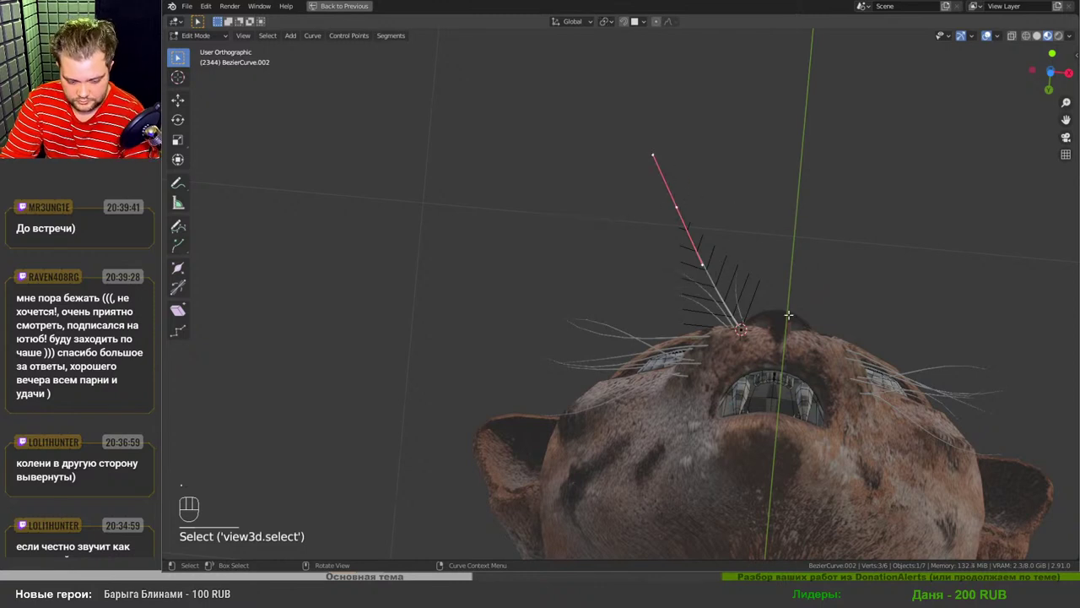
key(r)
key(g)
key(r)
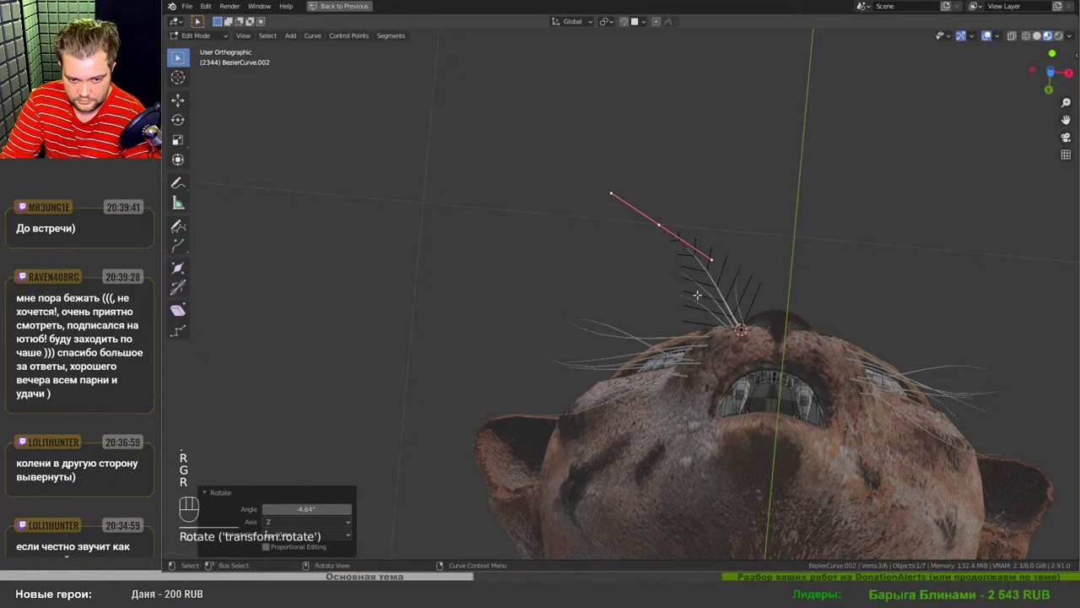
key(Tab)
drag(706, 323, 947, 526)
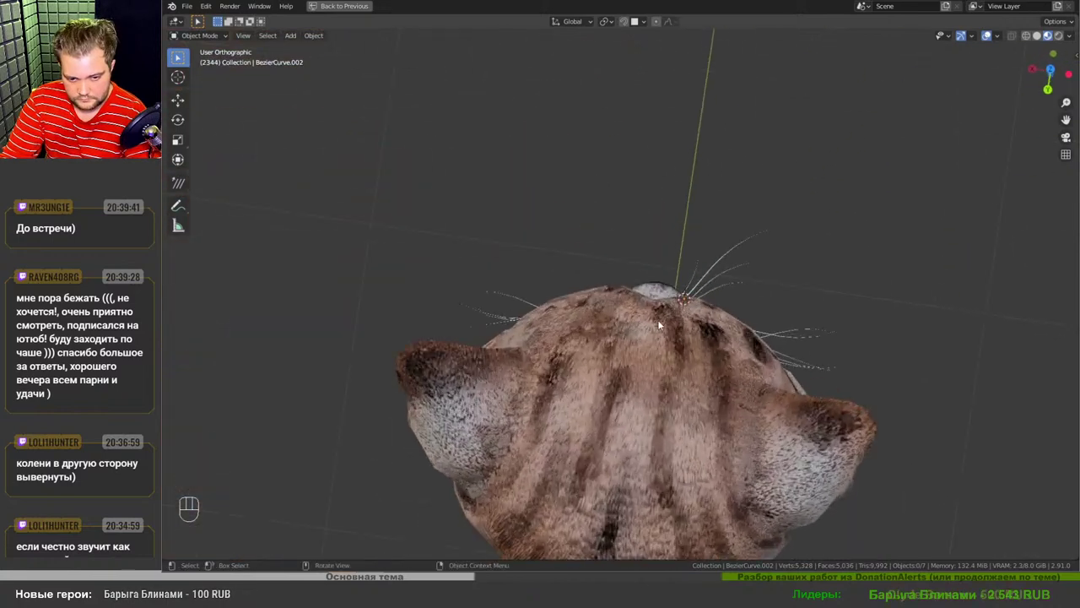
drag(822, 289, 718, 227)
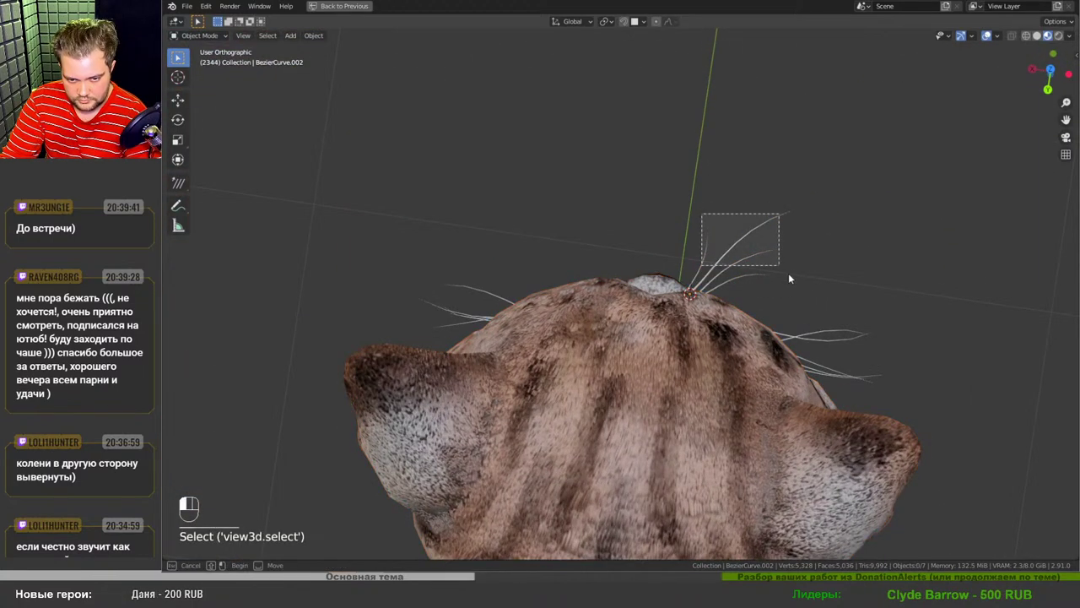
- Bend one upper whisker into a smooth outward arc by moving its tip with proportional editing
click(793, 273)
key(Tab)
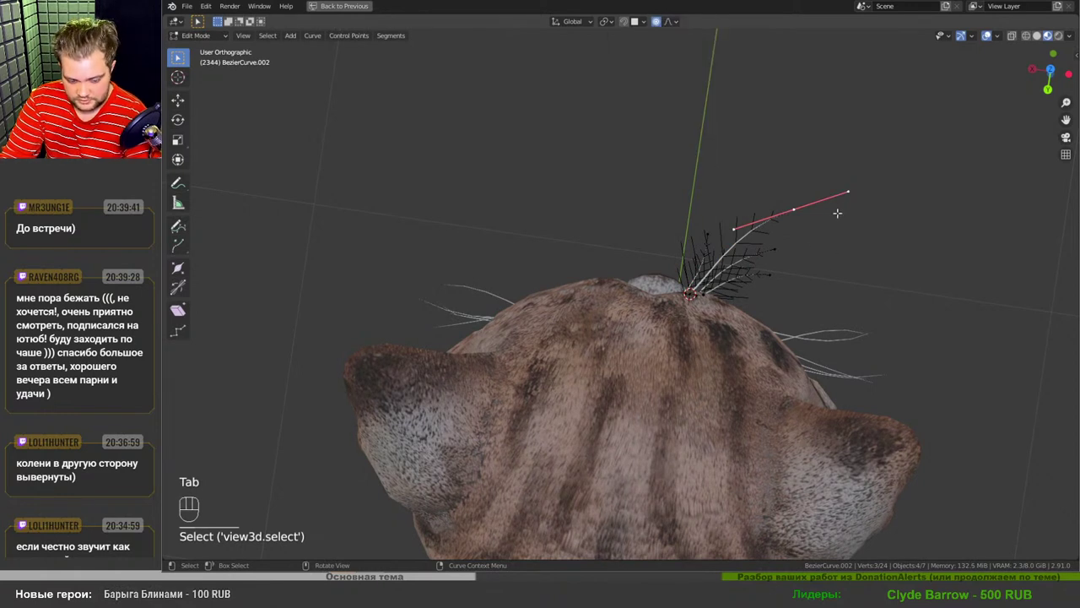
key(g)
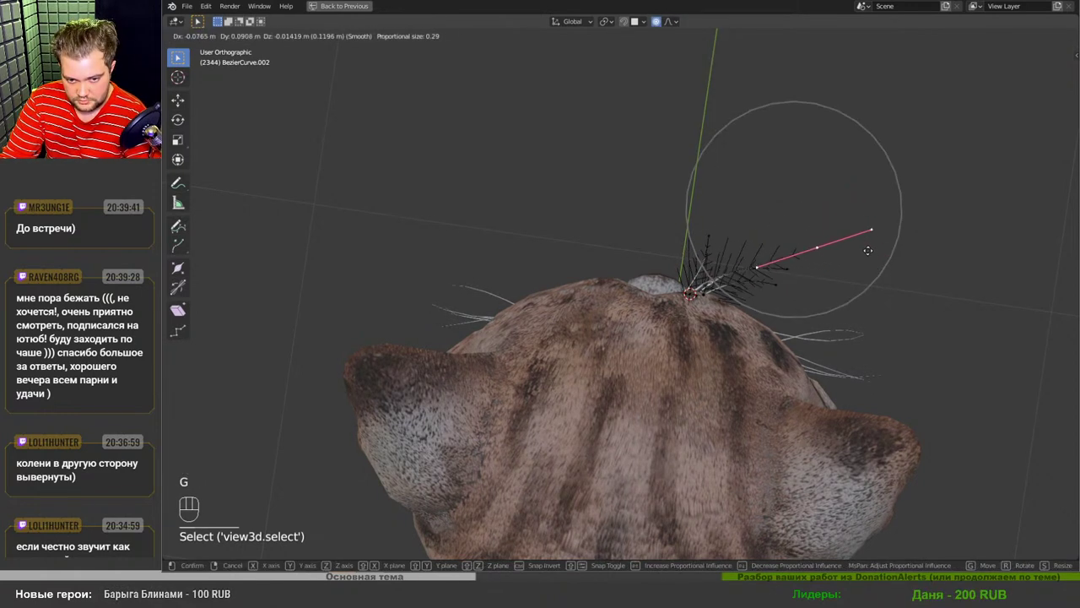
key(g)
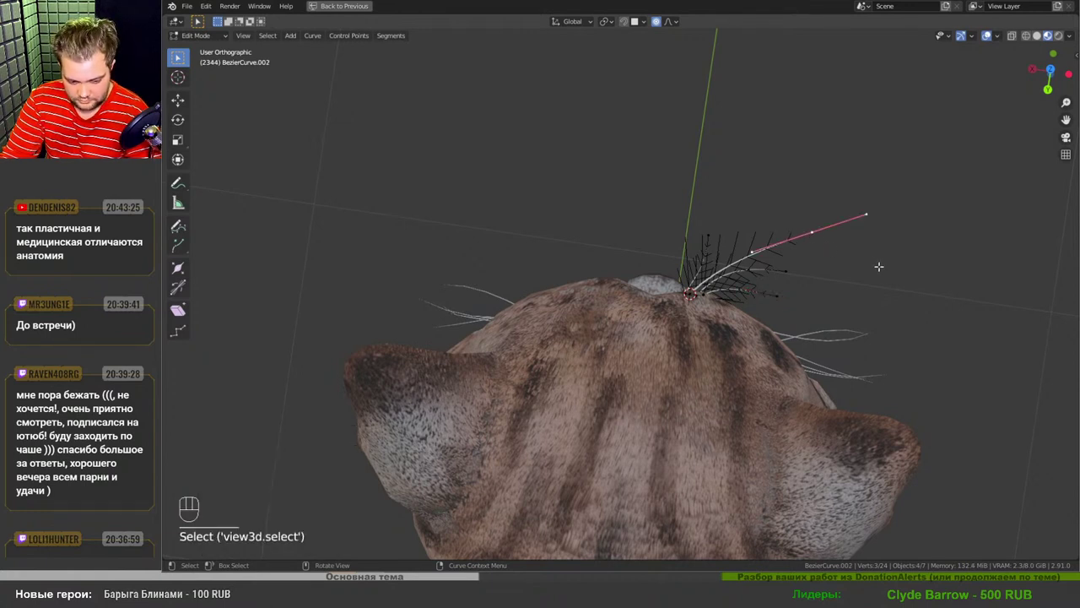
key(g)
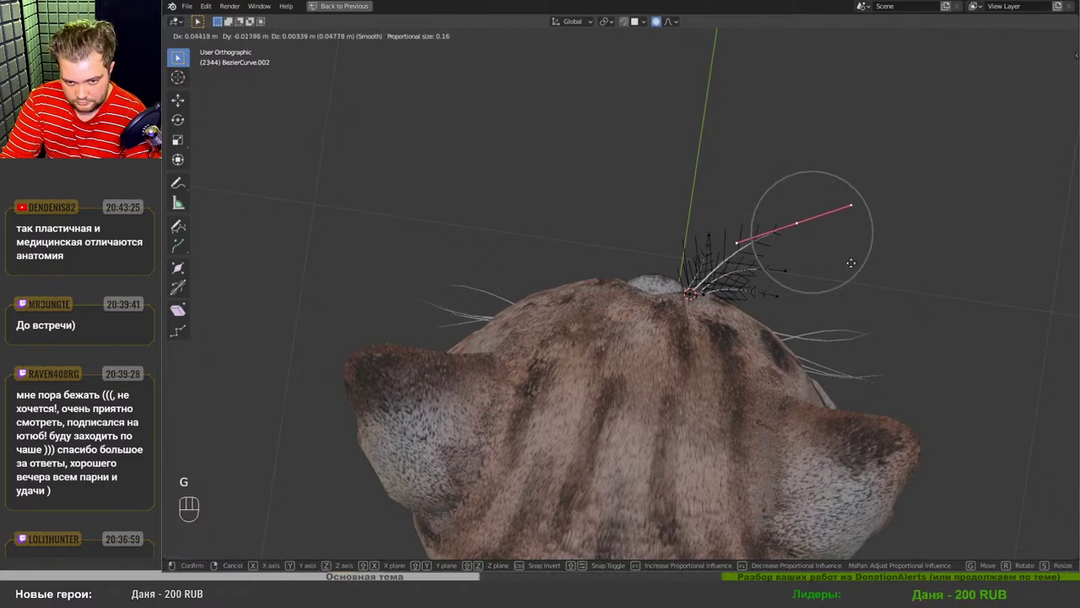
key(Tab)
- Orbit to check the whiskers above the eye and rotate another brow whisker to a new angle
drag(777, 298, 553, 271)
drag(765, 288, 648, 291)
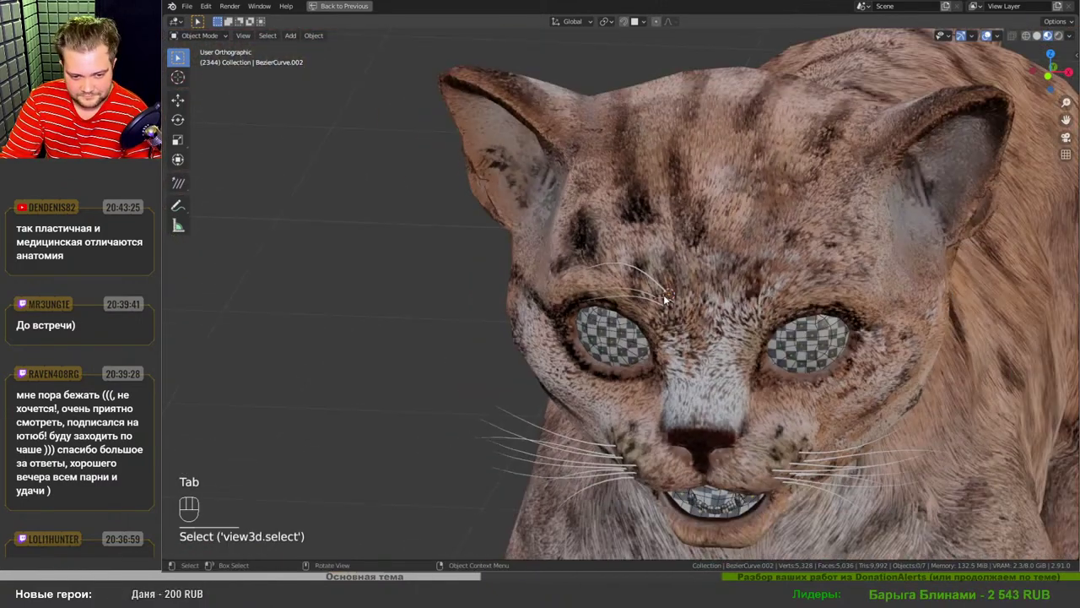
drag(671, 312, 672, 302)
middle_click(672, 320)
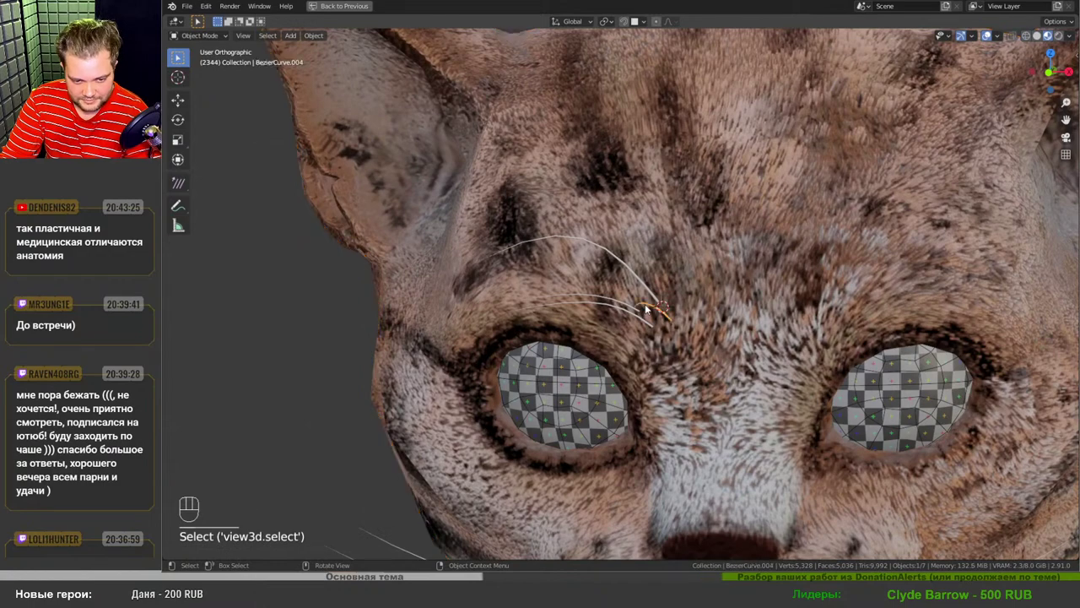
drag(690, 343, 703, 240)
key(r)
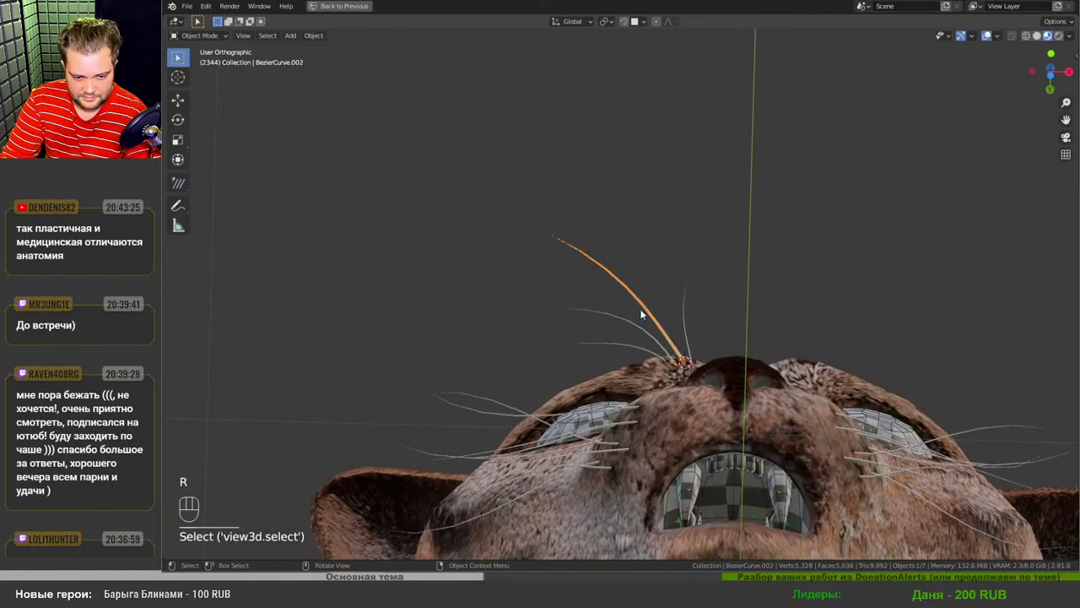
- Rotate the root of BezierCurve.002 with soft falloff so it grows from the muzzle at a new angle
key(Tab)
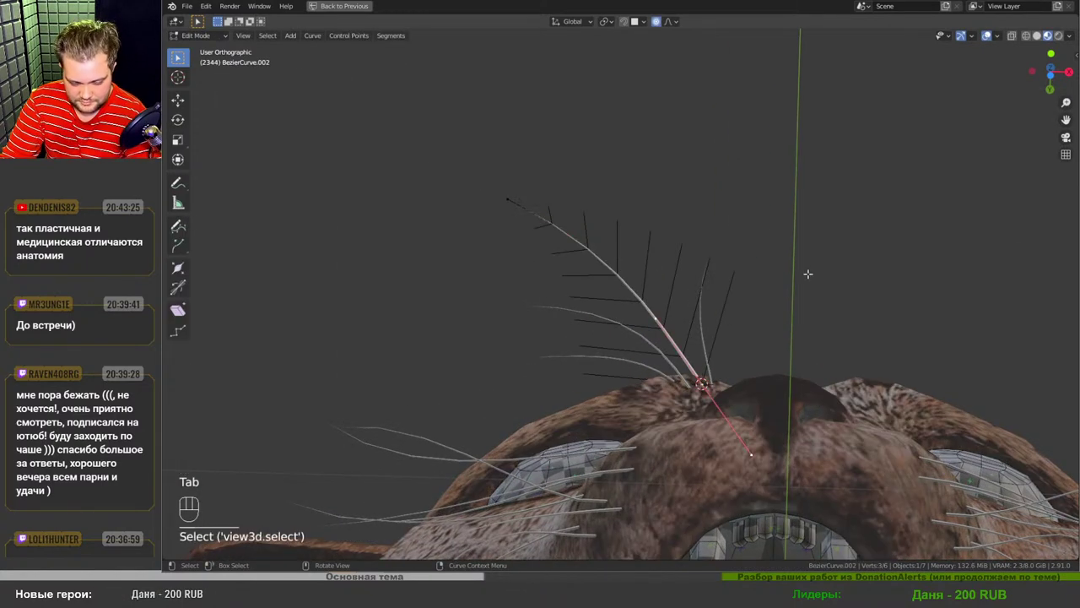
key(r)
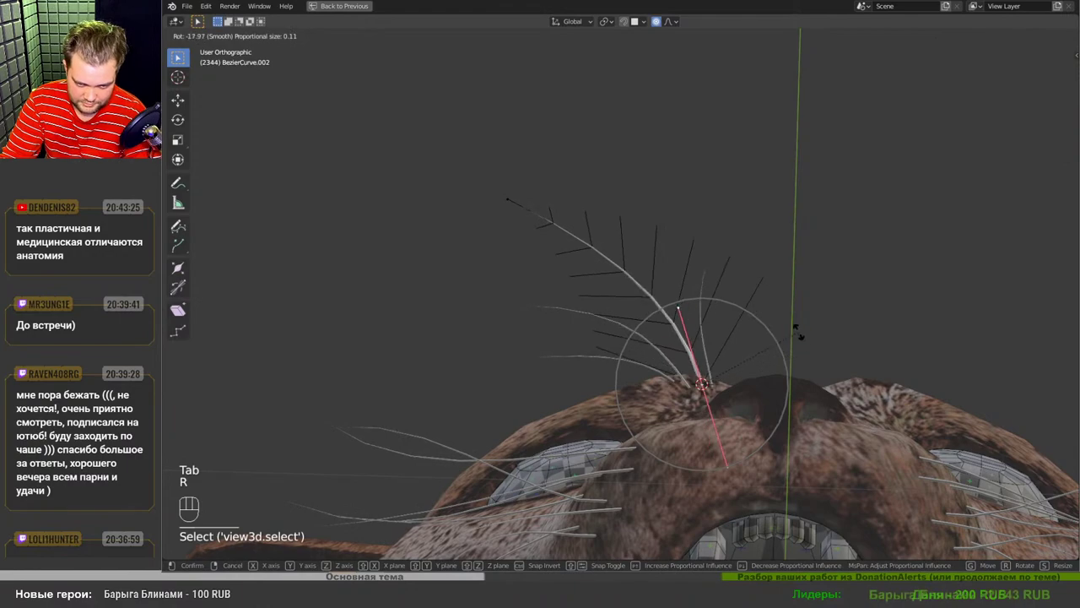
key(Tab)
drag(729, 281, 911, 449)
drag(673, 247, 710, 330)
drag(709, 330, 560, 322)
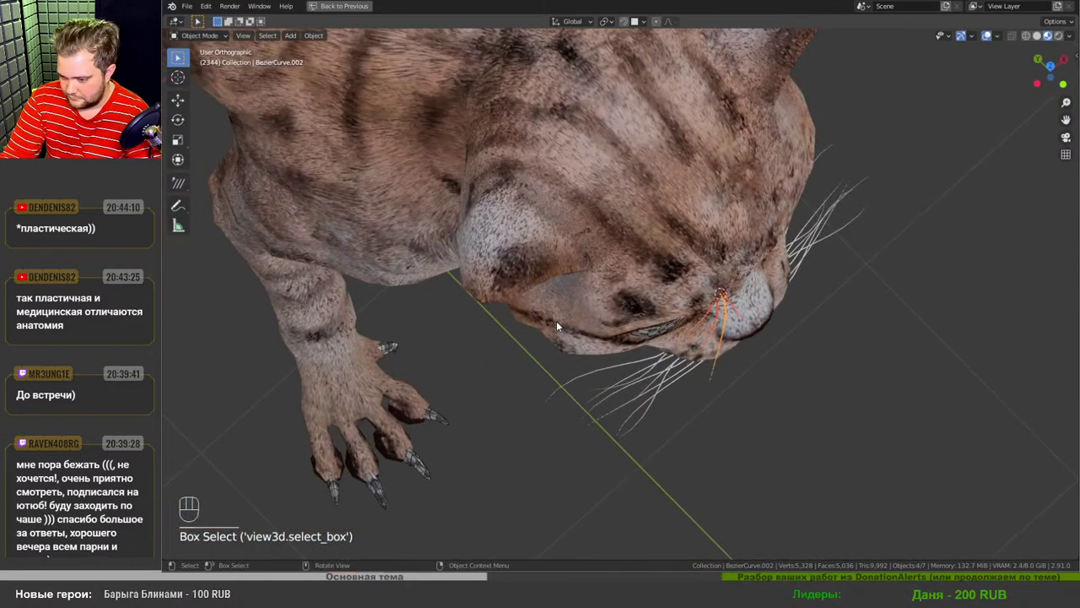
drag(622, 326, 615, 386)
drag(622, 391, 576, 350)
drag(743, 426, 686, 396)
drag(689, 375, 681, 355)
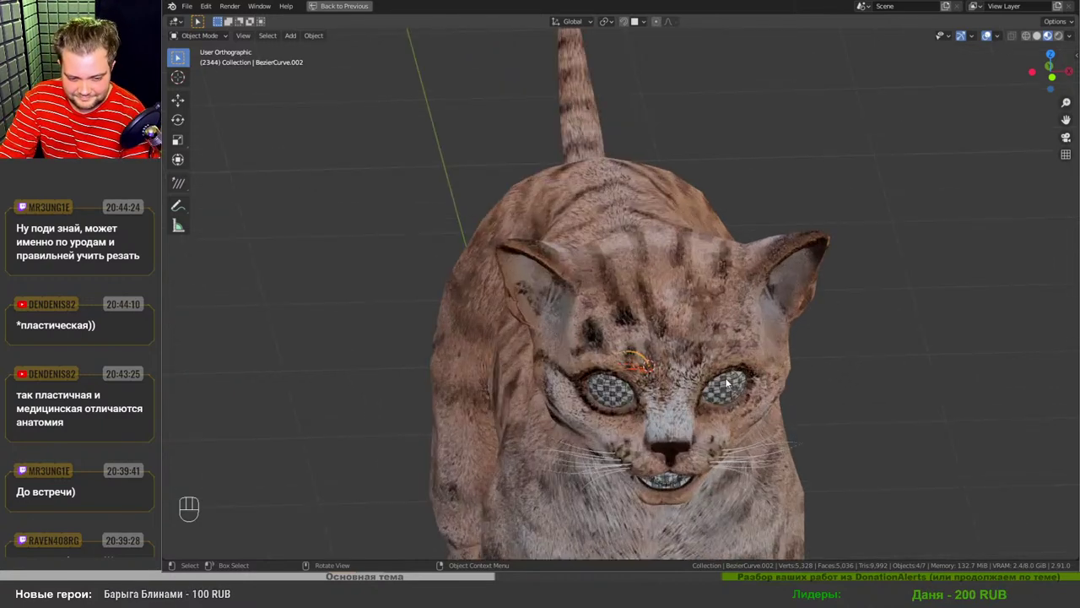
drag(666, 399, 660, 464)
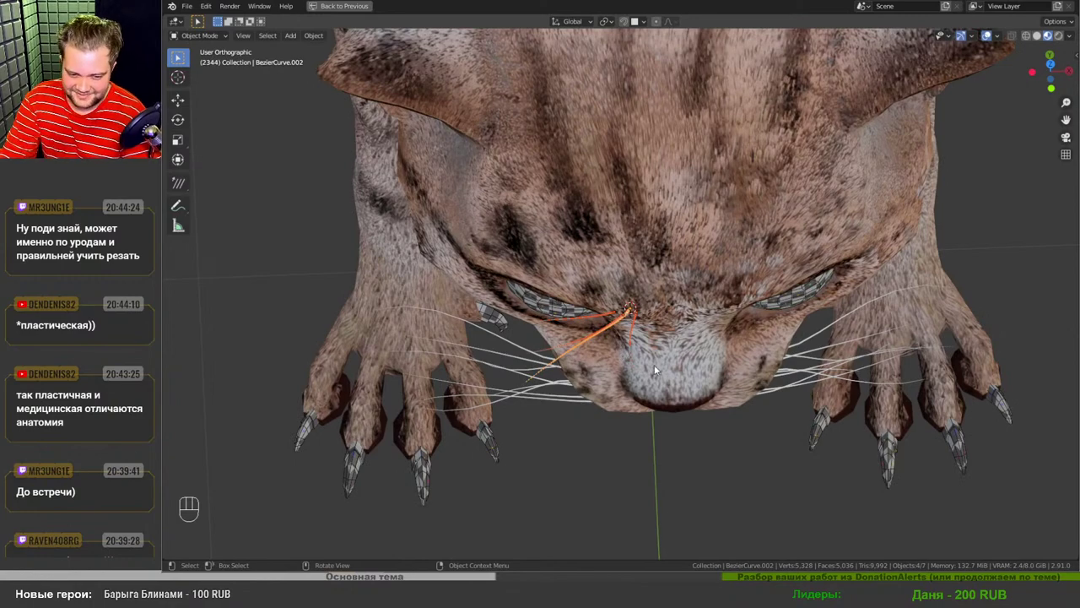
drag(661, 354, 659, 376)
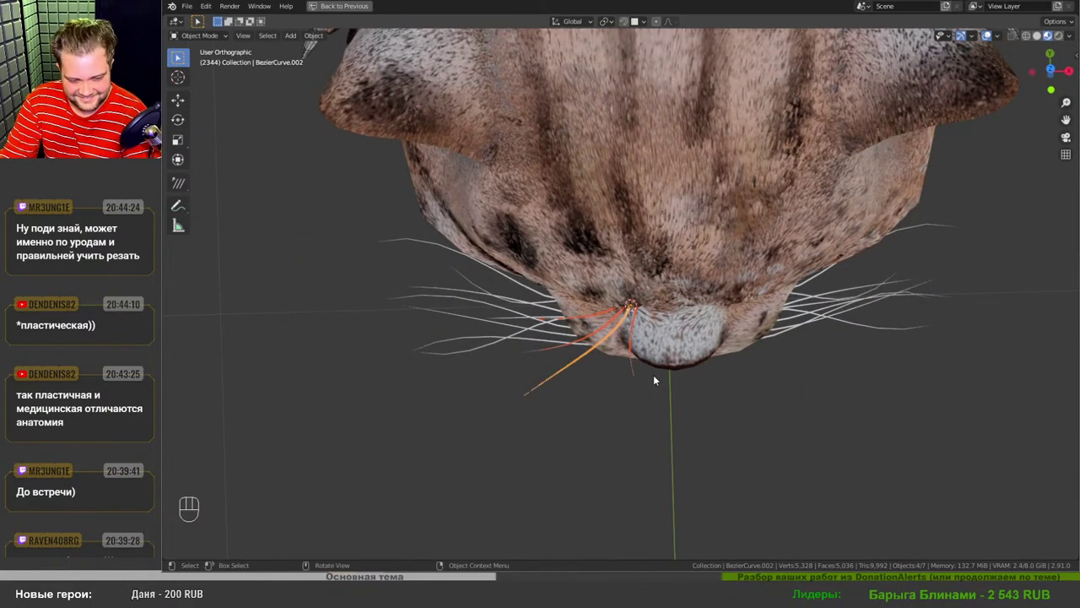
drag(661, 390, 651, 308)
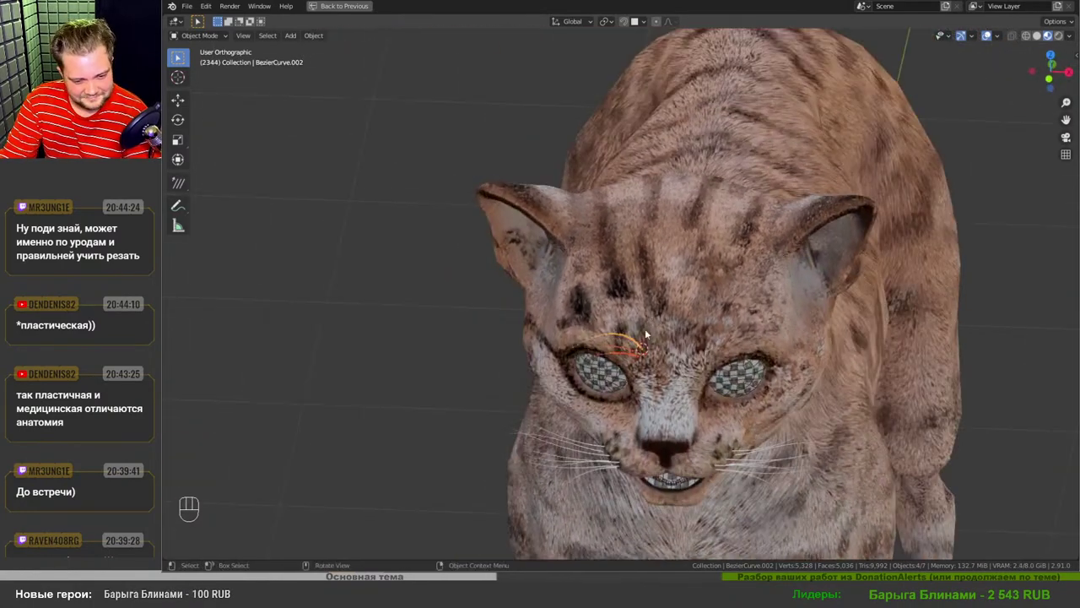
drag(683, 343, 682, 322)
middle_click(705, 322)
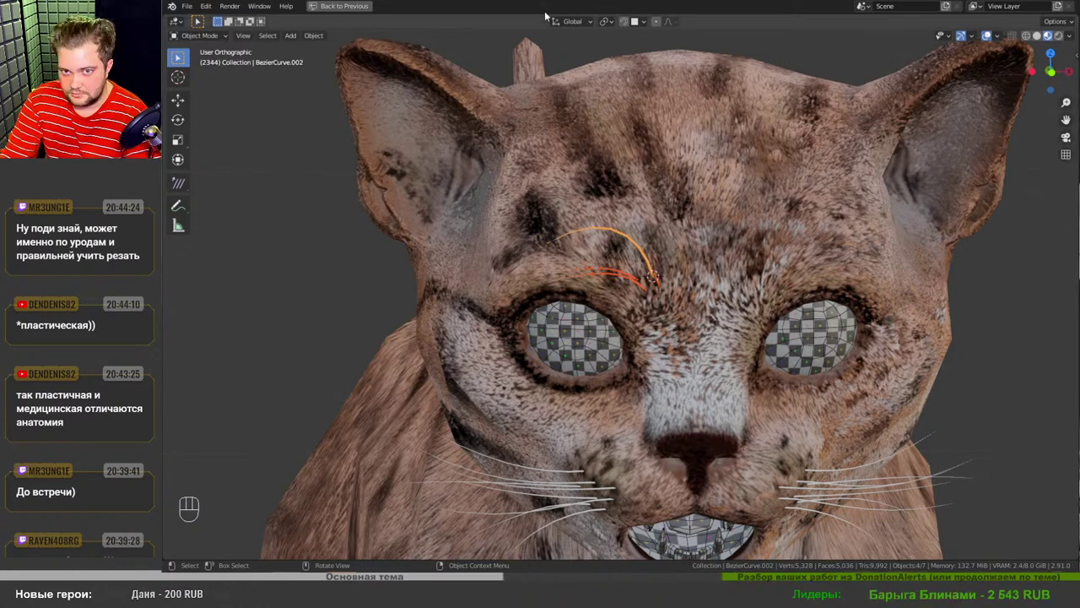
drag(672, 274, 597, 299)
drag(621, 295, 704, 277)
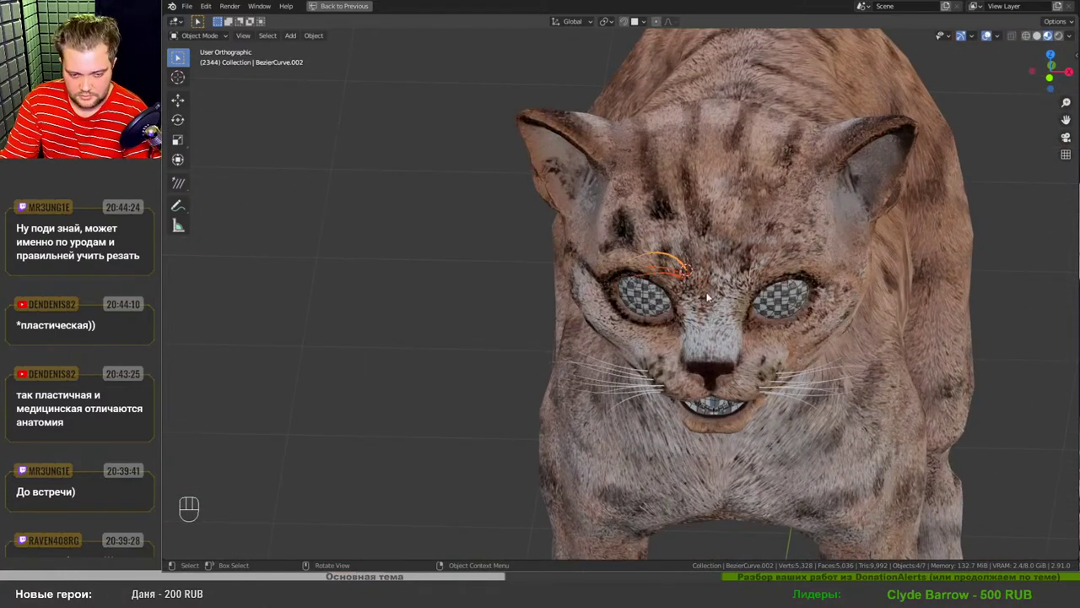
middle_click(711, 296)
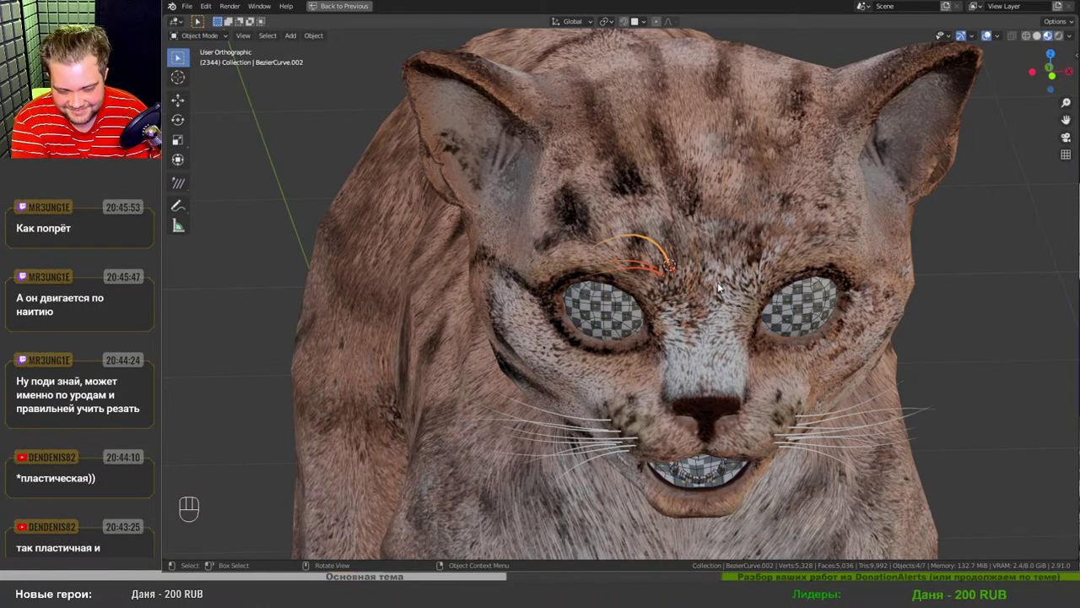
key(ctrl+j)
middle_click(698, 304)
- In front view, duplicate all brow whisker points and mirror the copy along X over the other eye
click(693, 300)
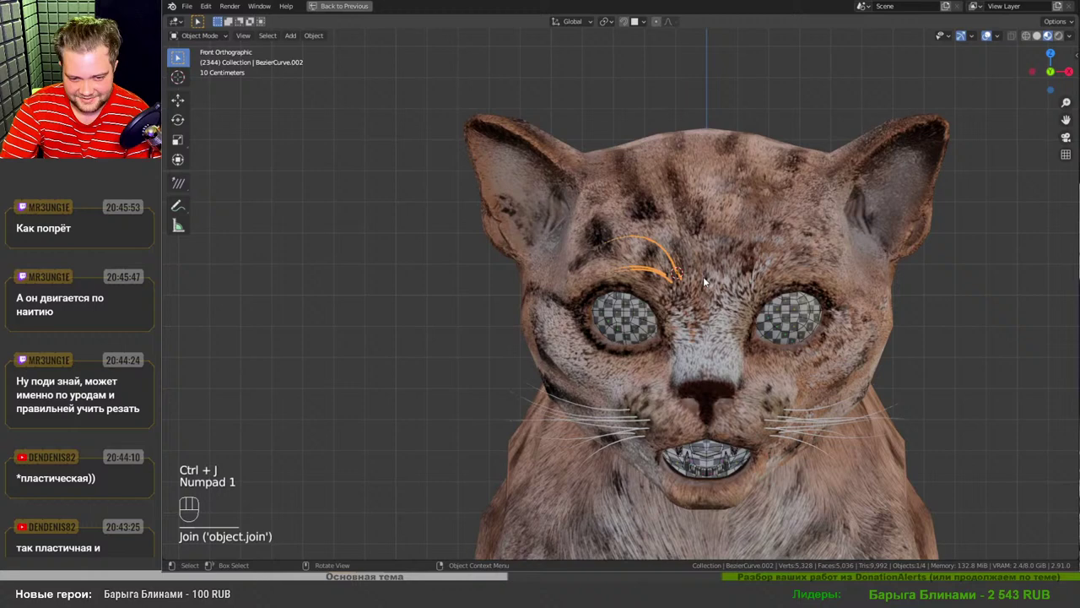
key(shift+s)
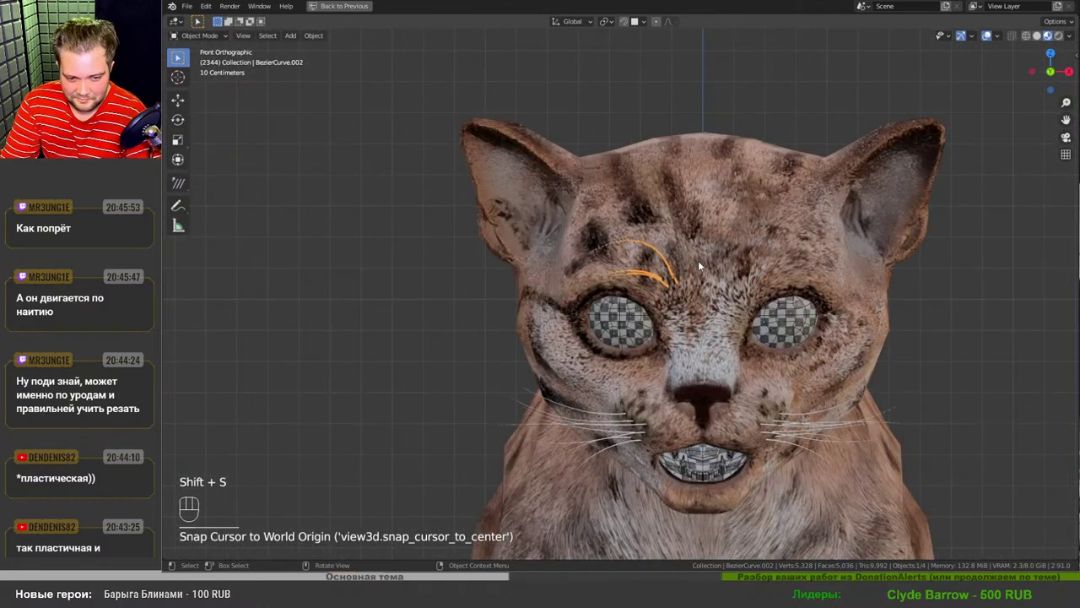
key(Tab)
key(a)
key(shift+d)
key(.)
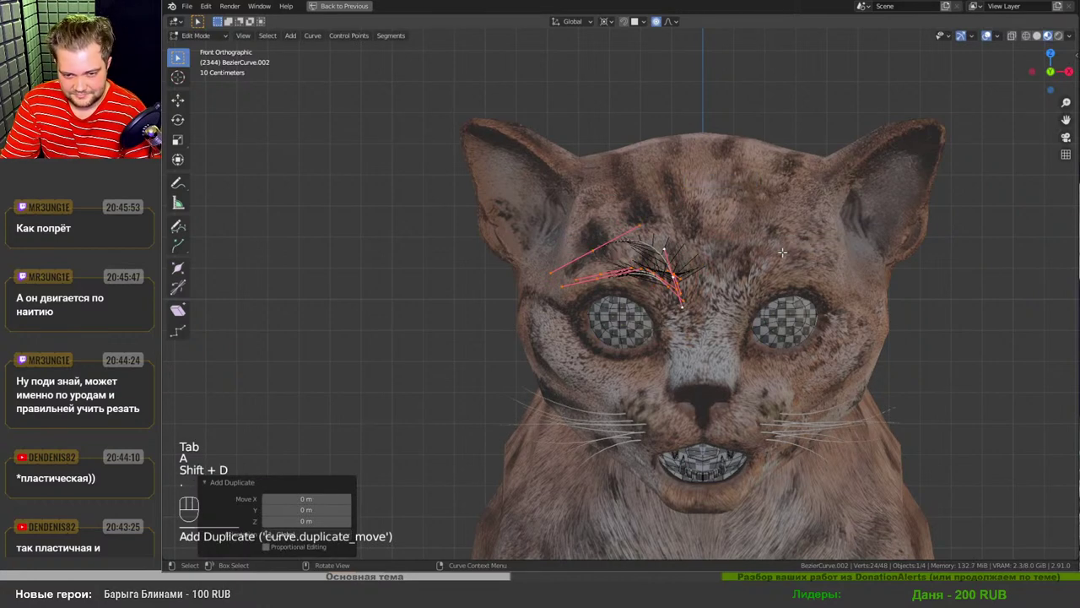
key(ctrl+m)
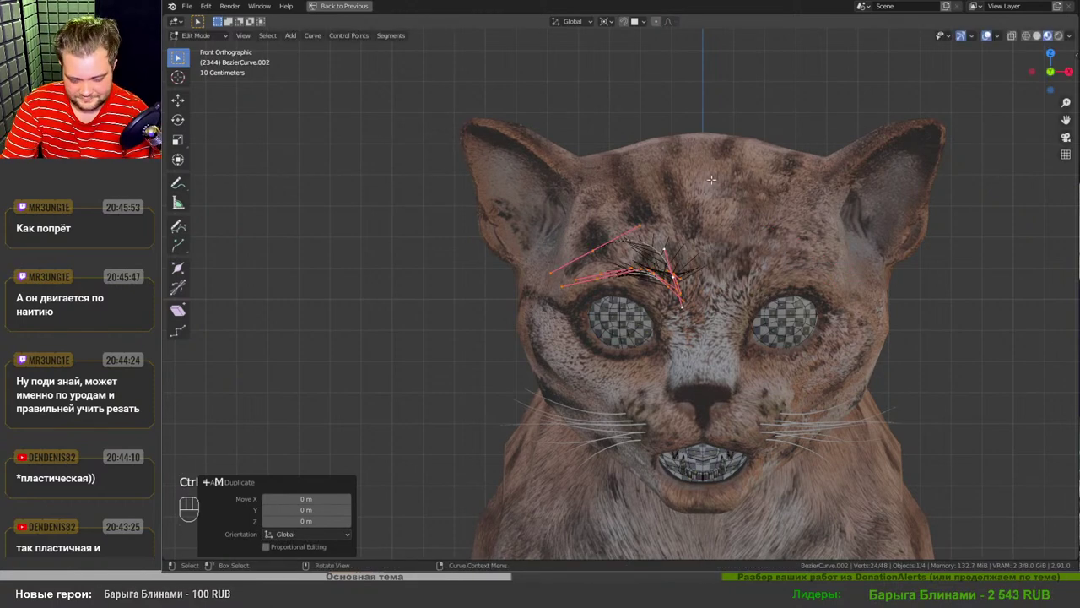
key(ctrl+m)
key(Tab)
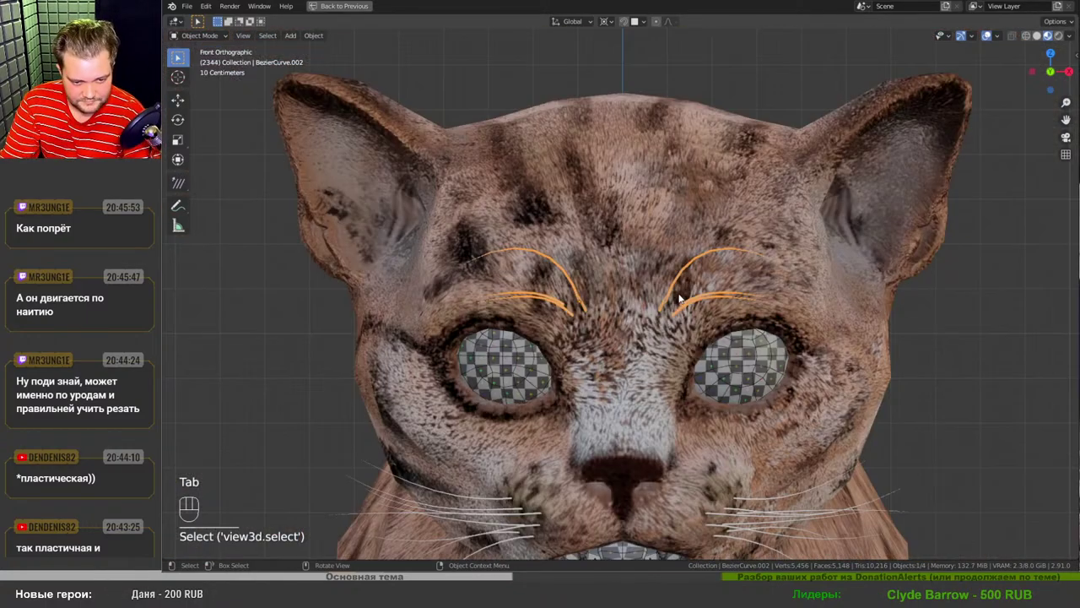
- Scale down selected brow whisker points, then rotate and move one hair to a better angle
drag(672, 307, 675, 343)
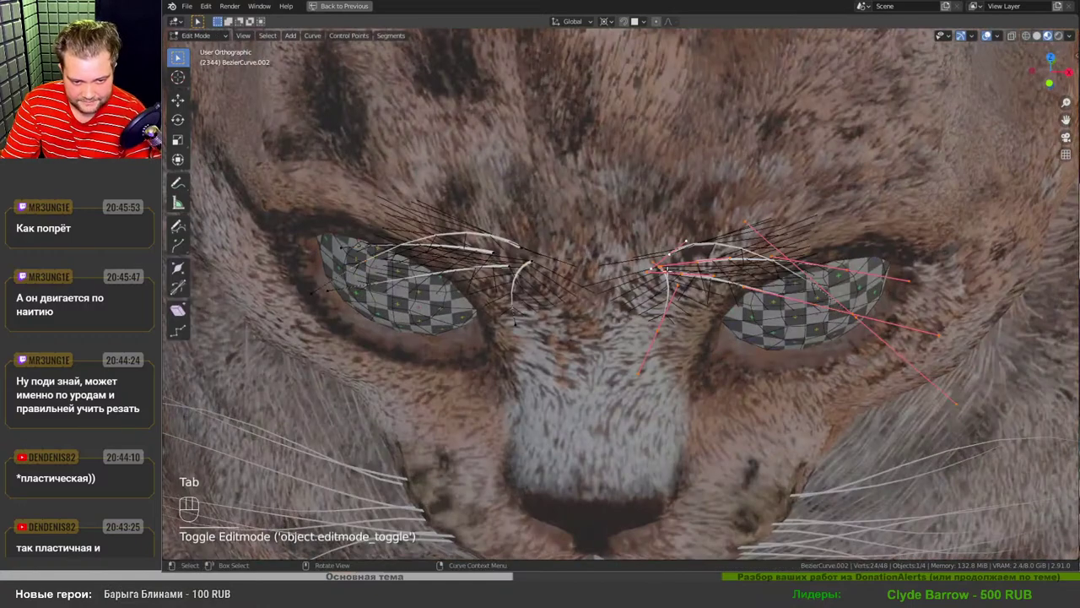
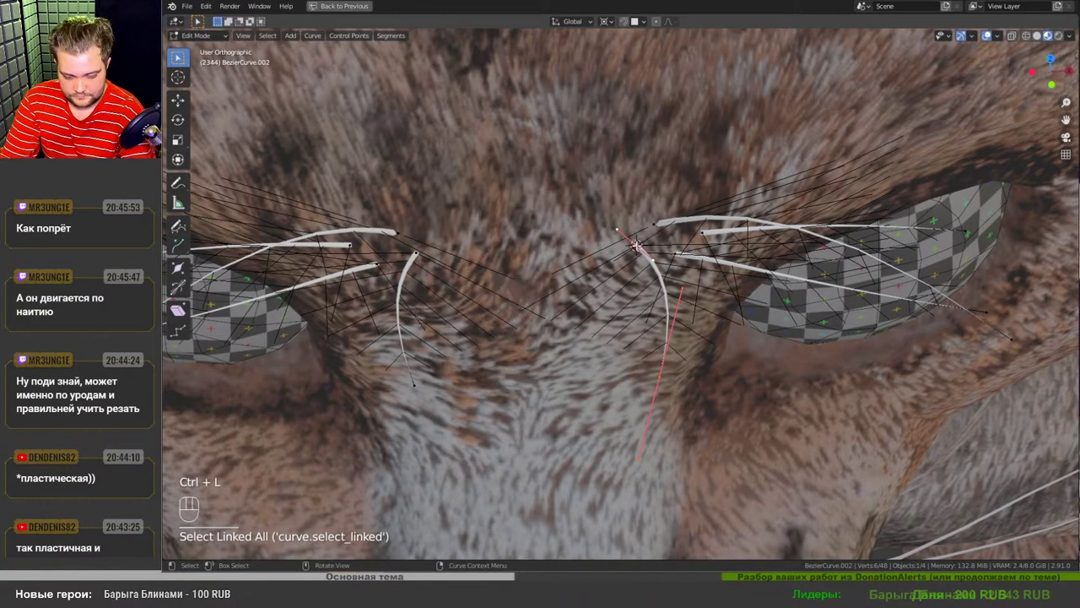
key(s)
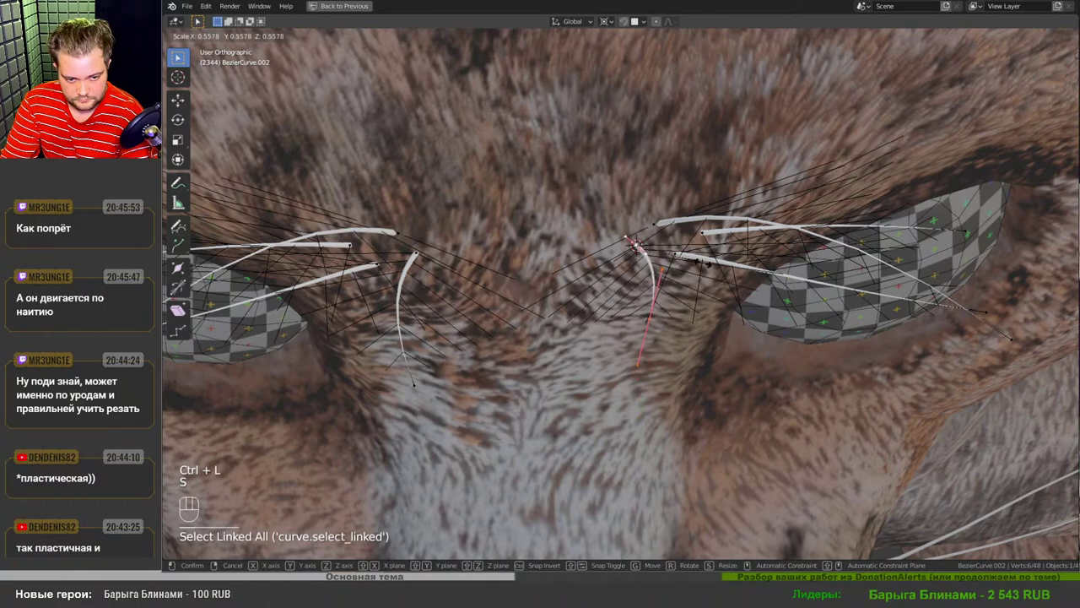
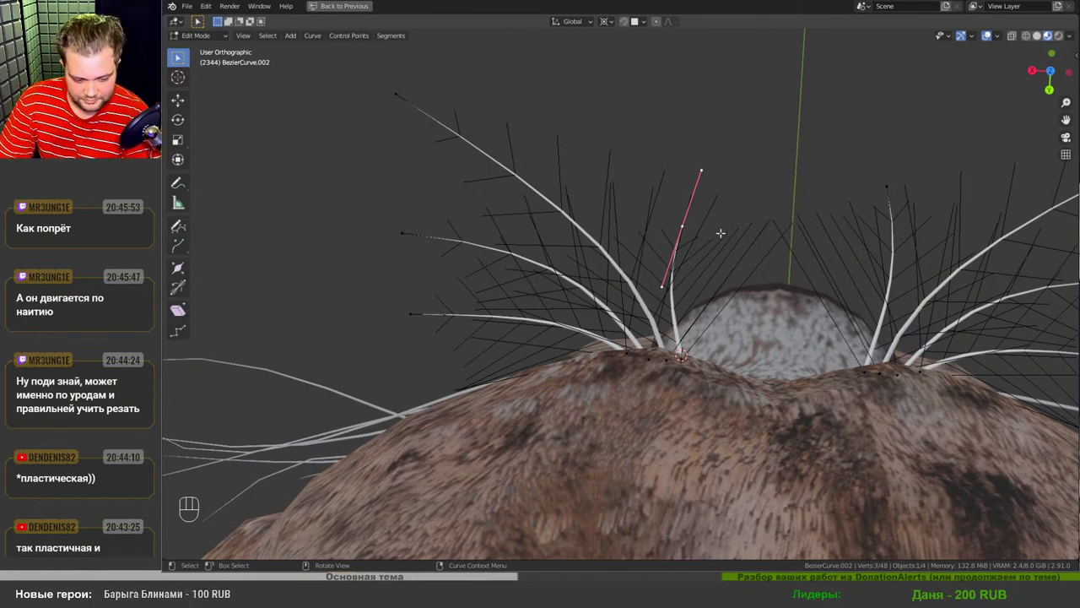
key(r)
key(g)
key(g)
key(Tab)
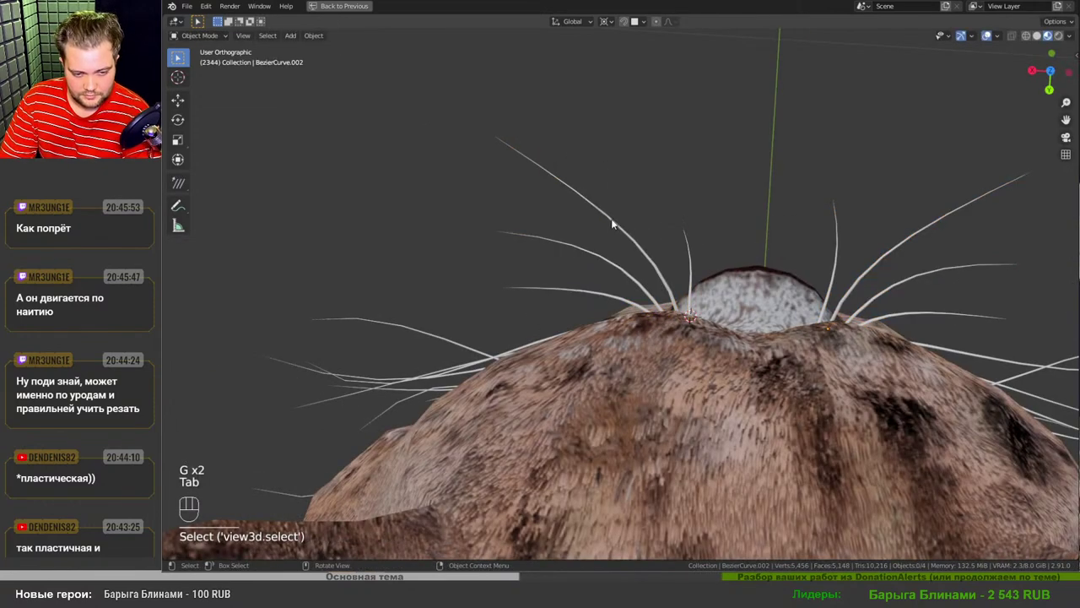
- Rotate a stray brow whisker's points about its own origin to start lining it up with the others
drag(640, 239, 692, 269)
key(Tab)
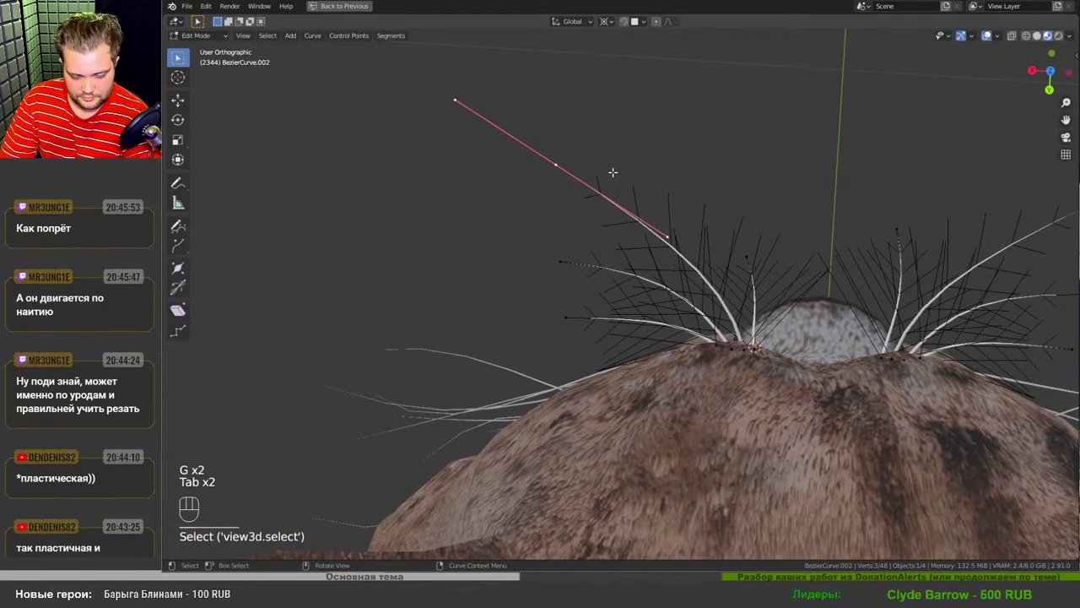
key(r)
key(.)
key(r)
key(Tab)
key(Tab)
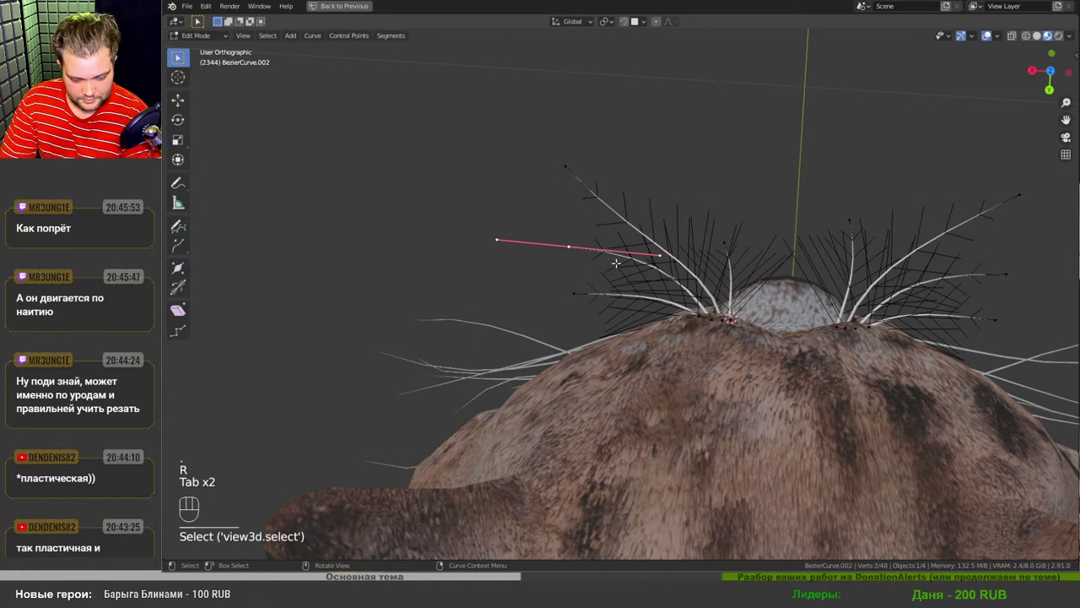
key(r)
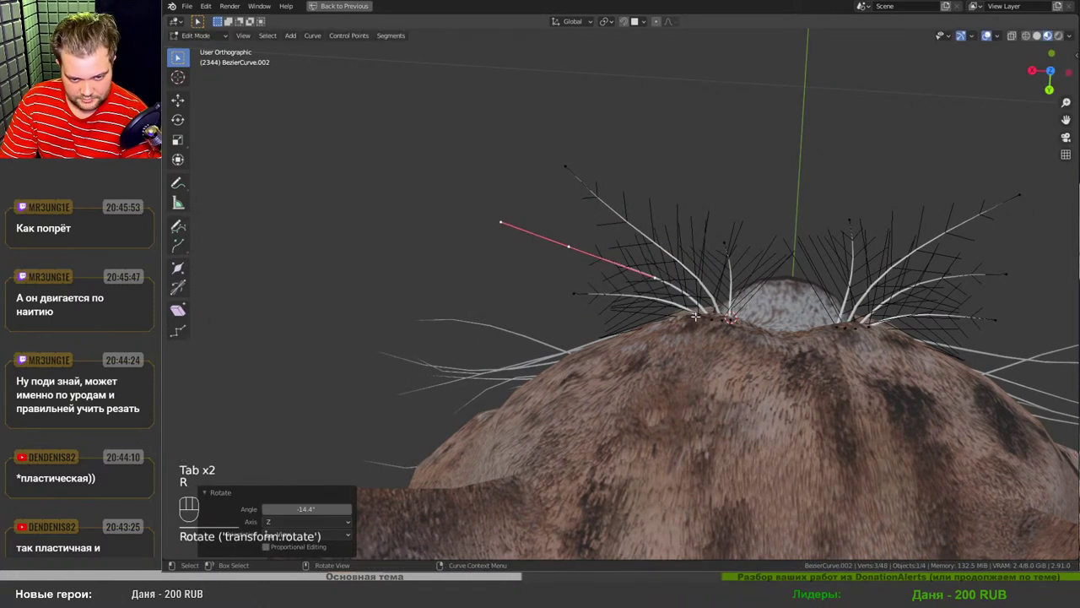
- Scale, move and rotate the whisker around its root until it fans out with the others, then exit editing
key(s)
key(r)
key(r)
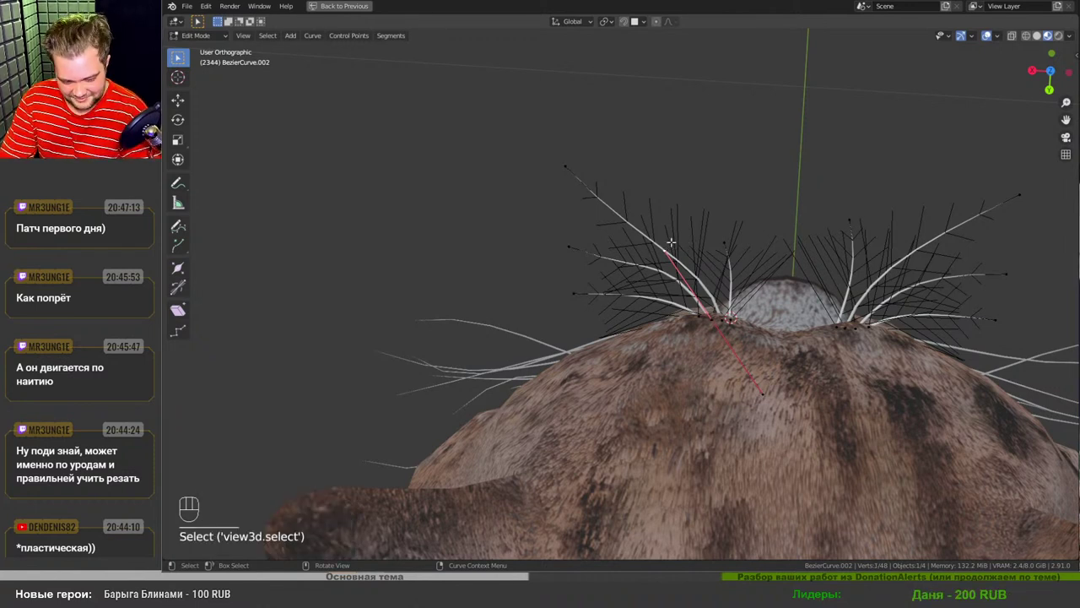
key(g)
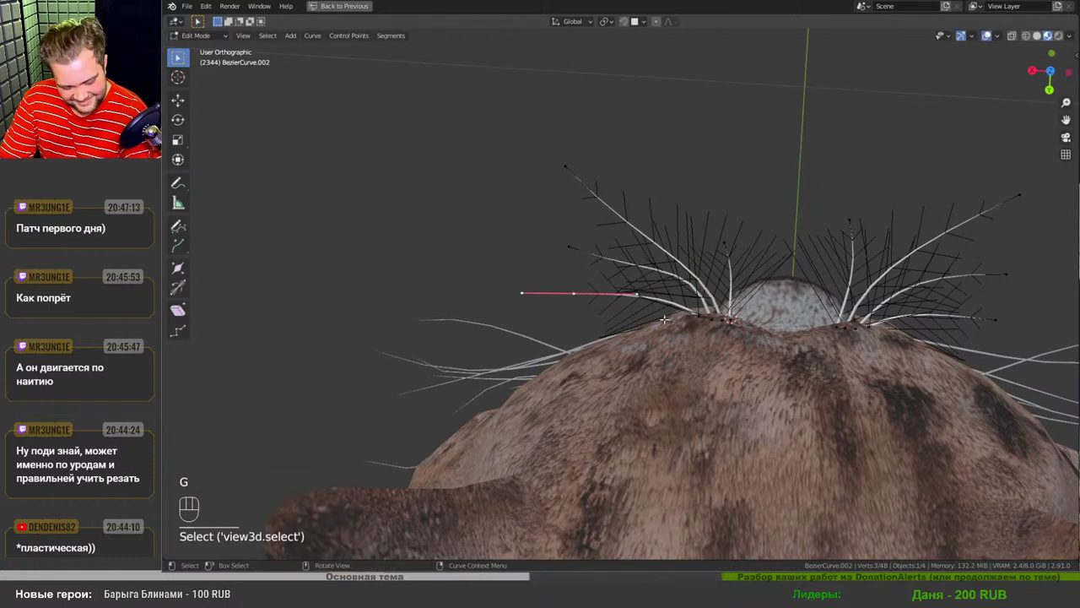
key(r)
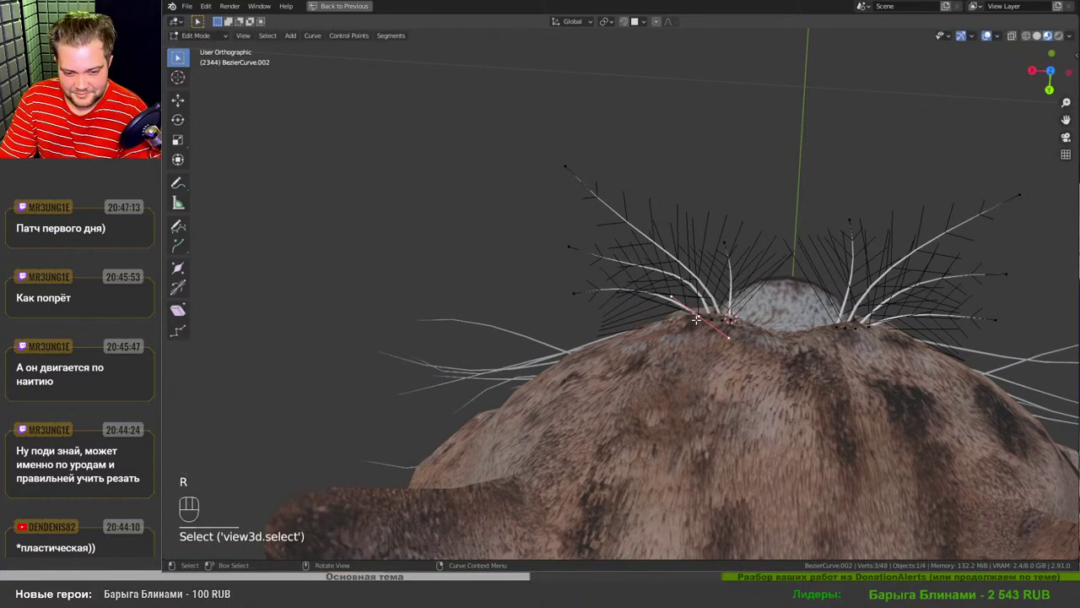
key(r)
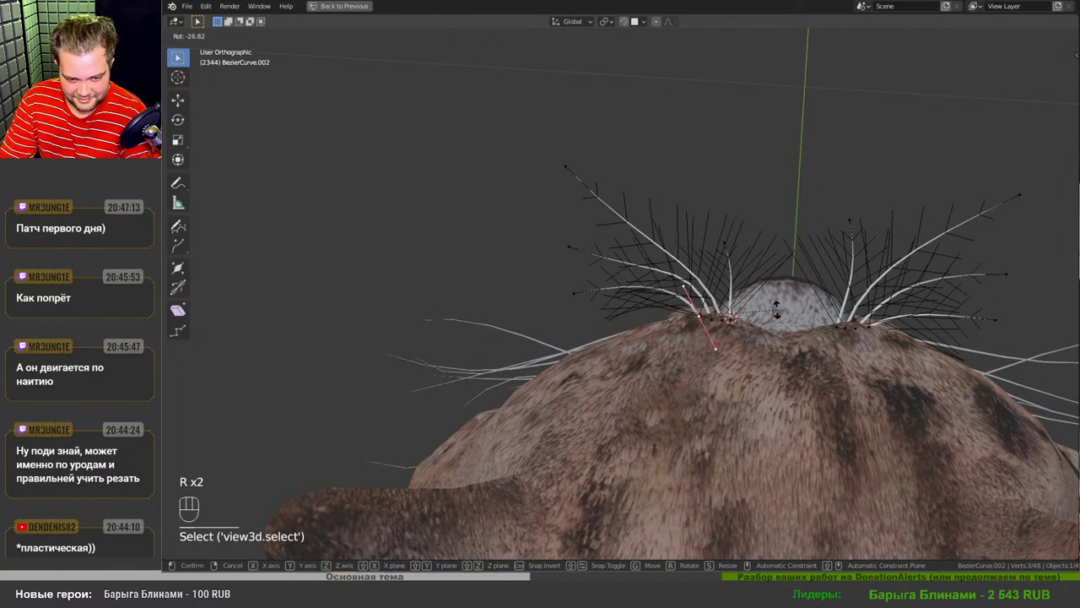
key(Tab)
drag(718, 241, 722, 327)
drag(722, 327, 909, 272)
- Orbit back to a close frontal view of the face and zoom in on the brow whiskers
middle_click(744, 348)
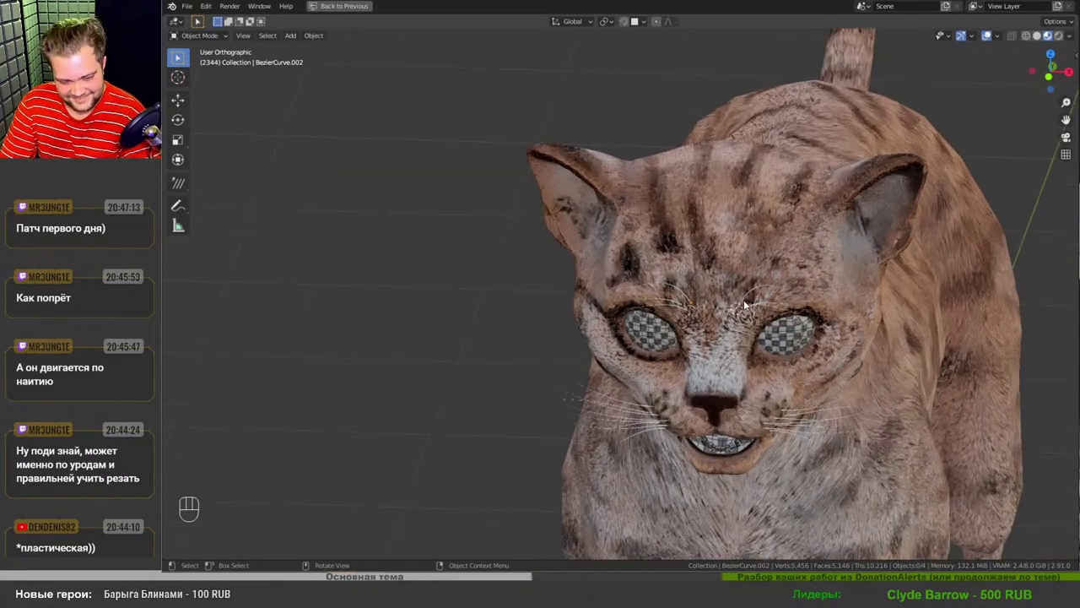
drag(724, 318, 729, 299)
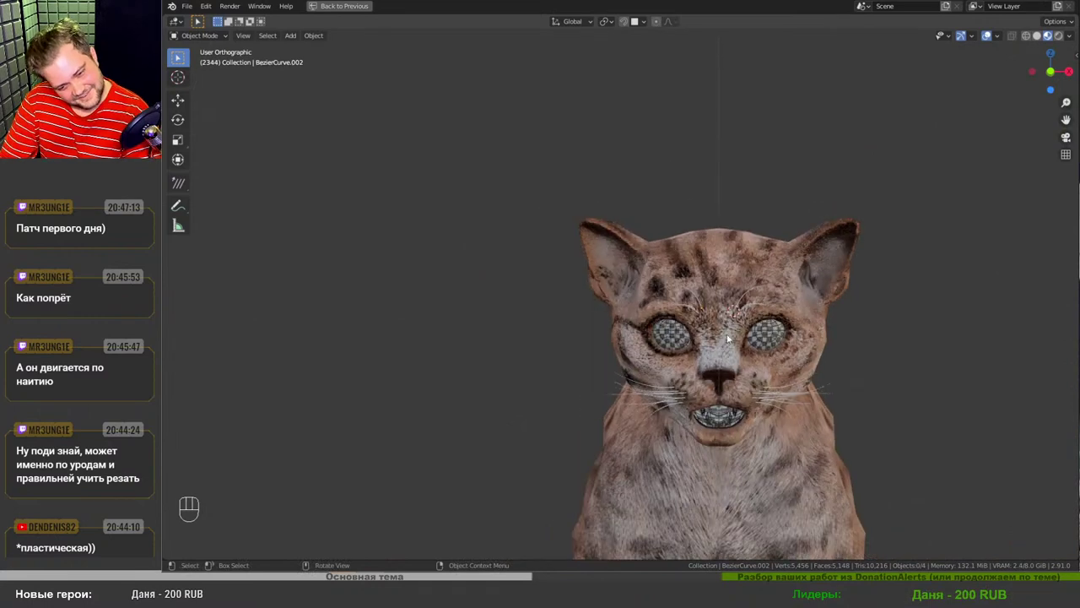
drag(728, 344, 723, 305)
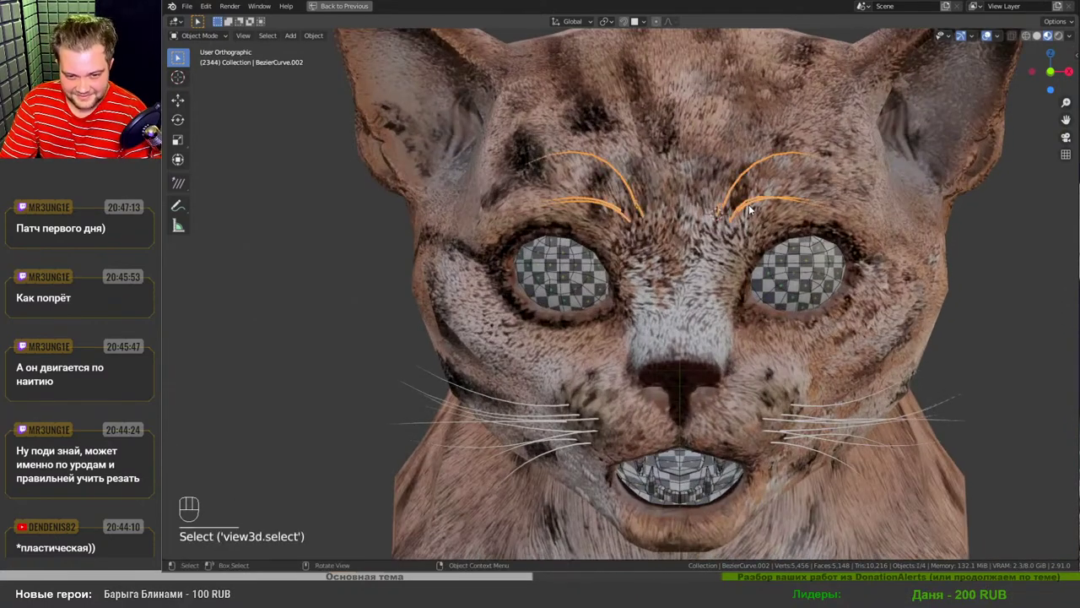
- Select BezierCurve.002 and lower its Geometry Bevel Depth to 0.0018 m to thin the brow whiskers
drag(712, 239, 584, 258)
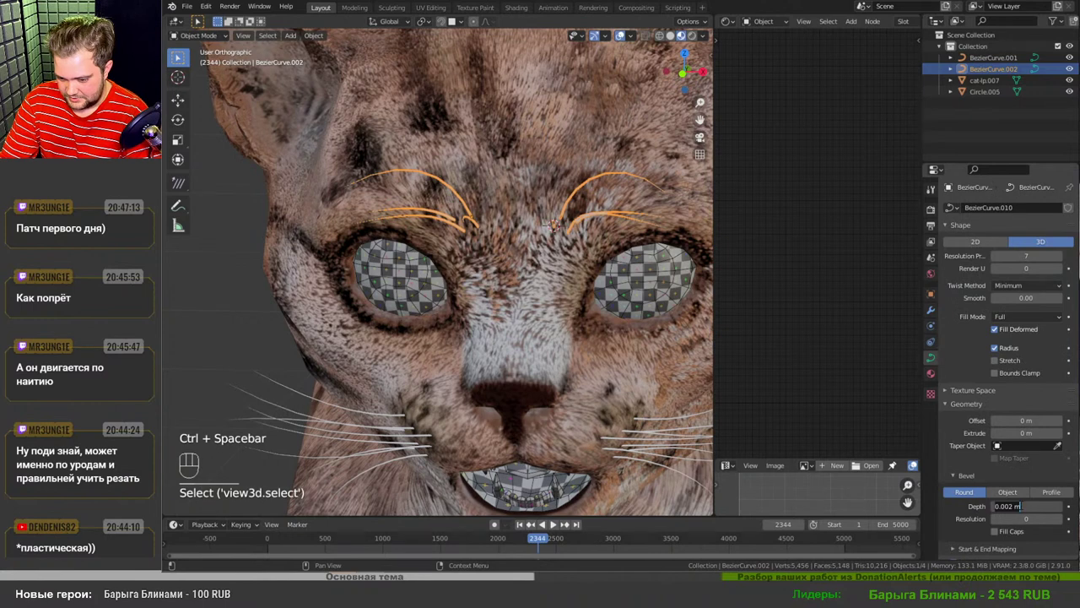
drag(916, 463, 663, 343)
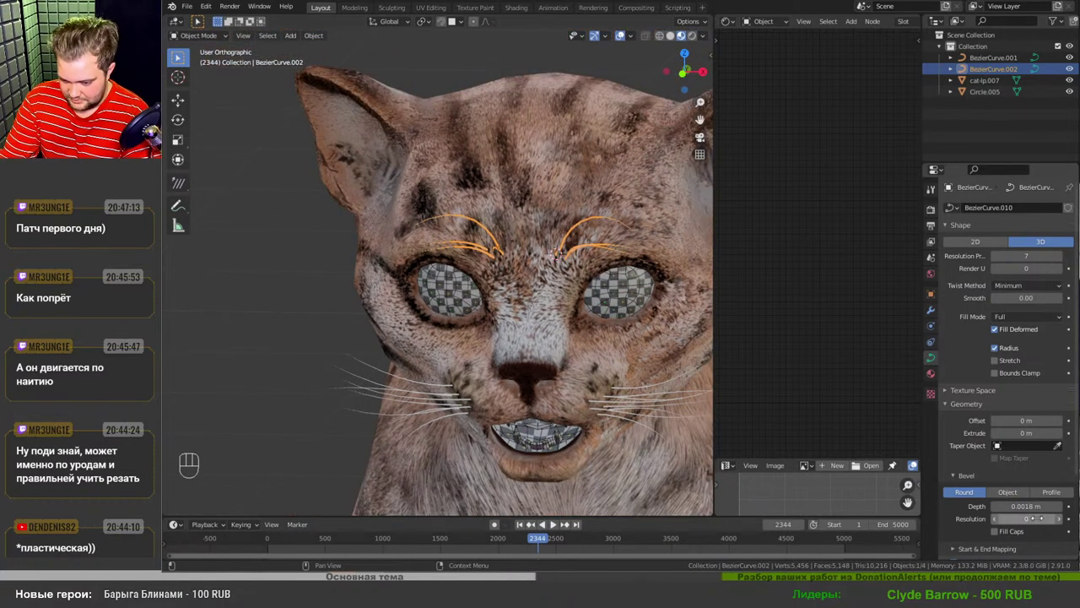
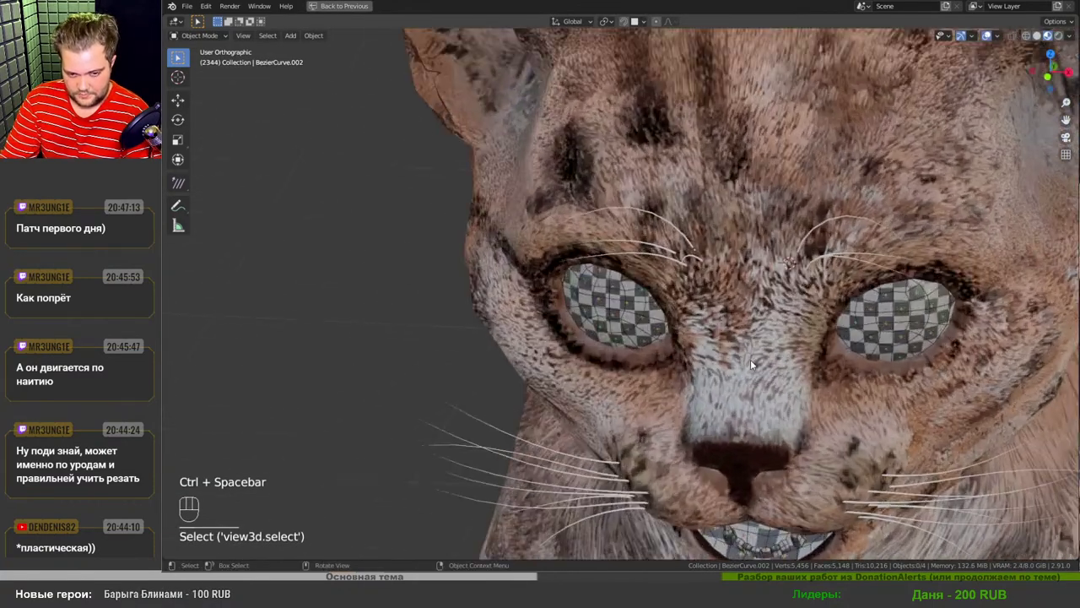
drag(740, 392, 721, 320)
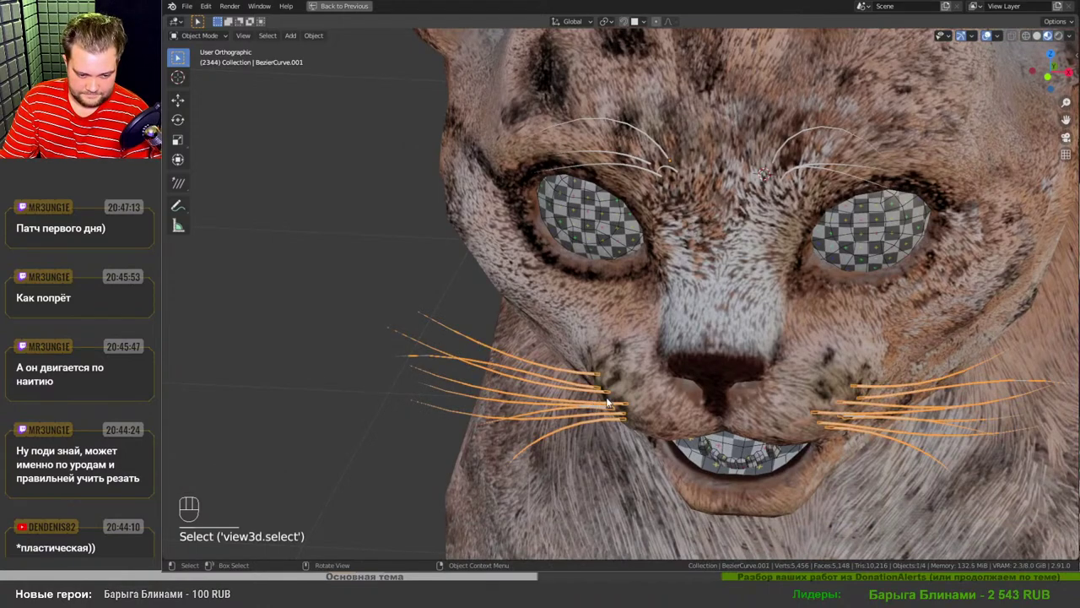
- Scale the selected whisker control points' radius to 1.3 and return to Object Mode
key(Tab)
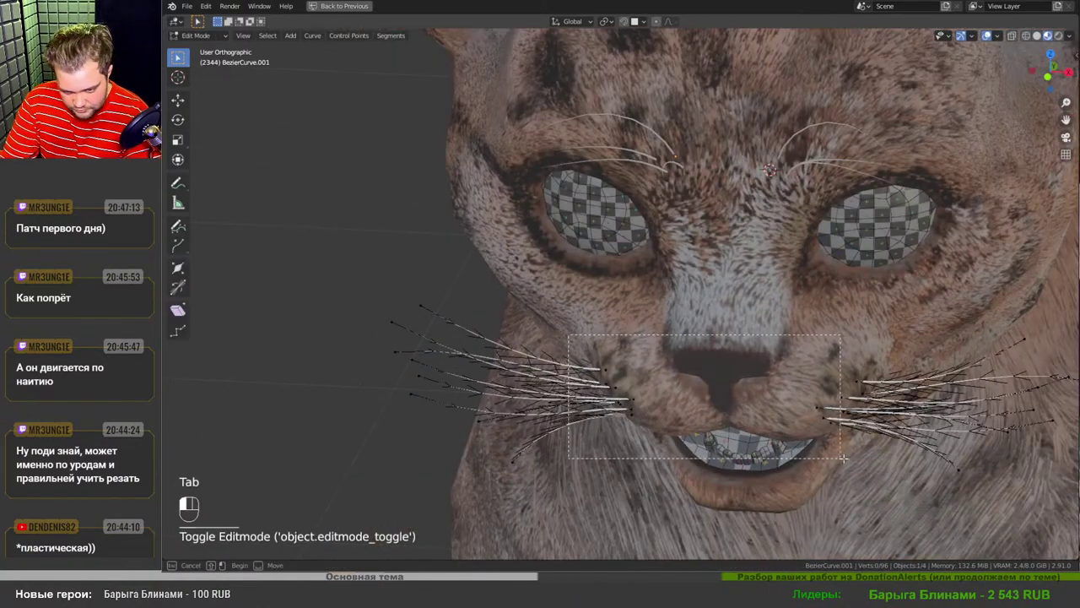
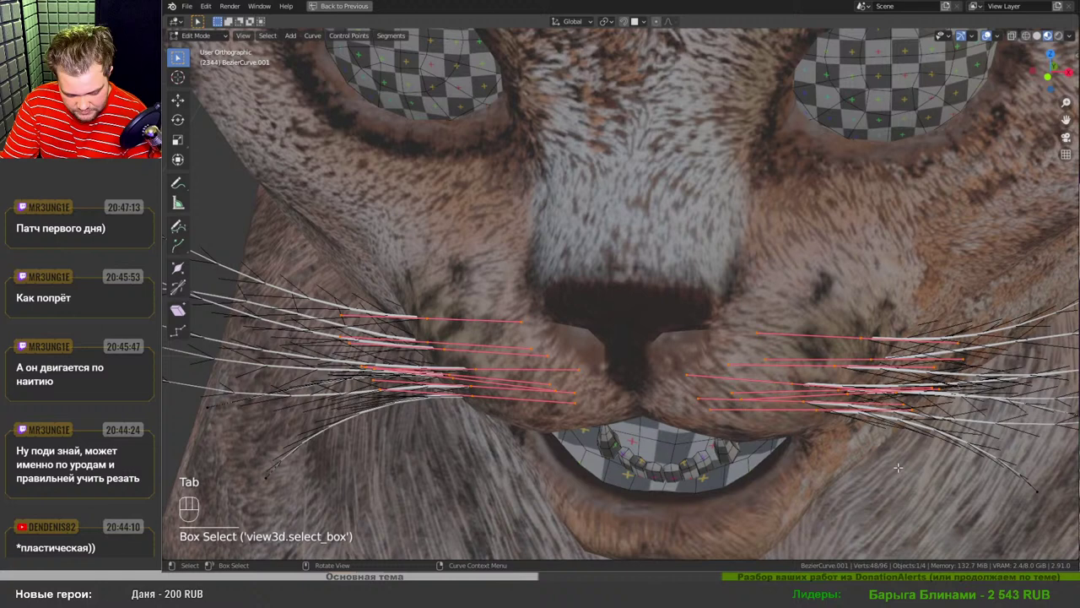
key(alt+s)
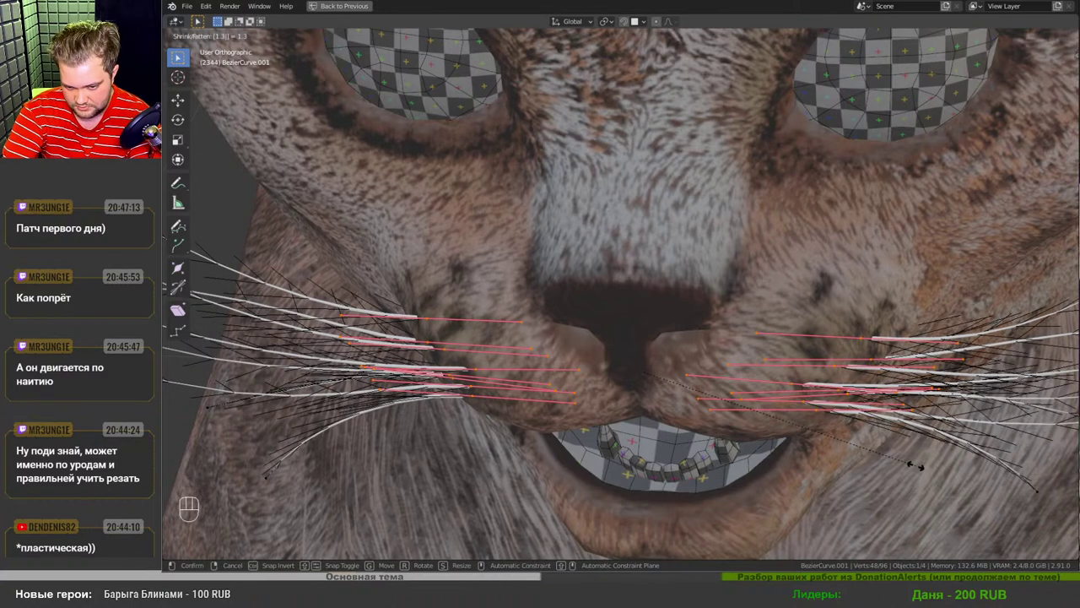
key(Tab)
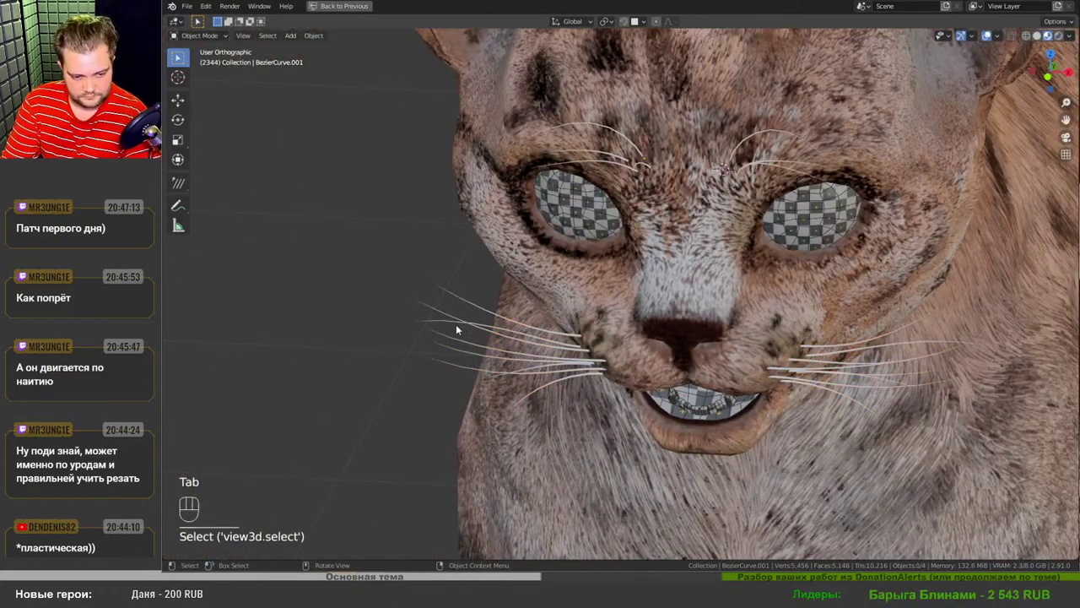
- Save the project and frame a closer side view of the cat's head
drag(656, 355, 662, 340)
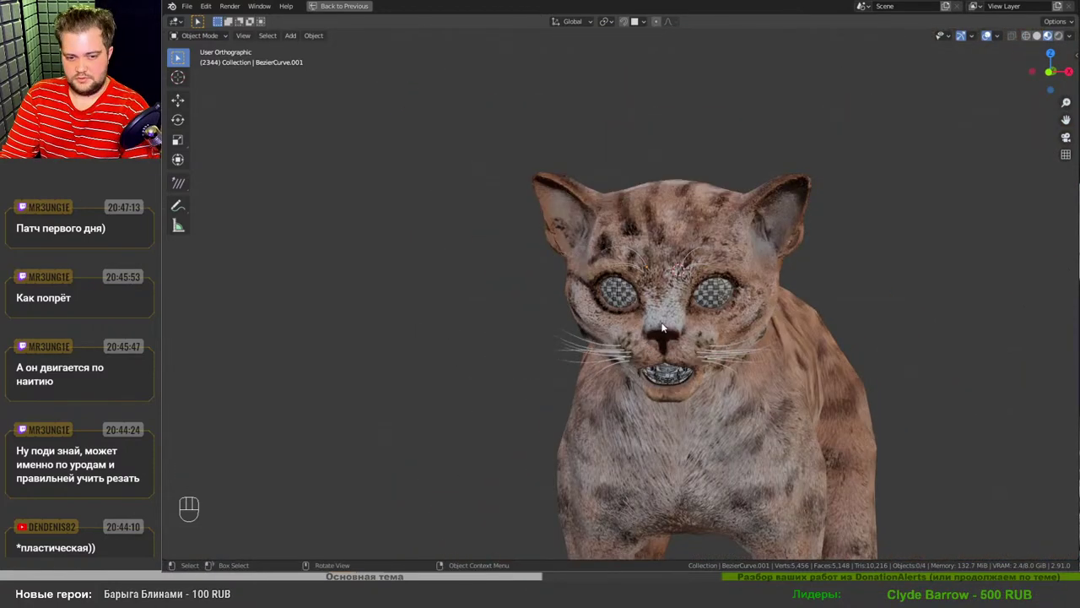
key(ctrl+s)
drag(684, 341, 653, 351)
middle_click(693, 352)
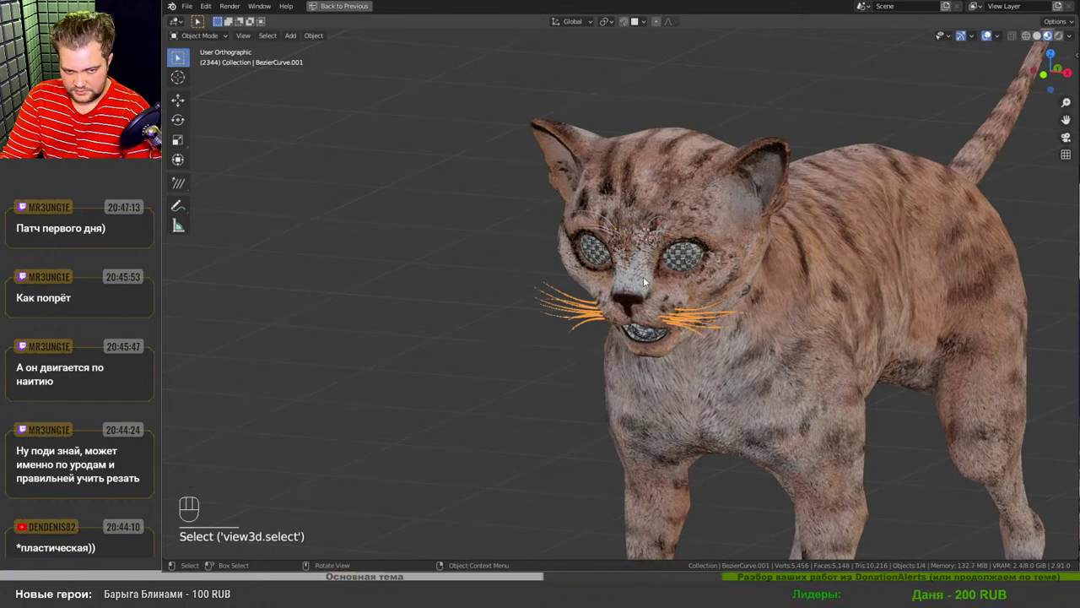
drag(583, 230, 515, 236)
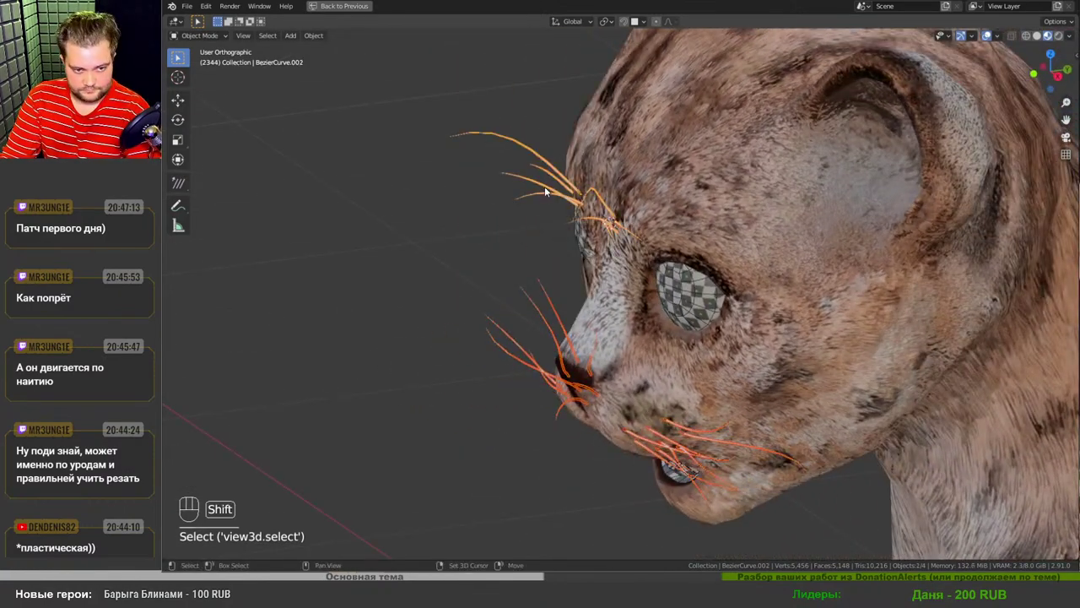
- Restore the full layout around the 3D view and enlarge the image viewing area
key(ctrl+space)
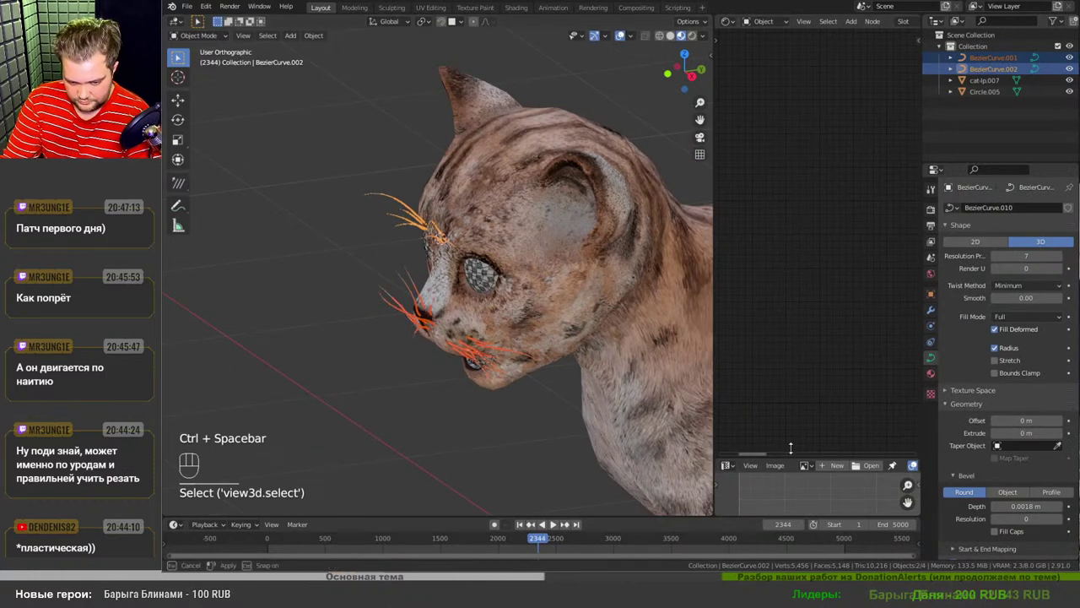
drag(799, 229, 827, 343)
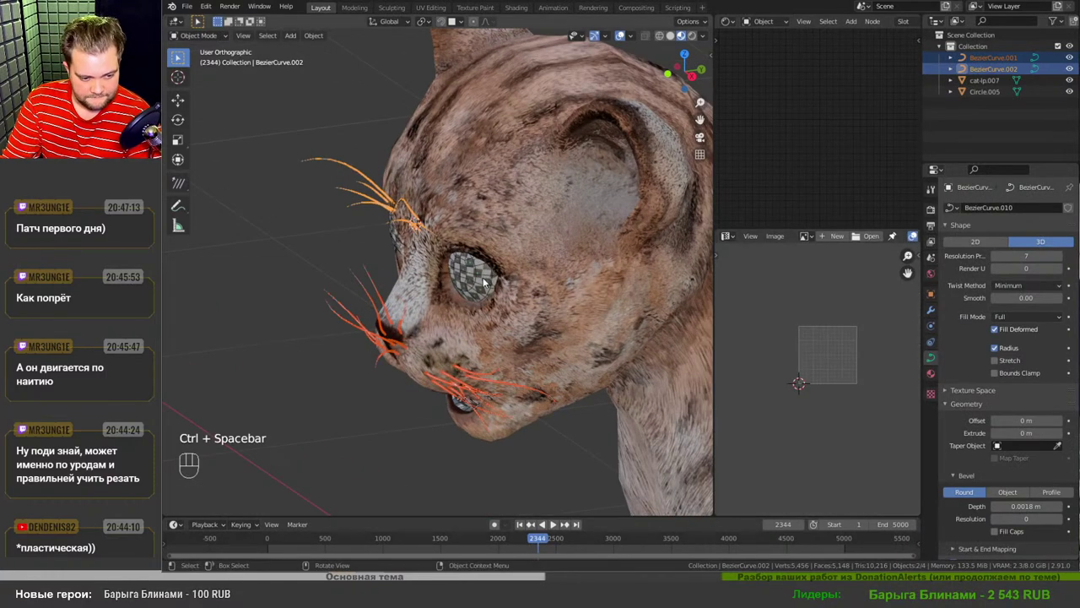
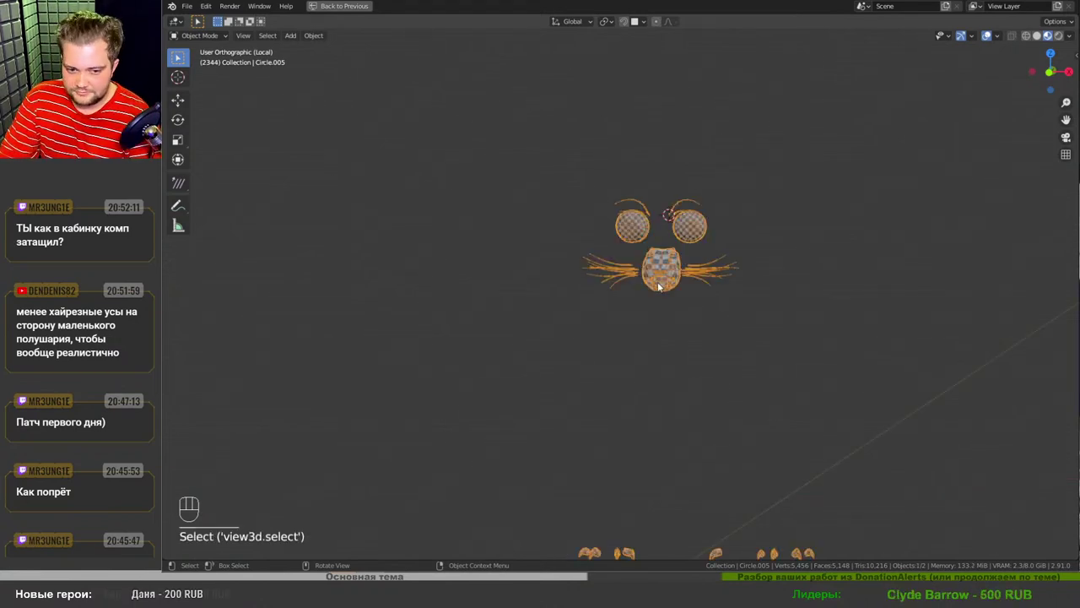
- Leave local view, save the project and turn the view to face the cat from the front
key(KP_Divide)
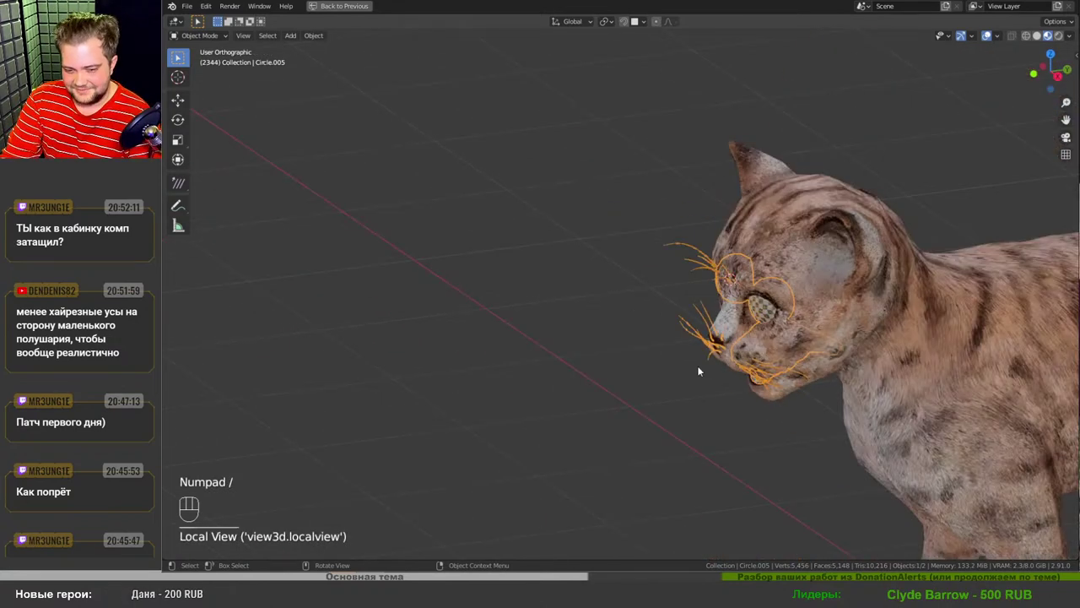
drag(756, 371, 668, 300)
drag(713, 281, 651, 278)
drag(634, 314, 691, 307)
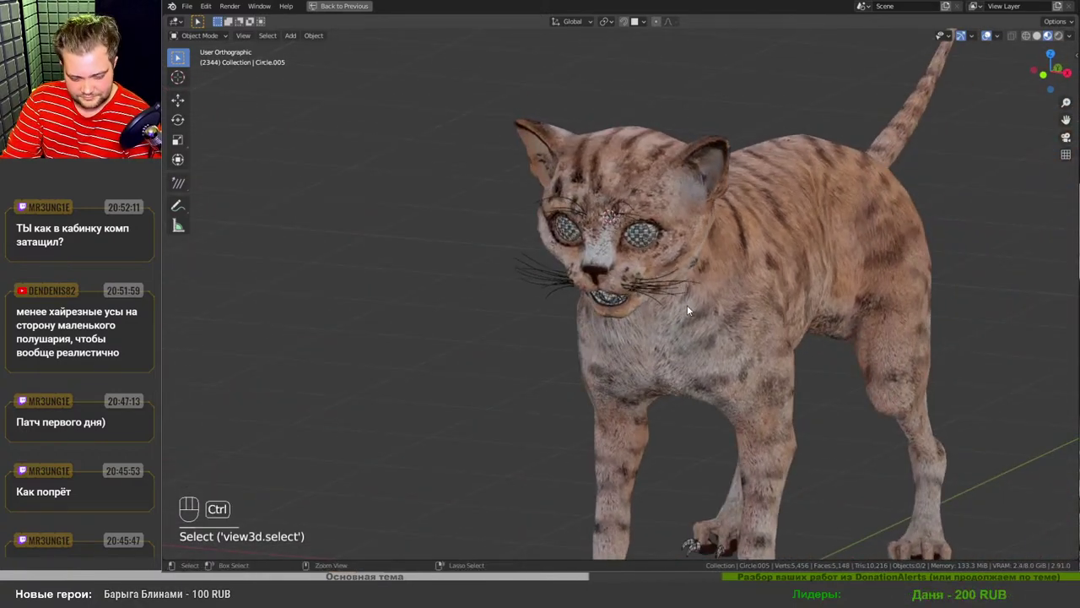
key(ctrl+s)
middle_click(712, 362)
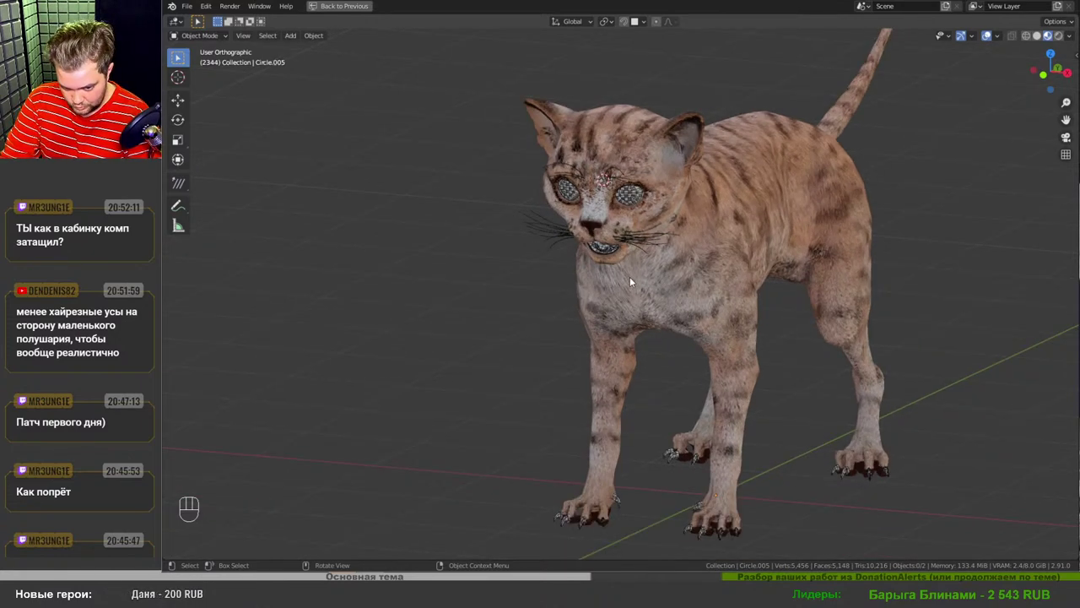
- Zoom into the open mouth, merge the two teeth vertices and isolate the accessories mesh in Edit Mode
drag(649, 200, 677, 338)
drag(603, 420, 609, 368)
drag(579, 463, 630, 316)
drag(634, 345, 651, 315)
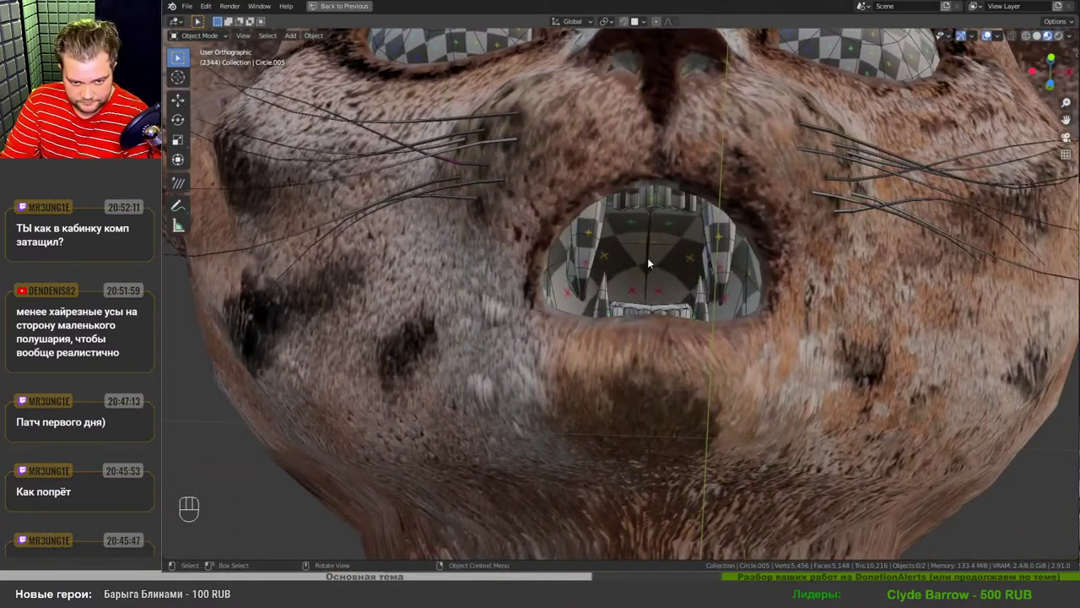
key(Tab)
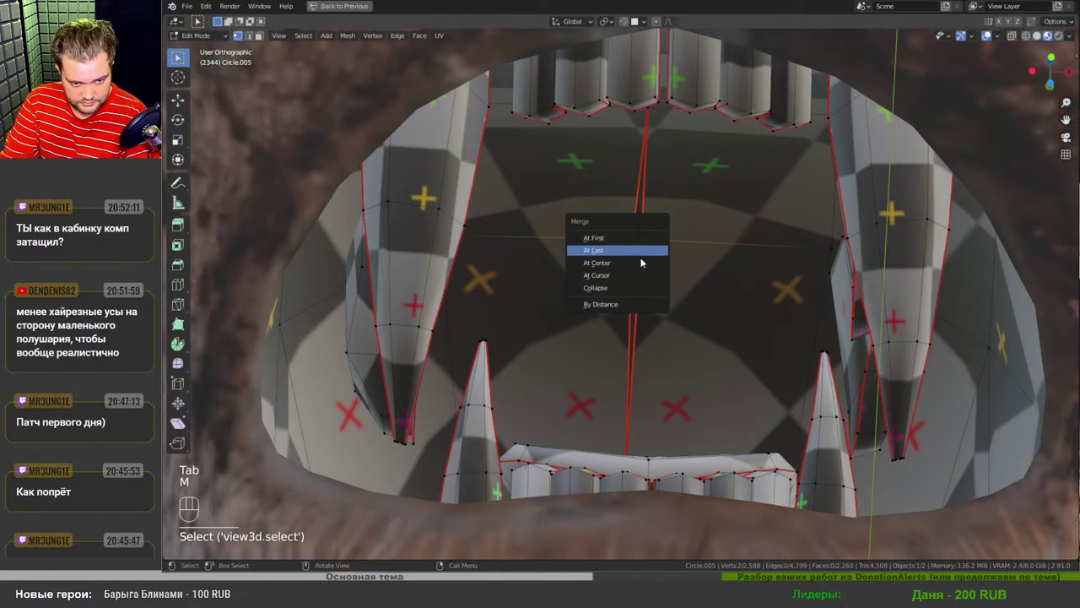
key(KP_Divide)
key(KP_Decimal)
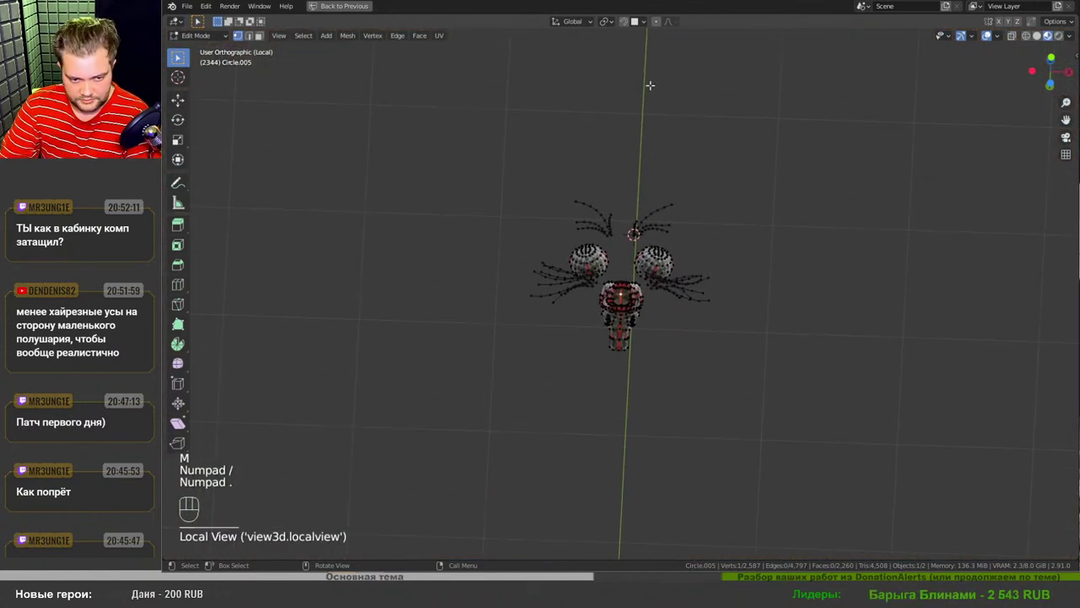
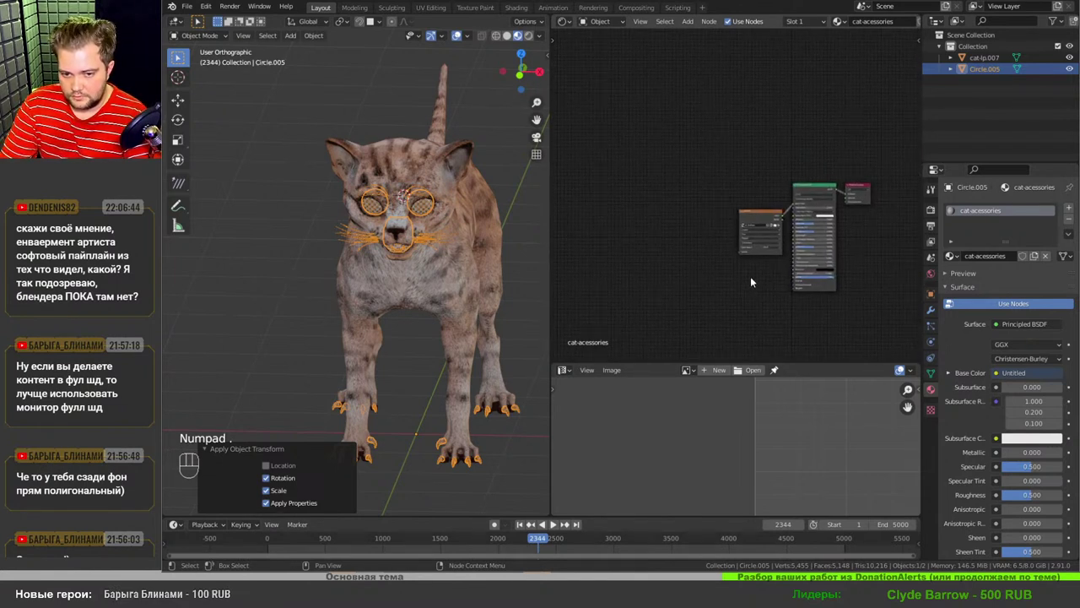
- Zoom the viewport in on the cat's eyes
drag(707, 211, 424, 172)
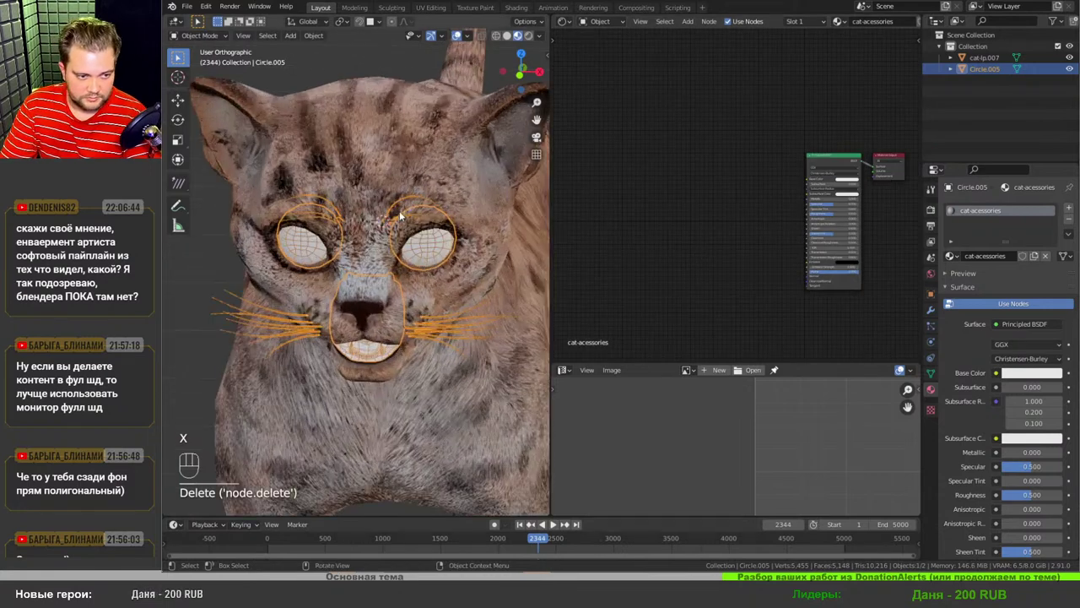
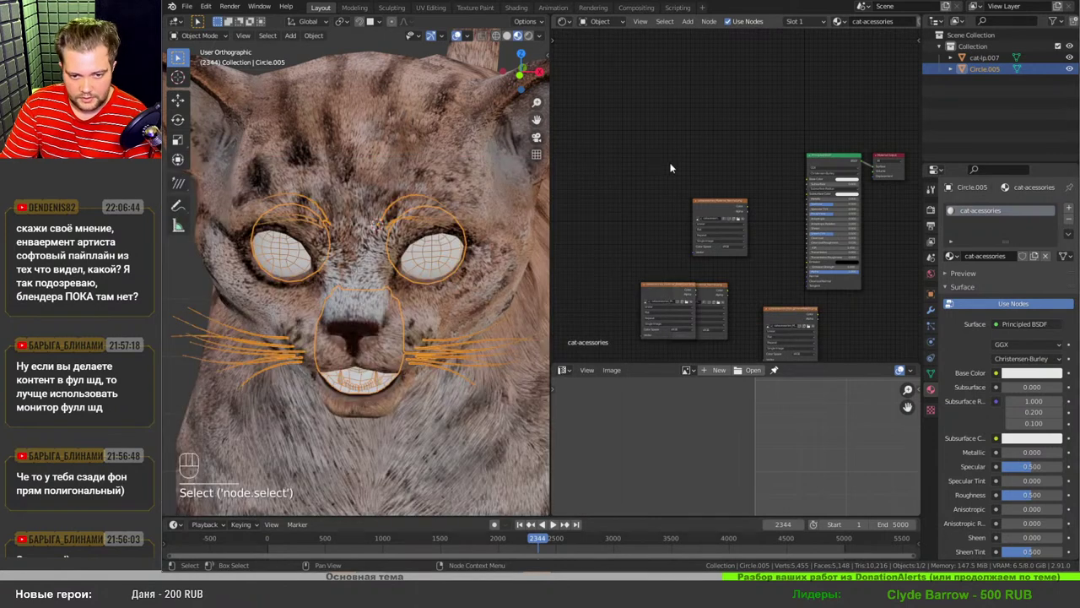
- Link the BaseColor texture's Color output into the Principled BSDF Base Color and inspect the eyes and teeth
drag(724, 225, 382, 286)
drag(399, 298, 406, 280)
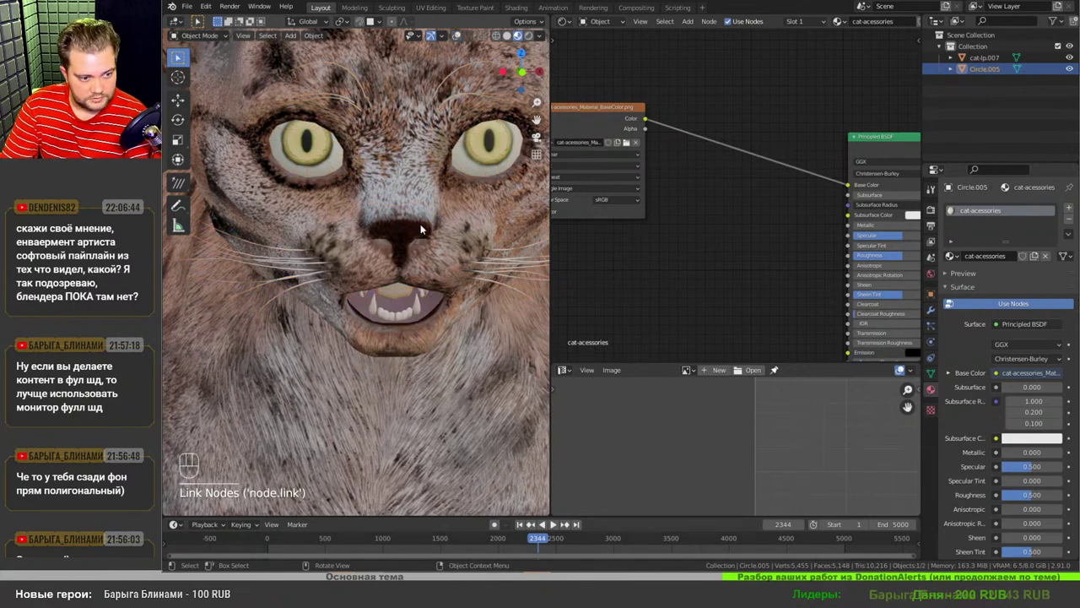
drag(417, 237, 420, 296)
drag(408, 294, 408, 303)
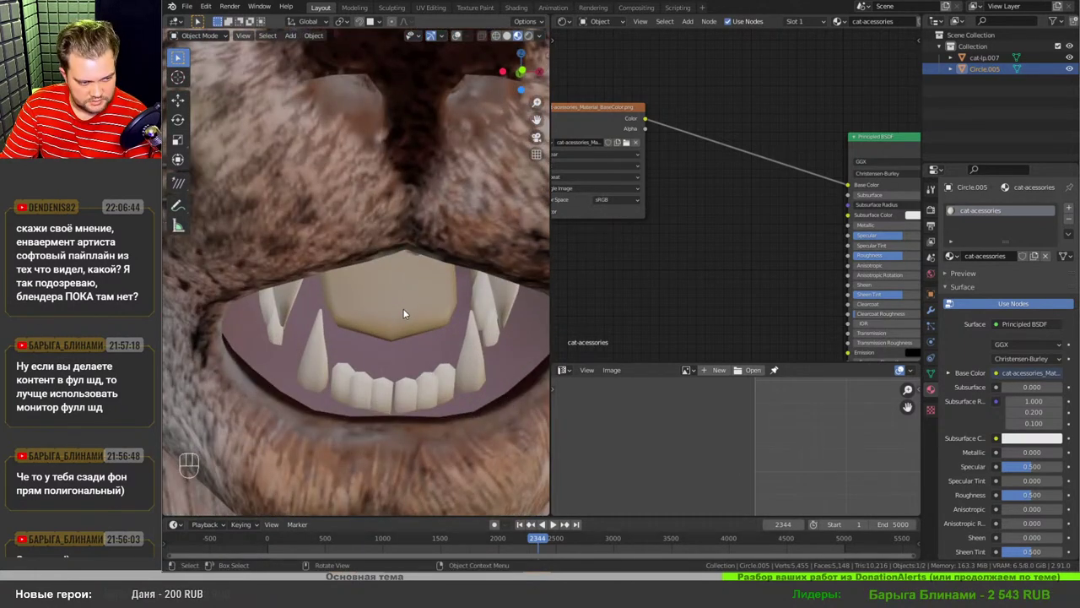
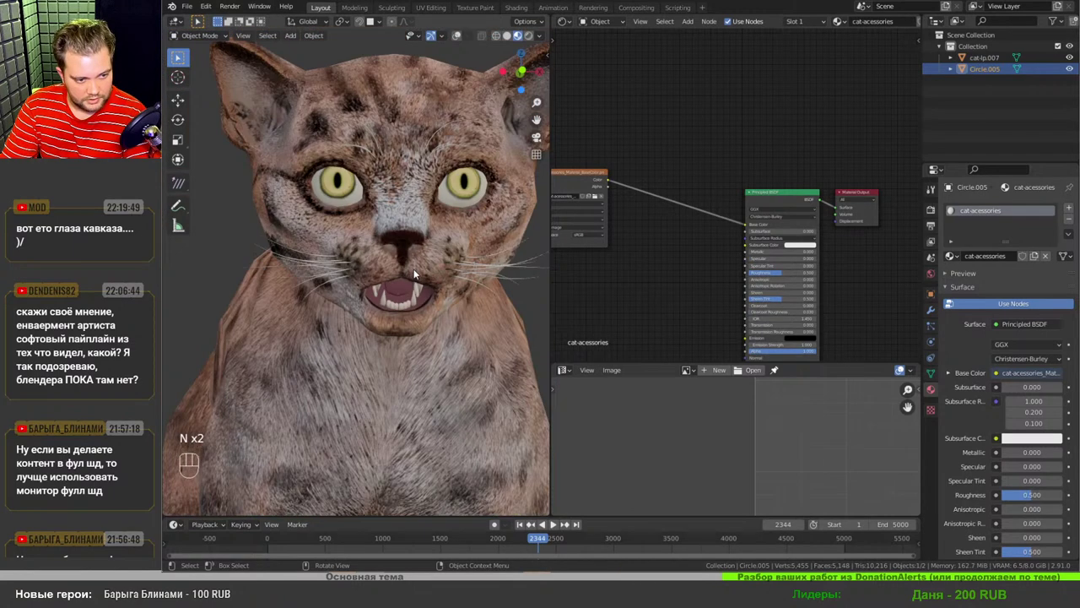
- Chain the Normal texture through Separate RGB, Invert, Combine RGB and Normal Map into the shader's Normal input
drag(416, 272, 795, 272)
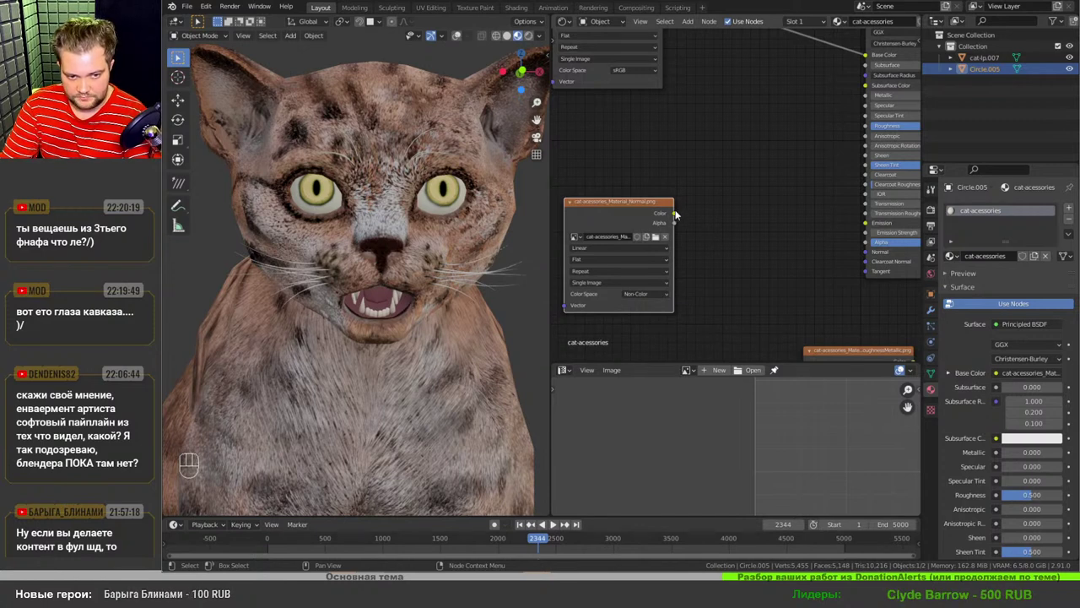
drag(691, 231, 826, 279)
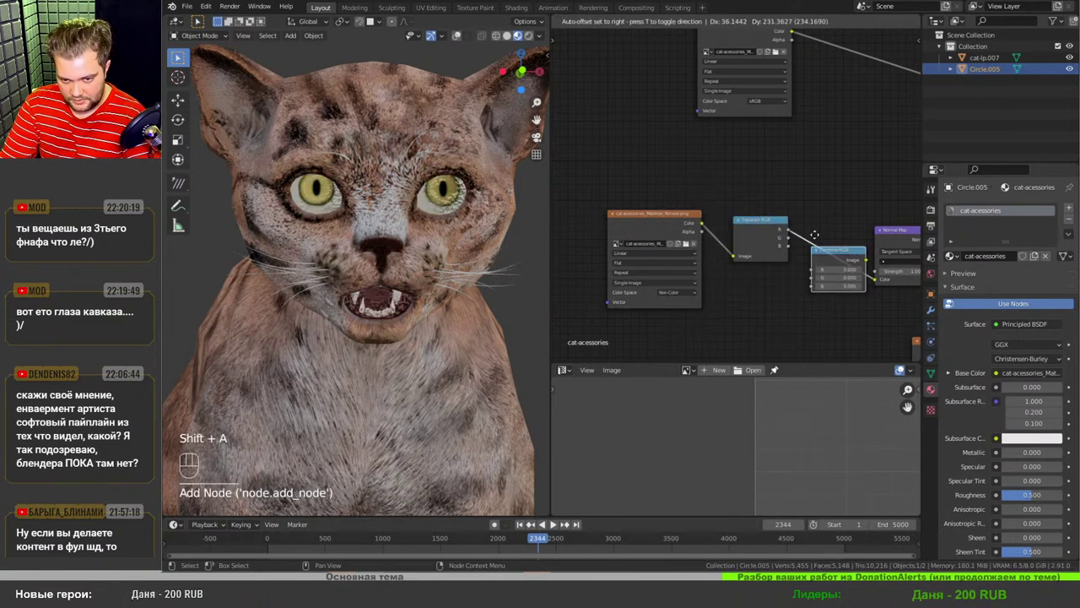
drag(743, 269, 609, 254)
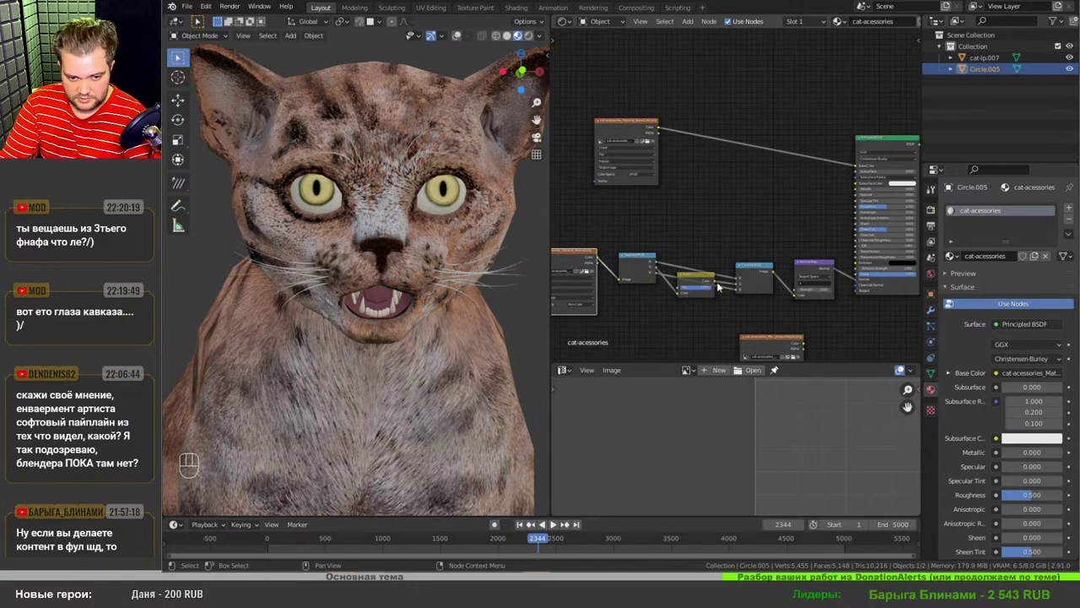
drag(783, 314, 748, 293)
key(s)
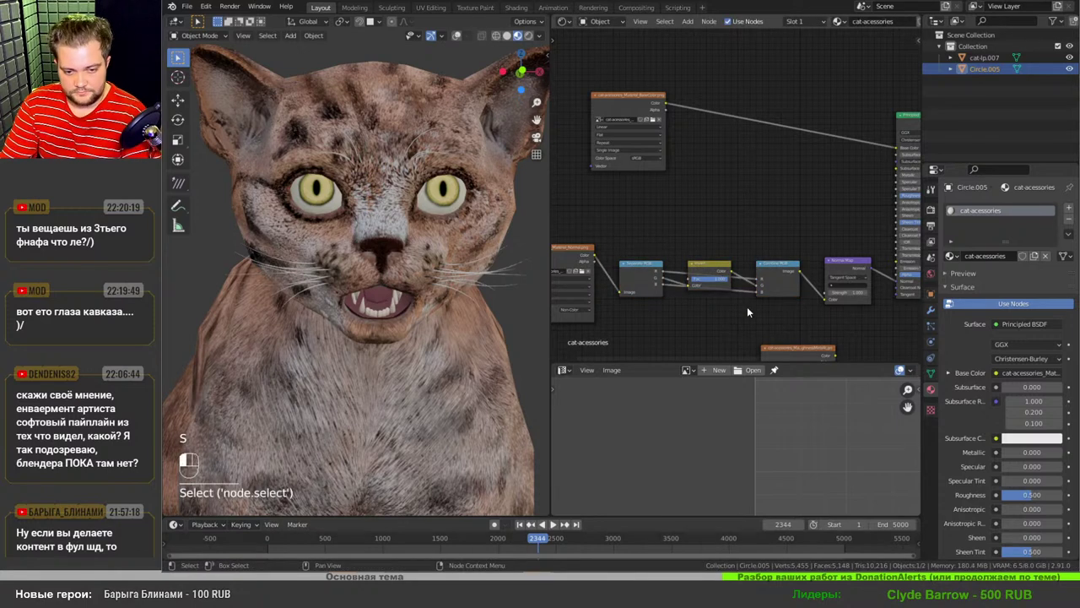
drag(784, 317, 794, 298)
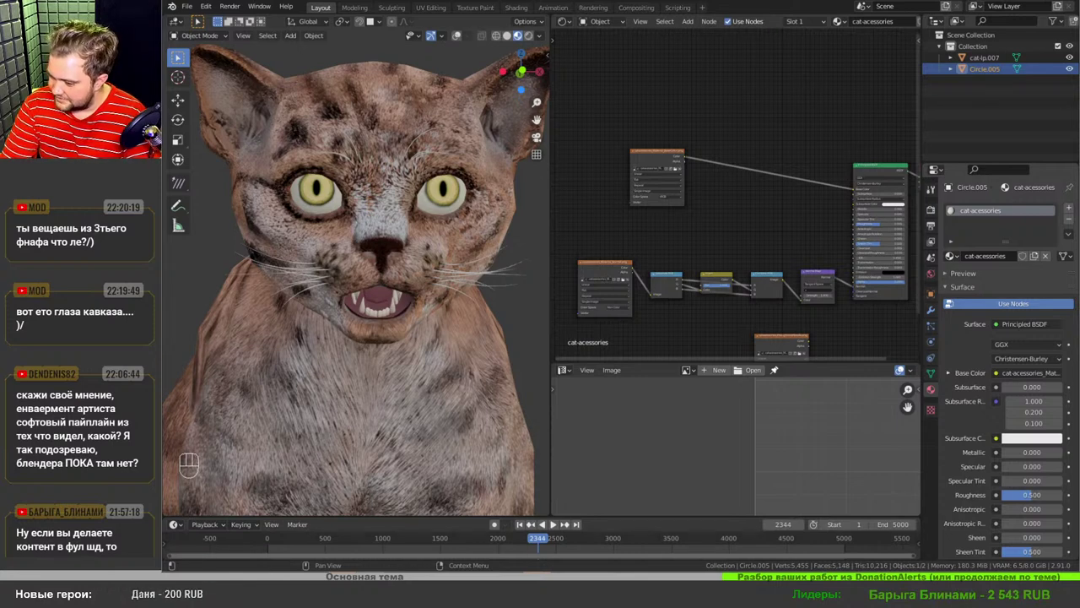
drag(410, 286, 400, 294)
drag(384, 303, 415, 330)
middle_click(400, 313)
drag(419, 267, 404, 303)
drag(415, 306, 418, 319)
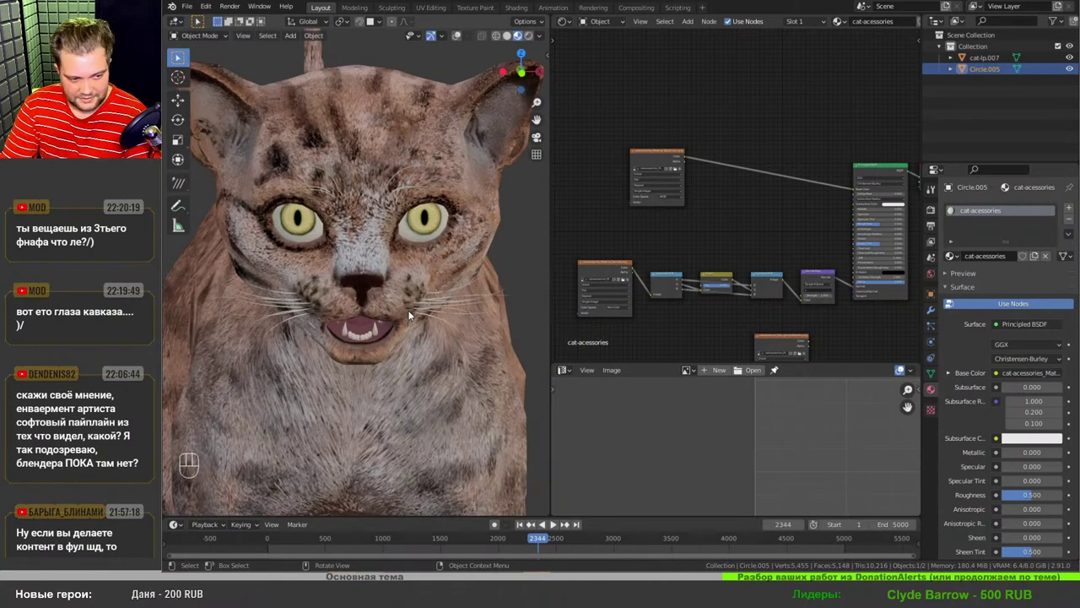
middle_click(426, 330)
drag(429, 350, 718, 218)
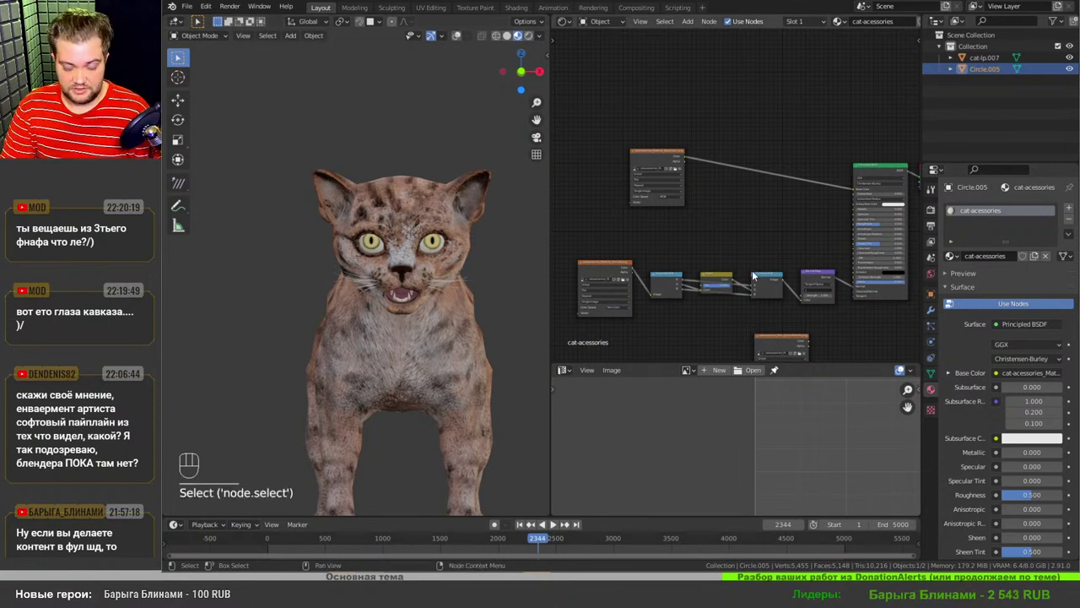